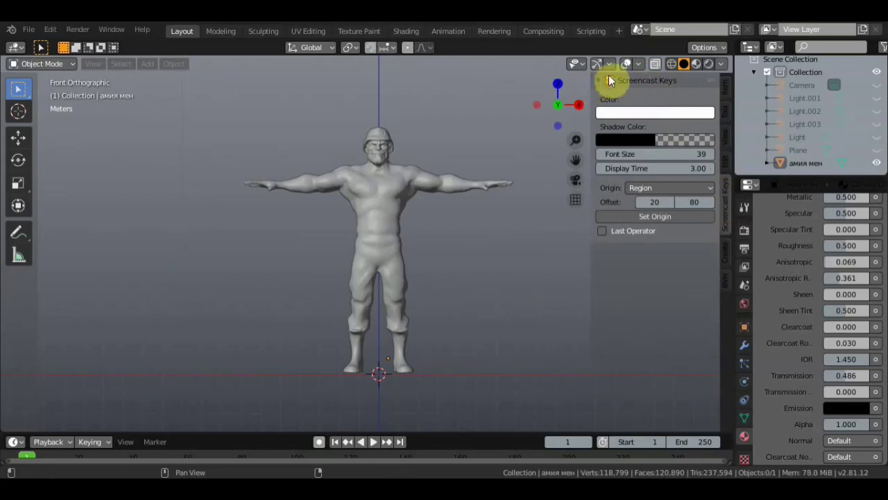
Add a new cube mesh to the scene beside the sculpted body.
click(601, 80)
click(604, 79)
key(n)
scroll(up, 3)
scroll(down, 3)
key(shift+a)
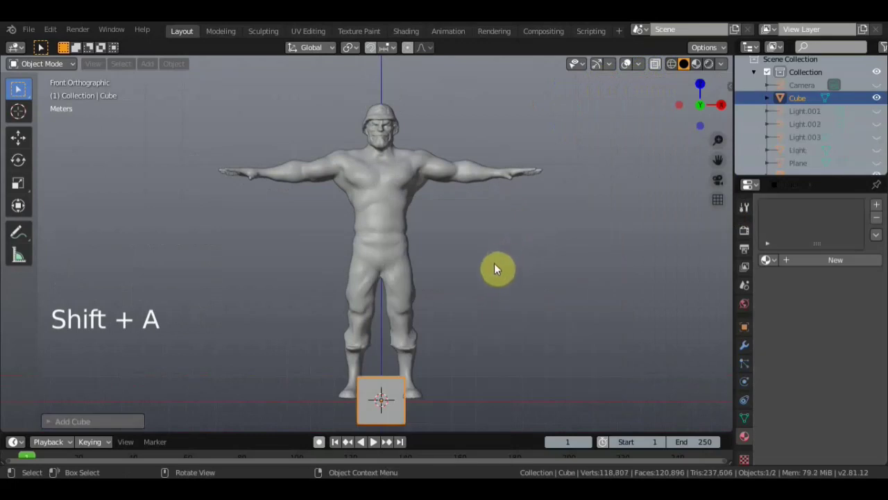
Collapse the cube's eight vertices into one moved vertex in Edit Mode.
key(KP_1)
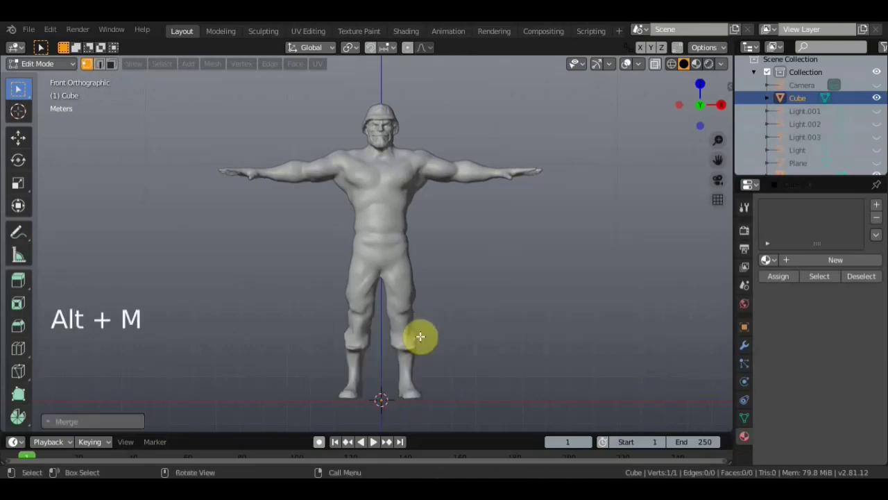
click(27, 144)
click(388, 335)
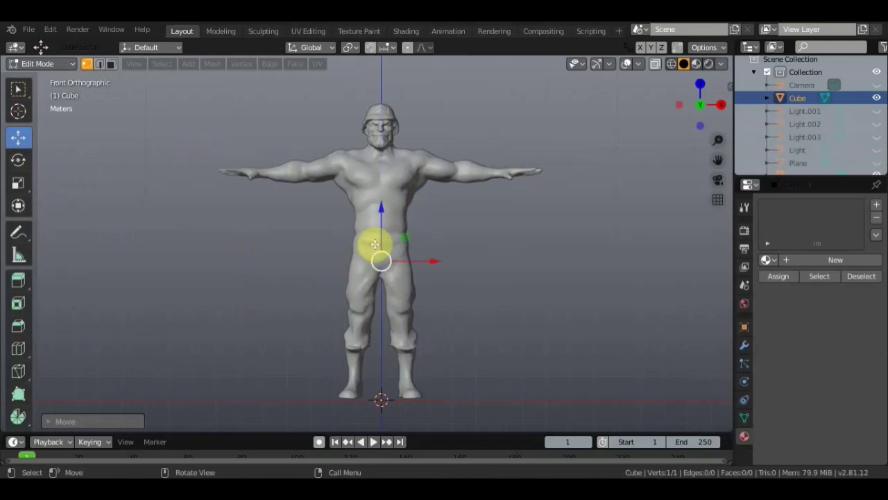
scroll(up, 3)
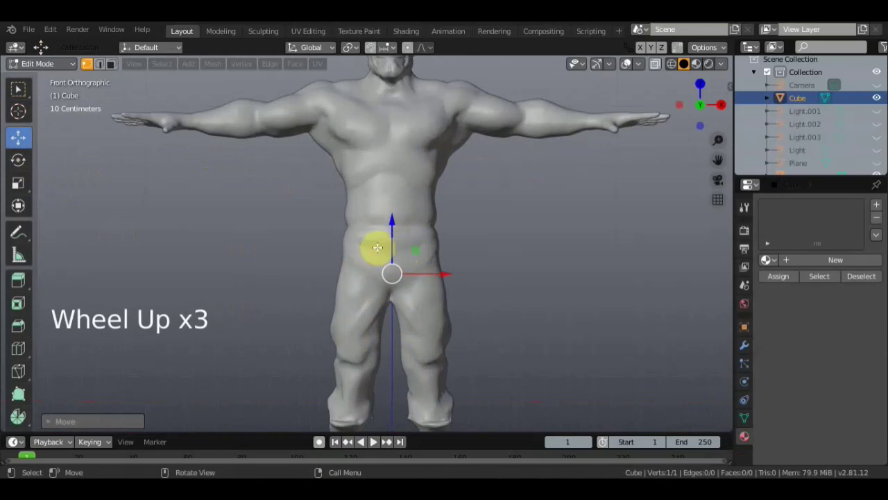
key(Tab)
Make the body sculpt the active object again and orbit around it.
scroll(up, 3)
click(411, 229)
scroll(down, 3)
middle_click(406, 240)
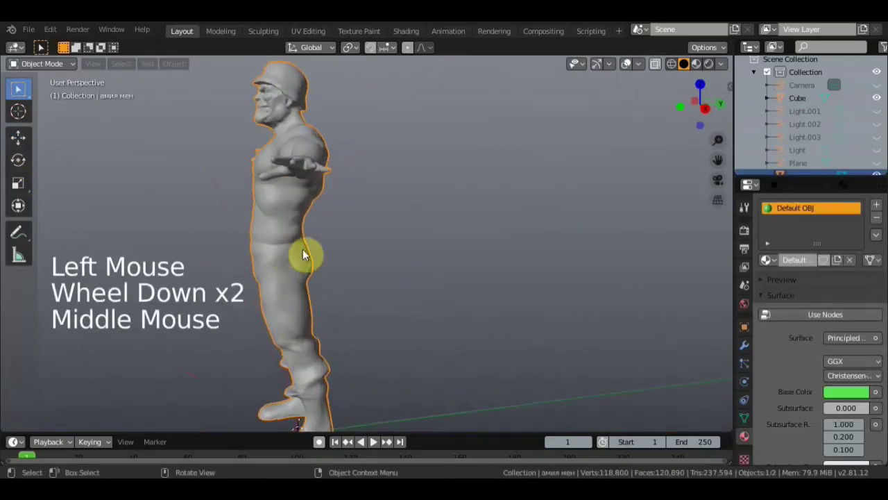
From the right view, shift the body sculpt along Y nearer the centre line.
key(KP_3)
scroll(down, 3)
click(27, 145)
click(362, 382)
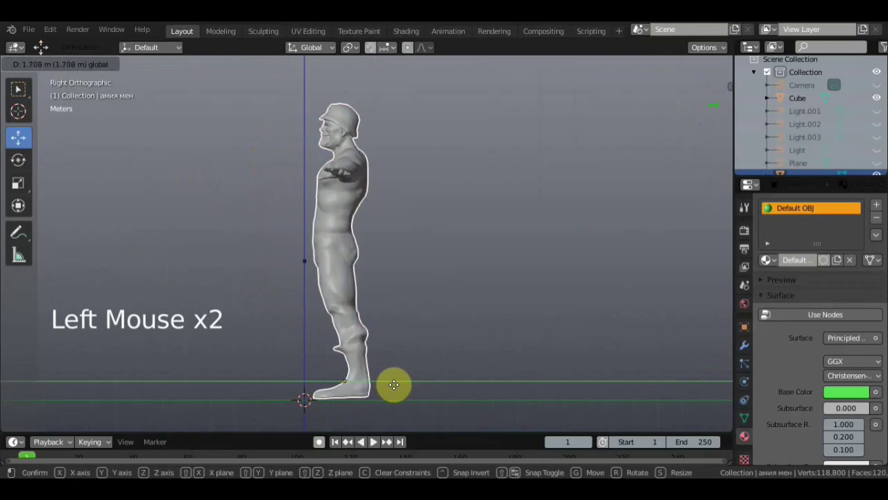
click(399, 383)
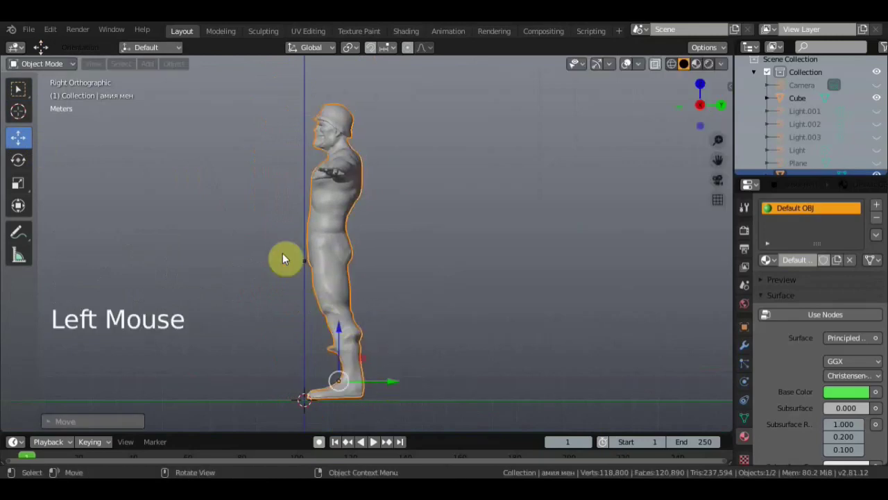
Back in front view, select the single-vertex Cube and resume editing it.
key(KP_1)
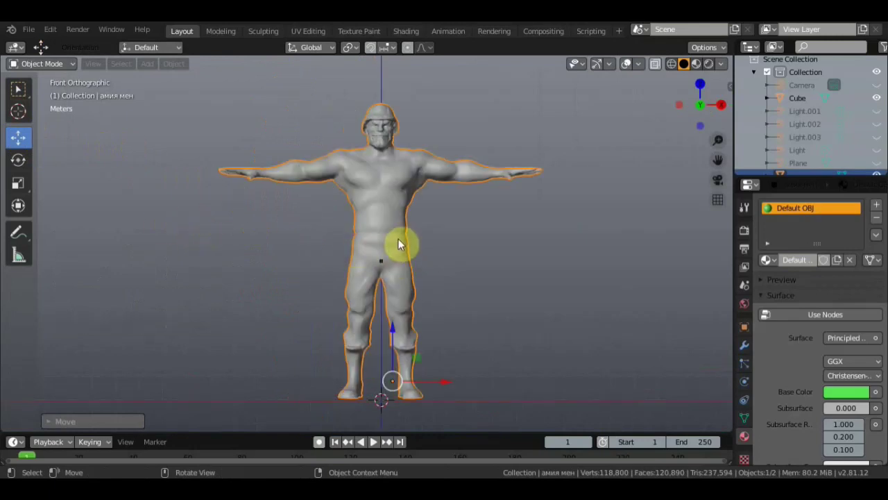
click(386, 262)
key(Tab)
scroll(up, 3)
click(22, 89)
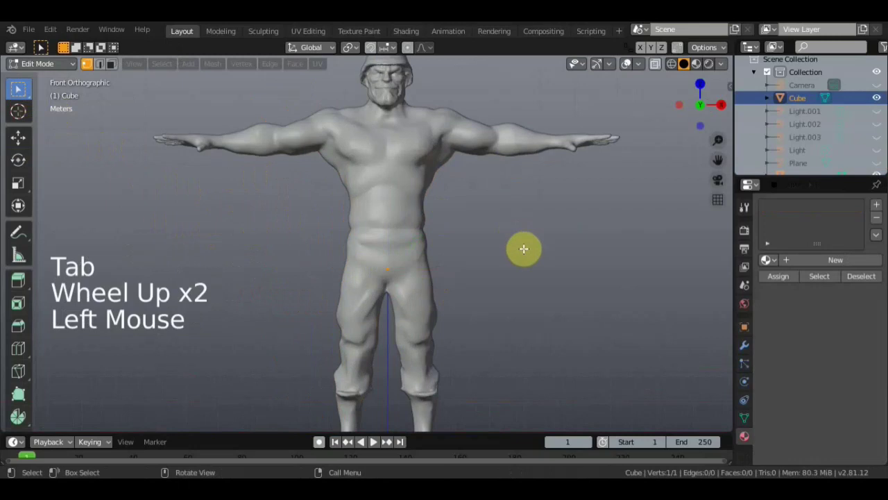
Extrude a new vertex and move the pair onto the neck and shoulder surface.
middle_click(531, 275)
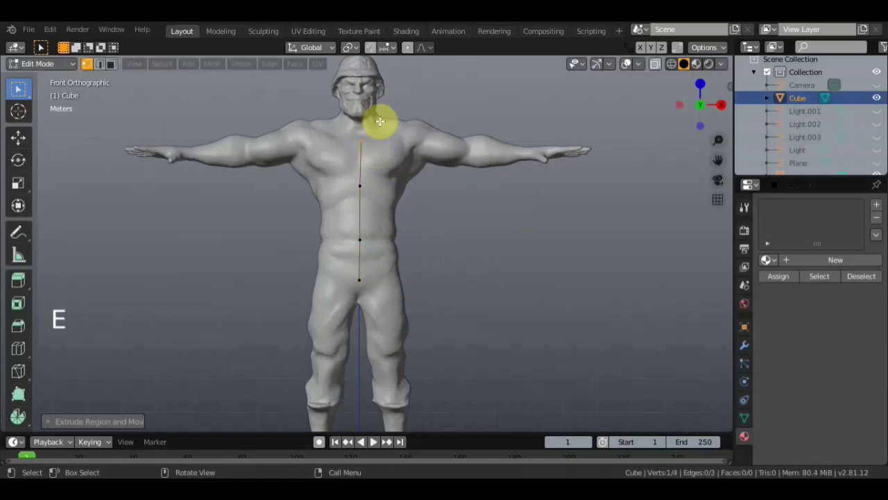
scroll(up, 3)
middle_click(489, 209)
scroll(up, 3)
middle_click(420, 292)
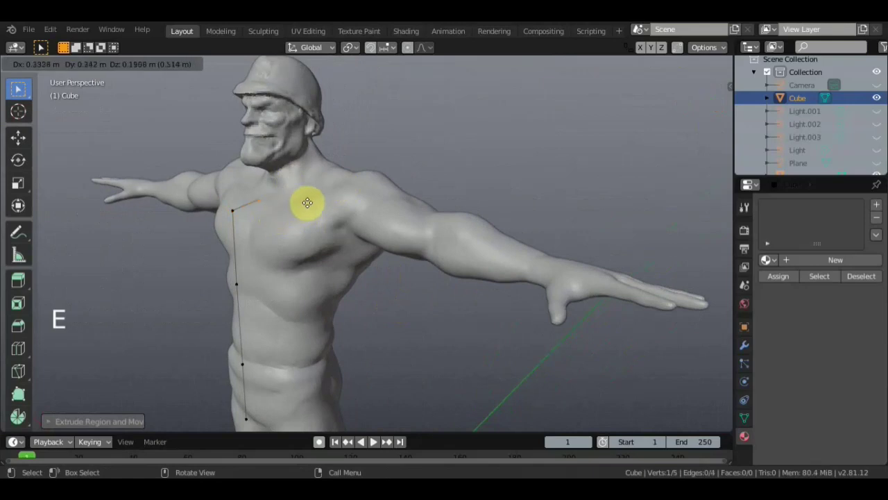
middle_click(340, 198)
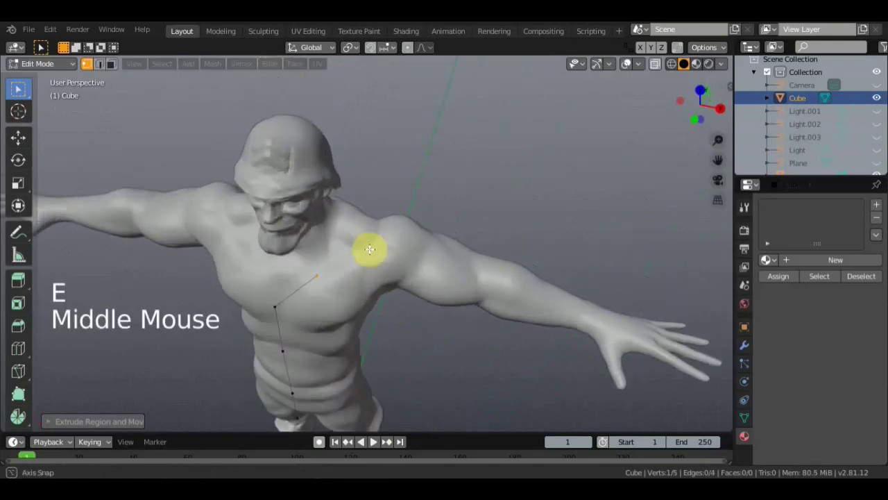
key(e)
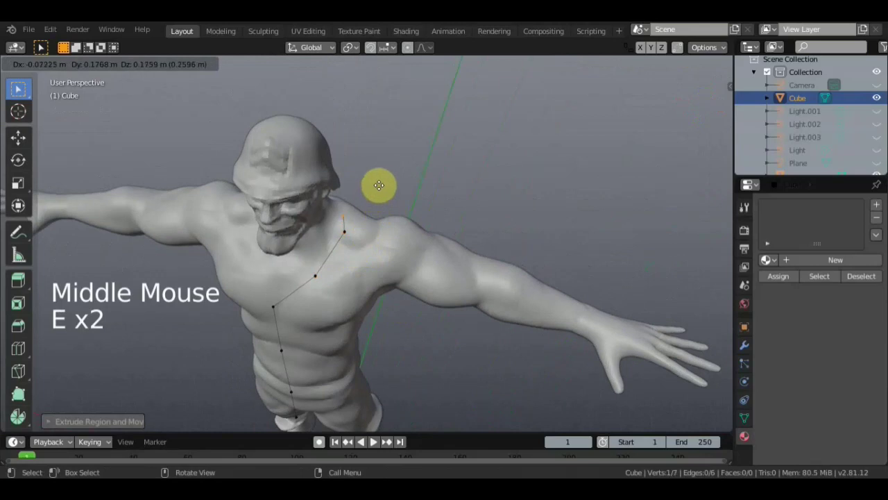
middle_click(392, 188)
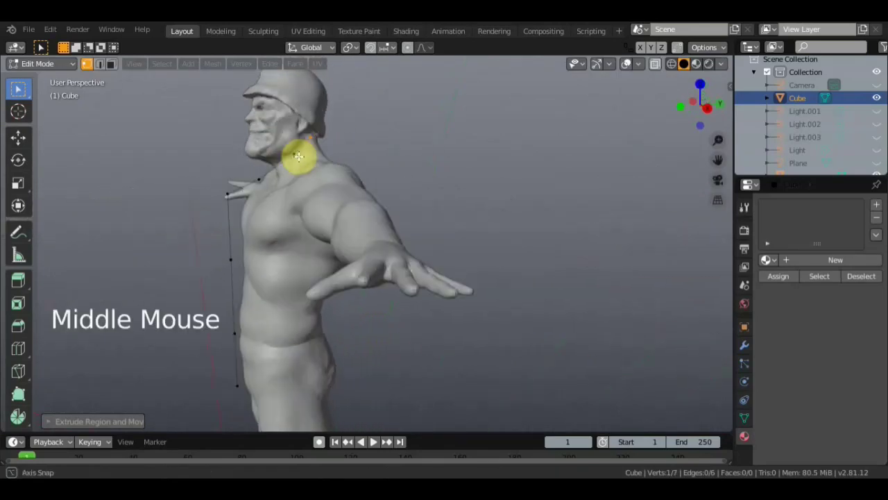
click(229, 189)
click(278, 163)
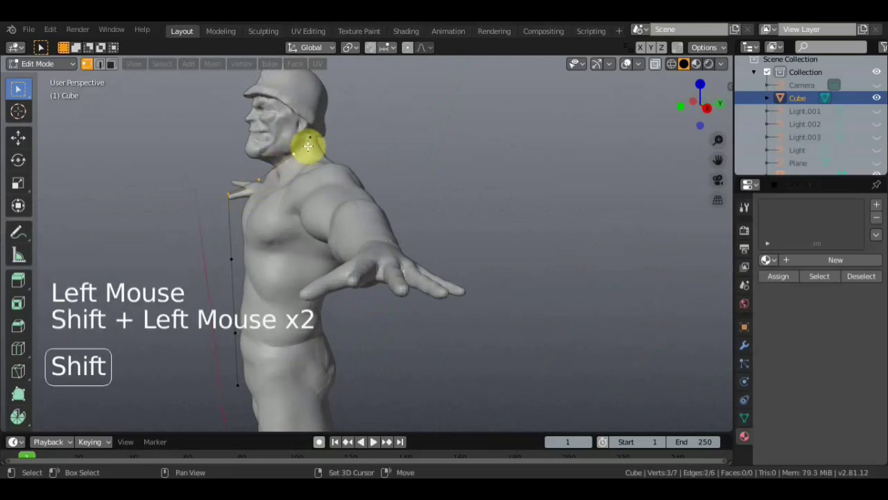
key(g)
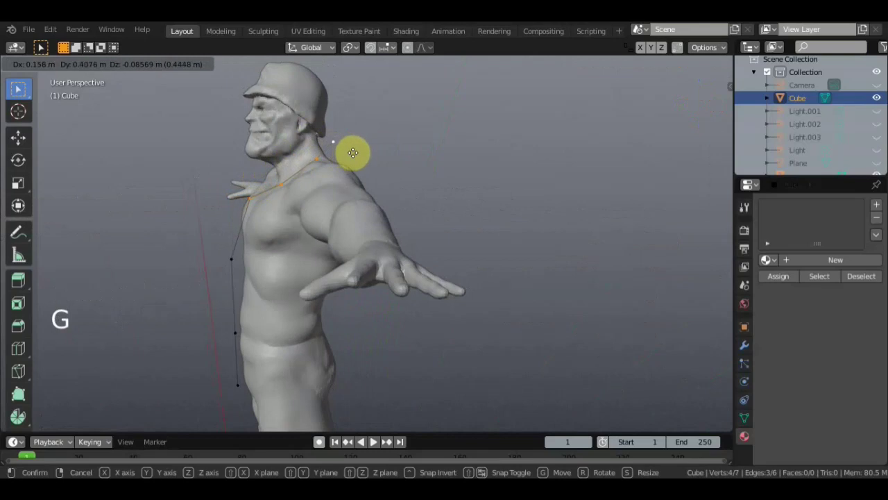
click(238, 258)
Reposition vertices against the neck and extend the chain across the upper back.
key(g)
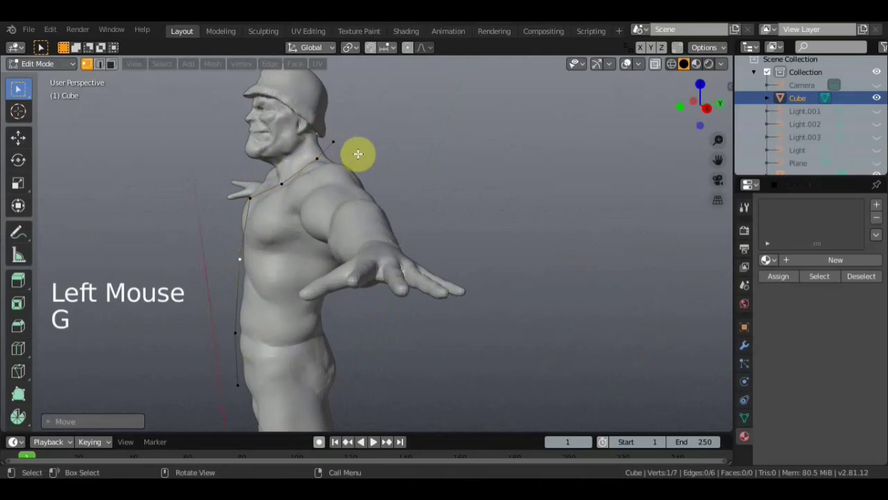
click(335, 141)
key(g)
middle_click(370, 181)
key(g)
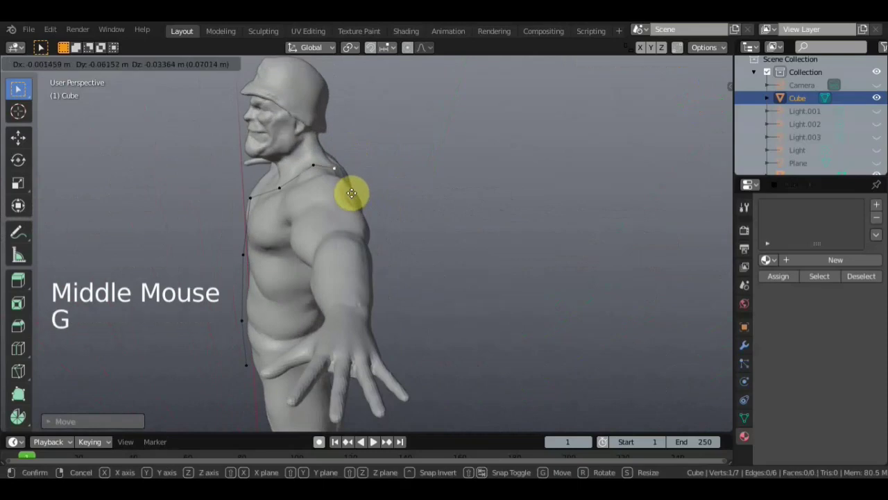
middle_click(346, 182)
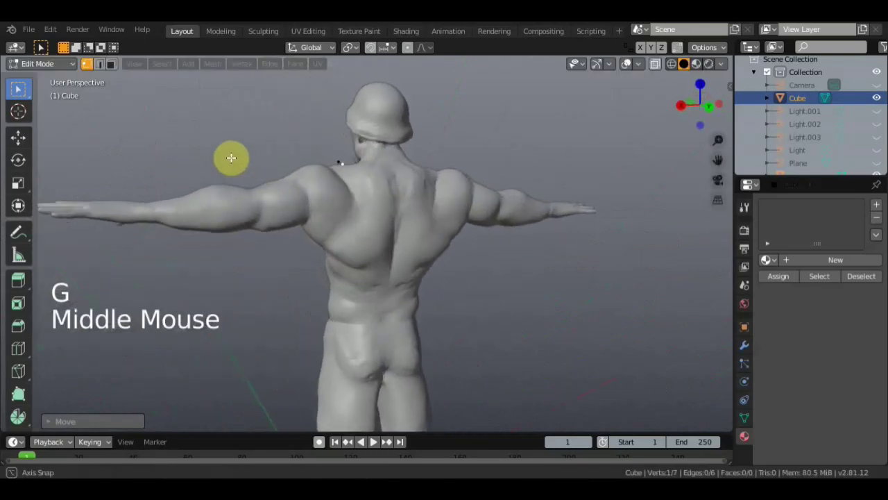
key(g)
middle_click(348, 198)
key(g)
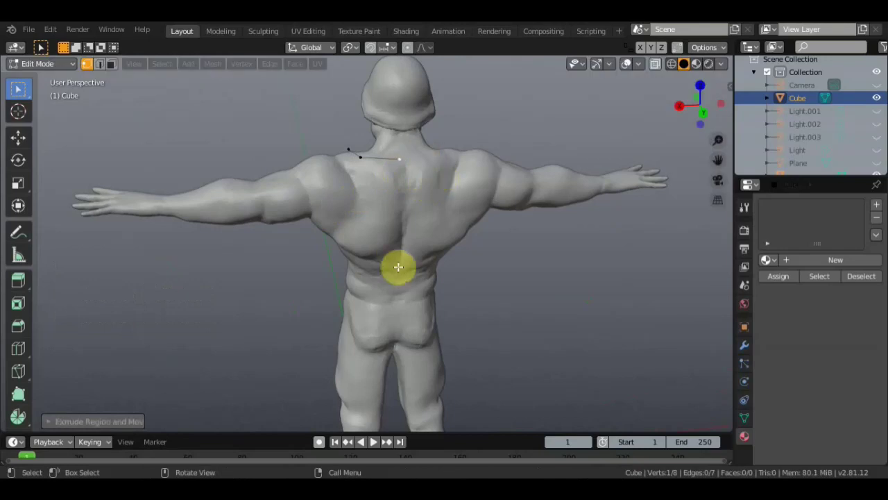
Inspect the eight-vertex chain from several angles and select all of it.
middle_click(394, 214)
middle_click(429, 198)
scroll(down, 3)
middle_click(516, 210)
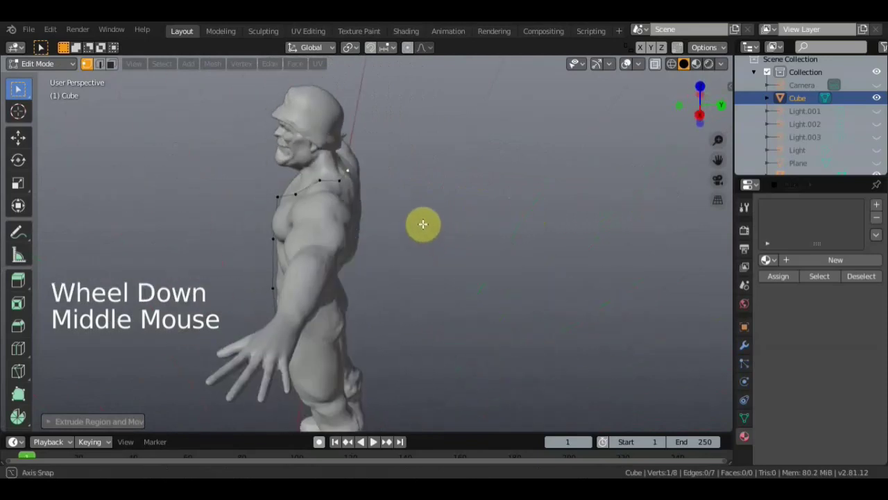
scroll(down, 3)
middle_click(433, 281)
middle_click(460, 268)
middle_click(454, 263)
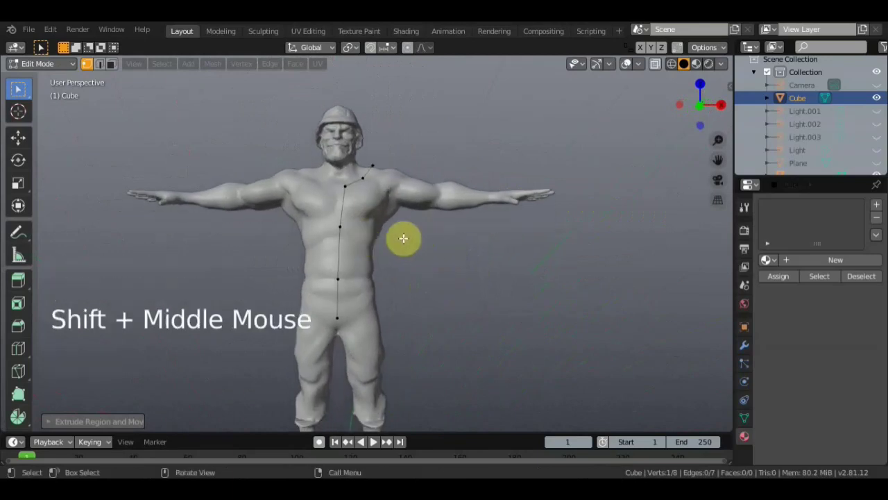
key(a)
middle_click(428, 226)
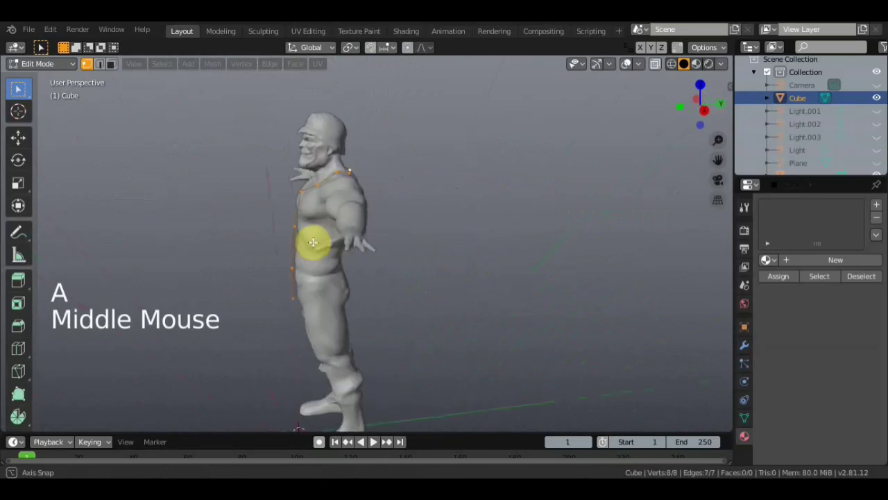
Move a corner vertex of the chest faces down onto the chest surface.
scroll(up, 3)
middle_click(354, 182)
click(352, 136)
middle_click(385, 162)
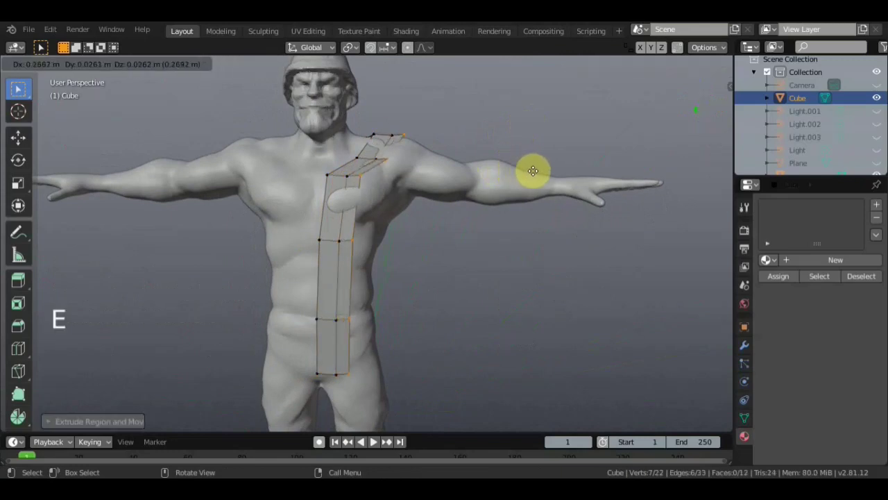
middle_click(522, 172)
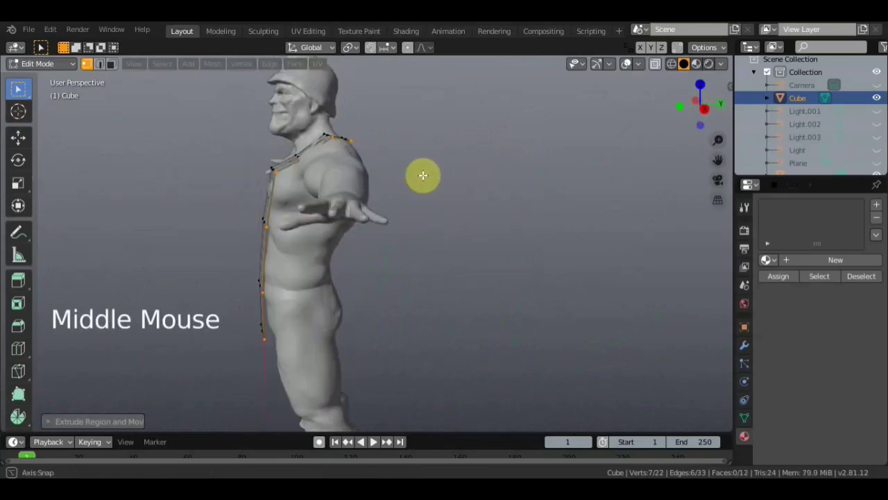
middle_click(453, 188)
scroll(up, 3)
middle_click(468, 173)
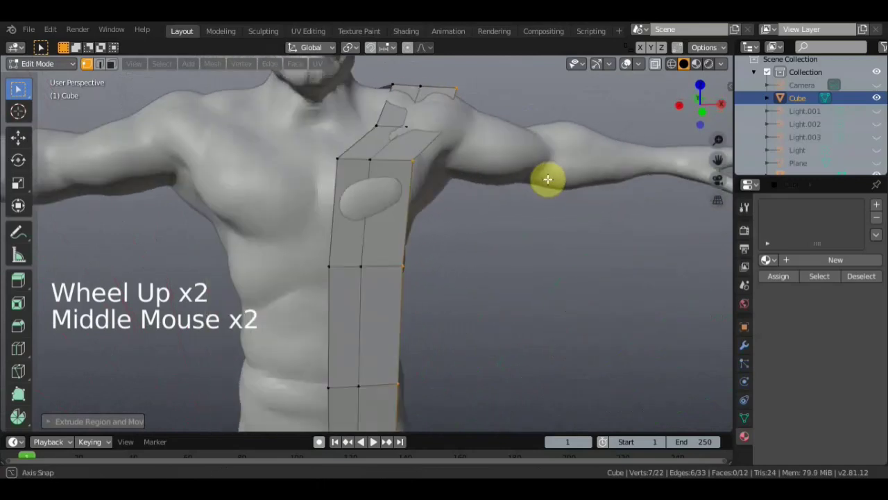
click(377, 165)
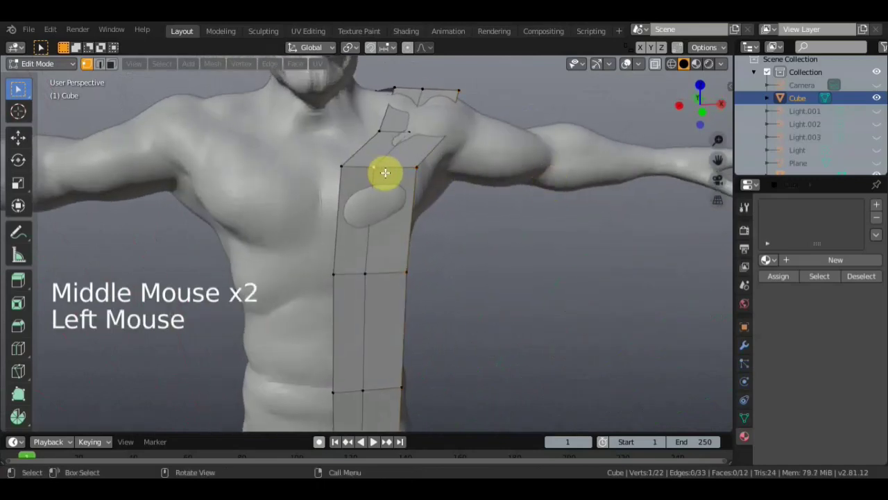
key(g)
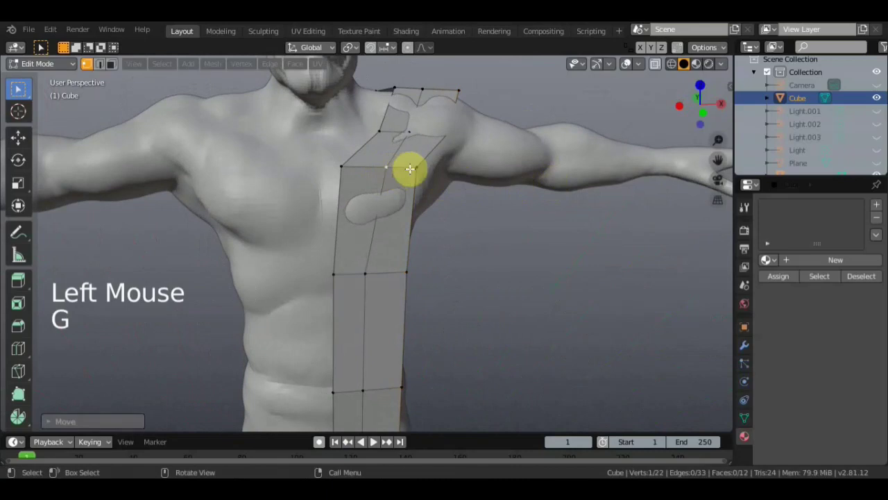
click(415, 165)
Snap the remaining shoulder patch vertices onto the shoulder surface.
key(g)
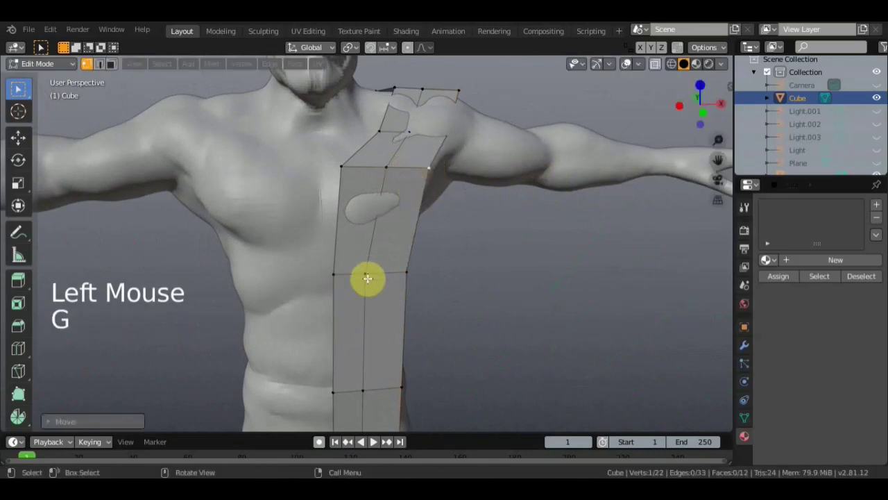
click(368, 270)
key(g)
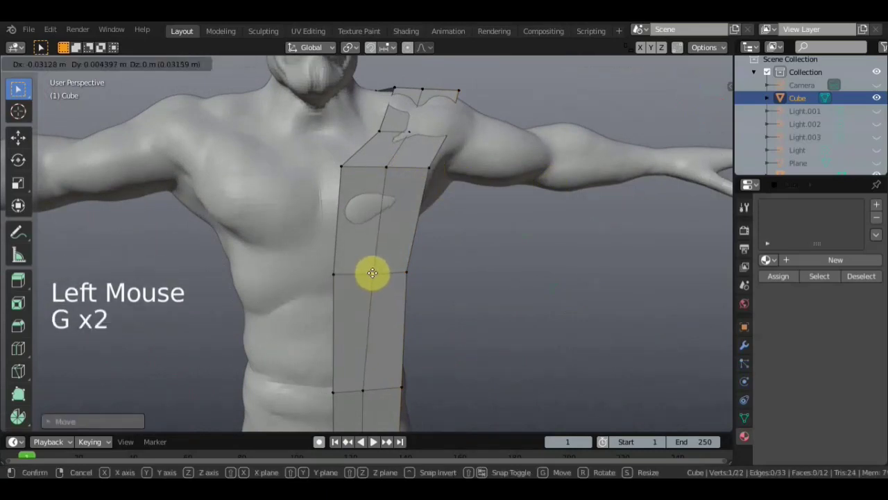
key(g)
click(377, 129)
key(g)
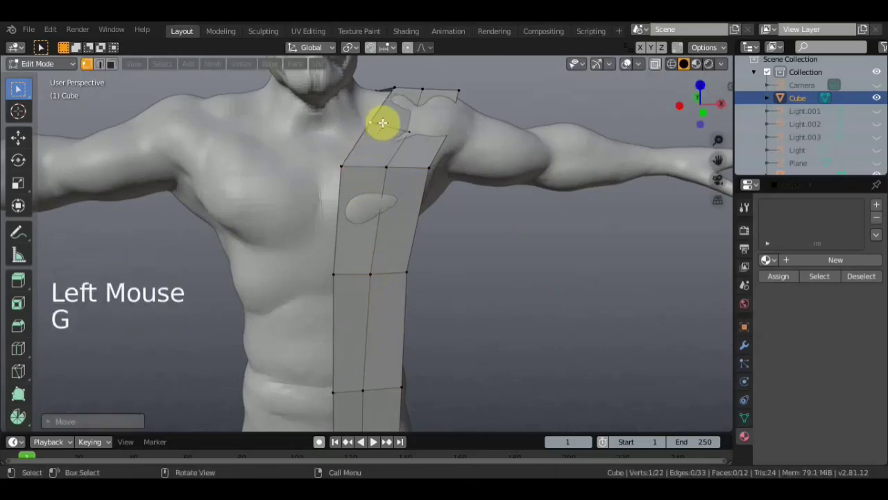
middle_click(394, 154)
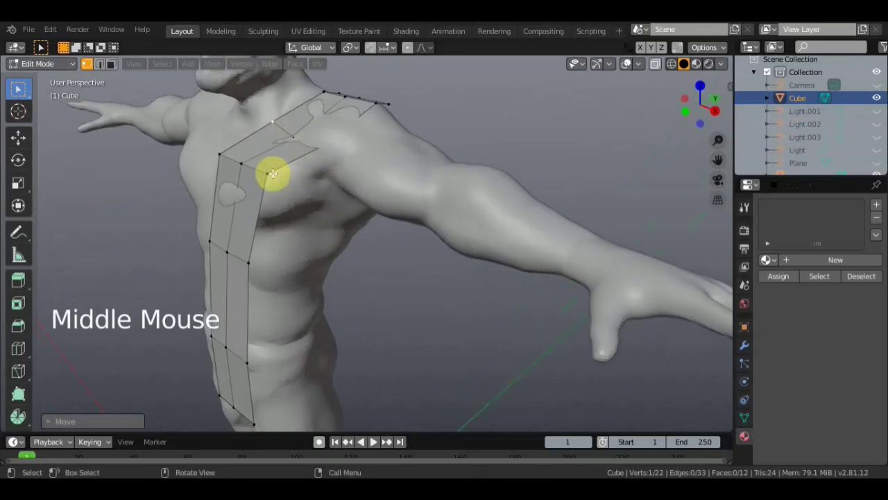
Tweak several shoulder patch vertices so they follow the sculpt.
click(271, 172)
key(g)
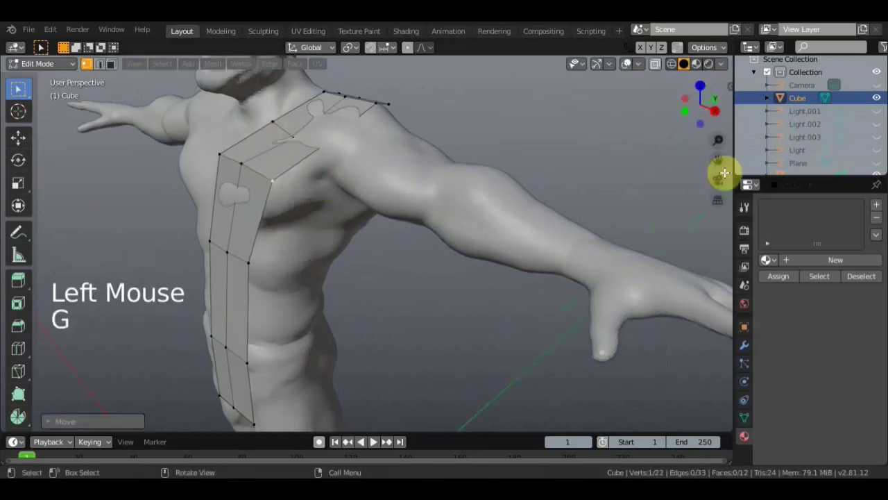
scroll(down, 3)
click(879, 165)
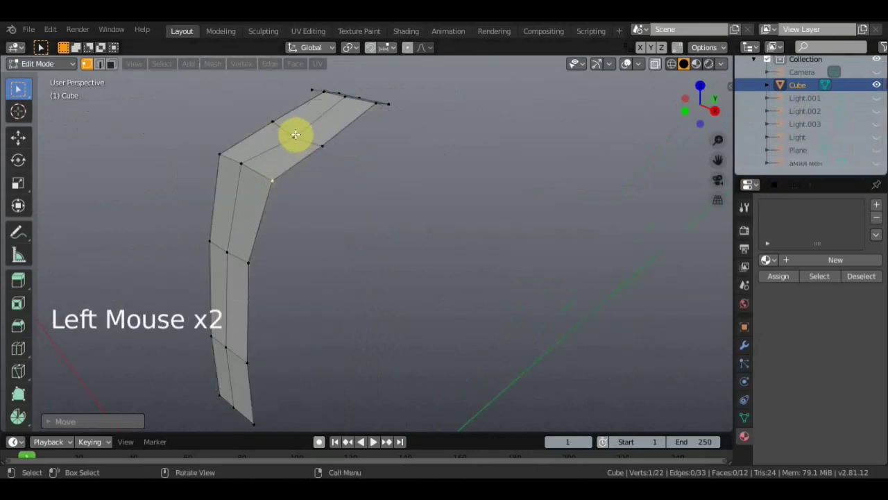
key(g)
click(297, 115)
click(327, 148)
key(g)
middle_click(511, 162)
middle_click(505, 177)
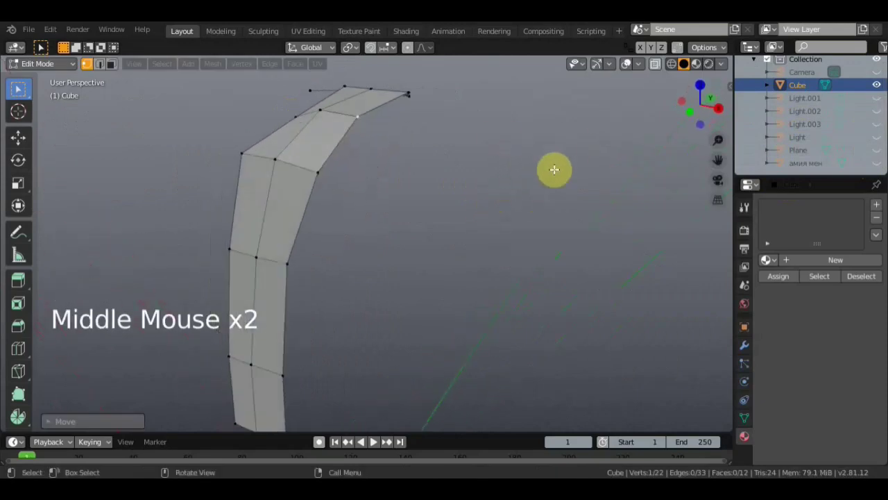
click(850, 174)
scroll(down, 3)
middle_click(528, 228)
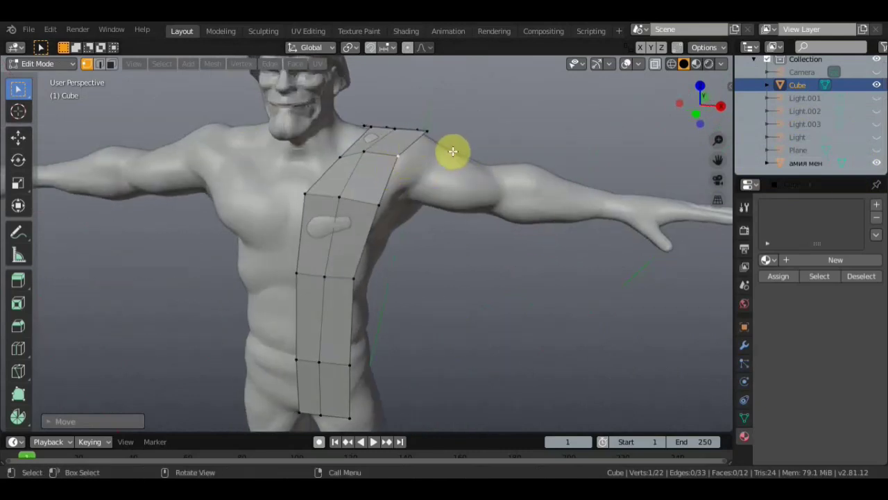
Extrude the outer shoulder edge twice along the upper arm toward the wrist.
click(110, 66)
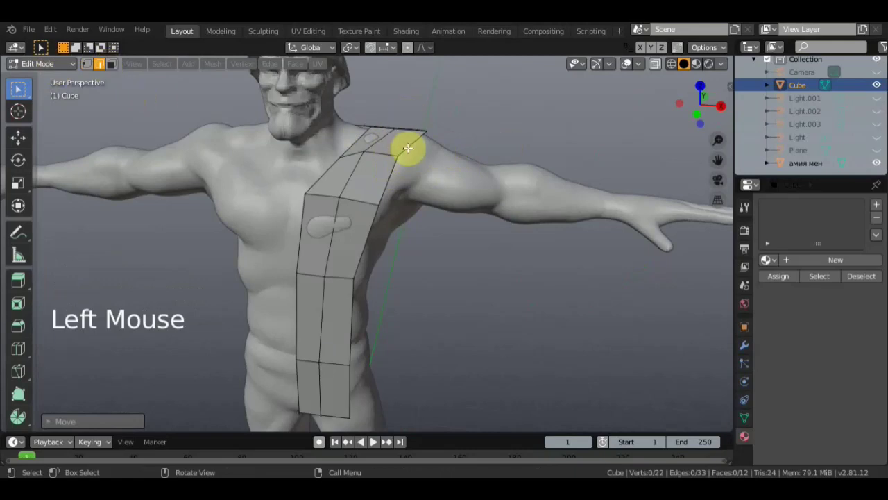
click(413, 145)
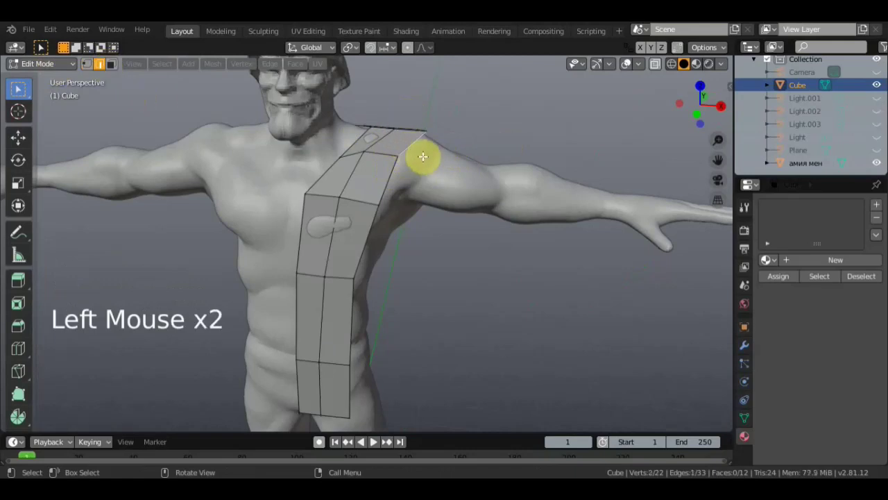
key(e)
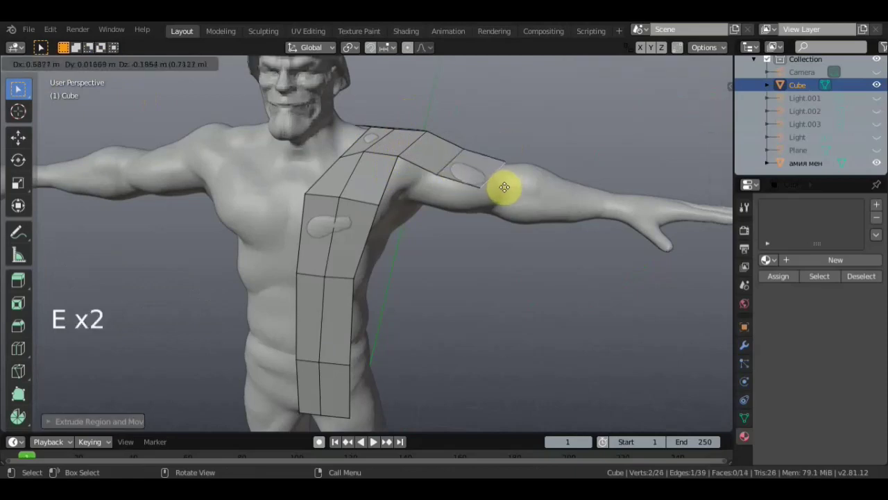
middle_click(514, 176)
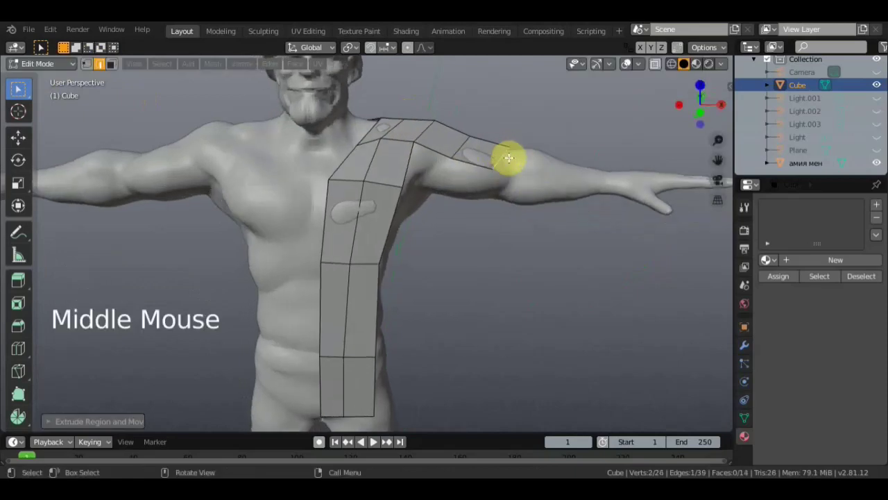
key(e)
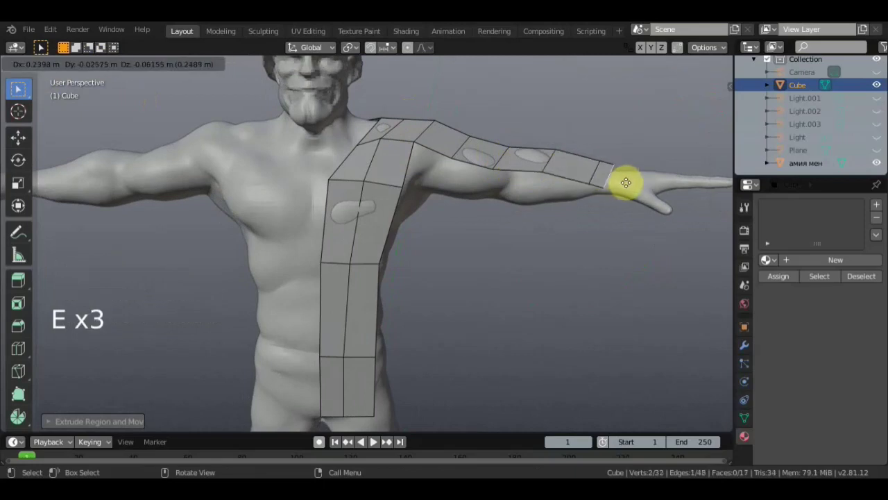
middle_click(590, 210)
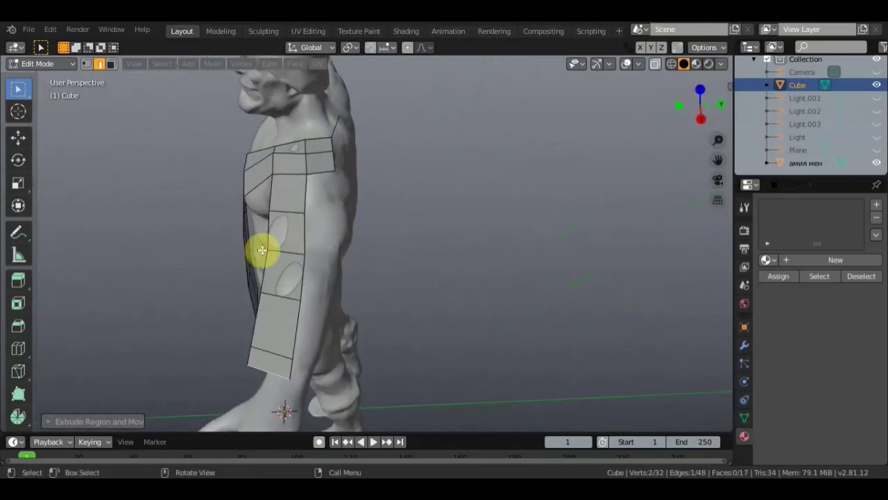
click(302, 211)
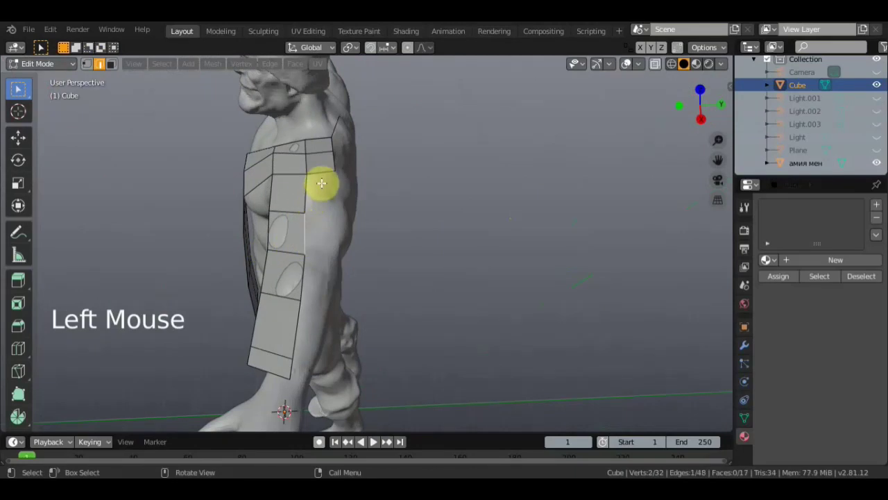
scroll(up, 3)
Adjust individual arm-strip vertices so the quads hug the arm.
click(90, 68)
middle_click(335, 162)
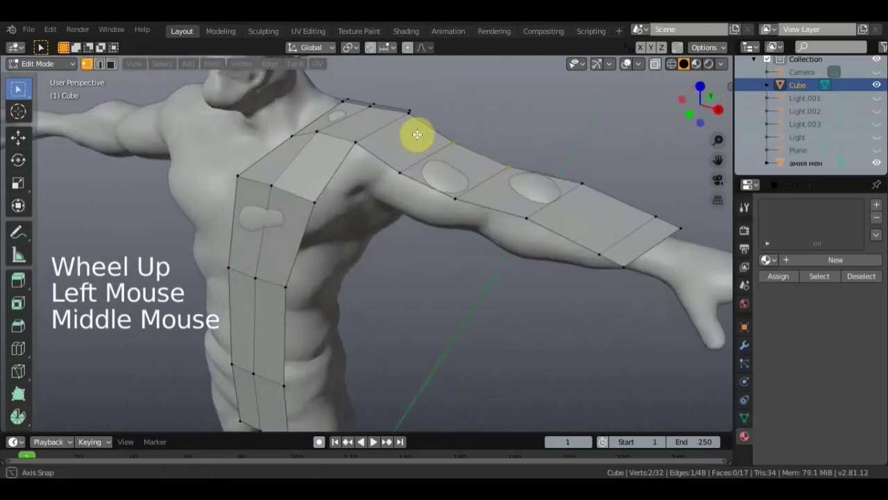
click(390, 155)
key(e)
middle_click(399, 155)
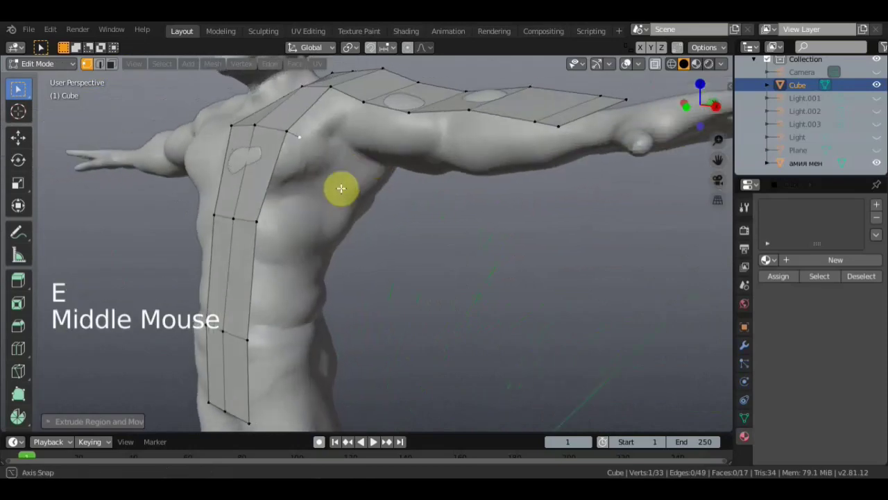
key(e)
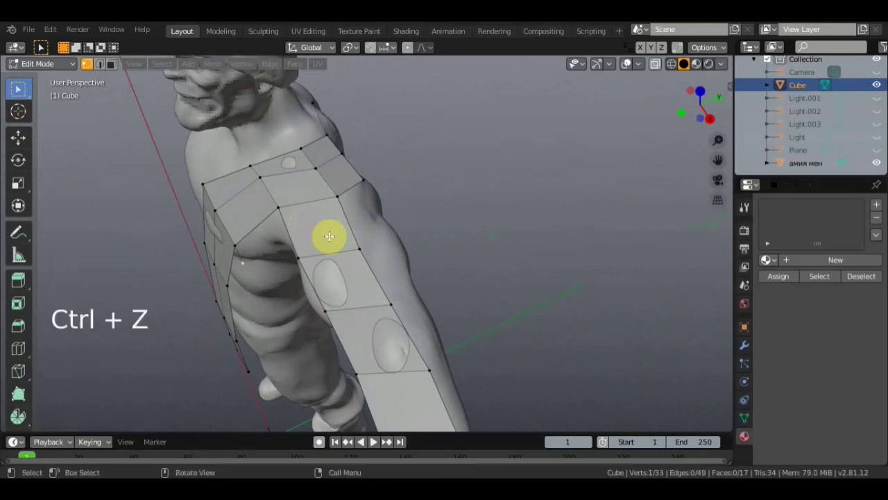
key(g)
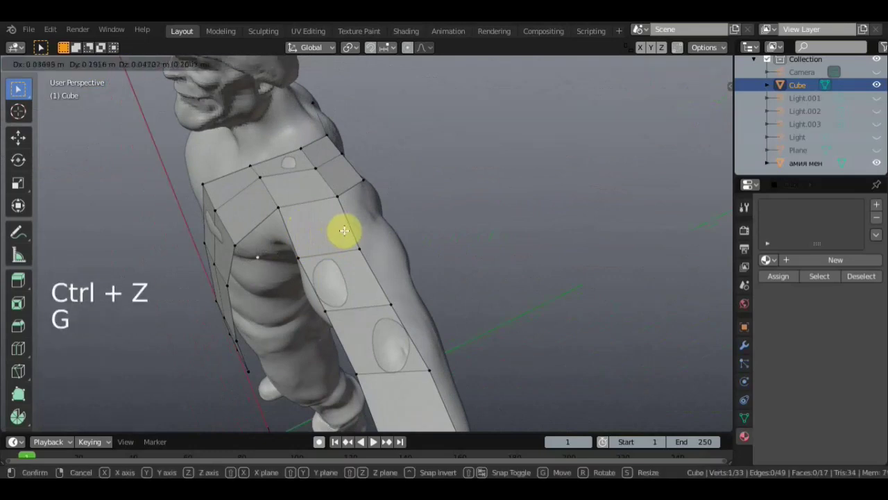
middle_click(358, 238)
key(g)
Extrude new vertices below the shoulder into the armpit area.
middle_click(382, 241)
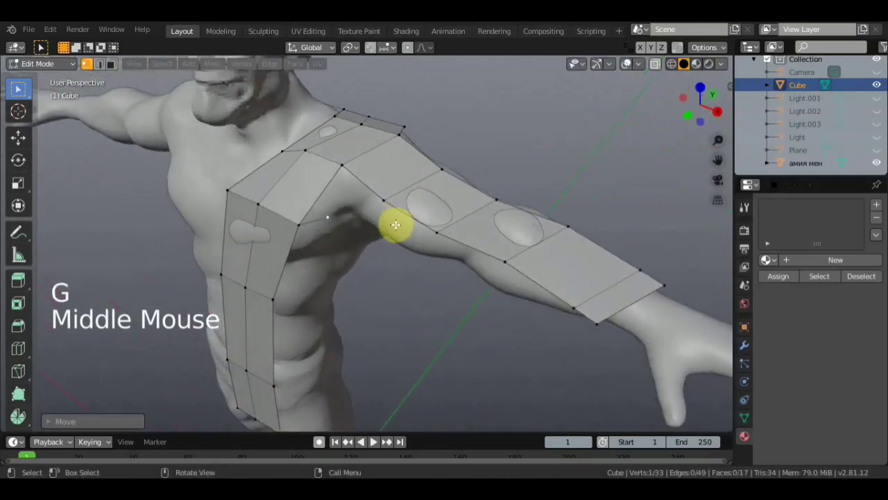
key(g)
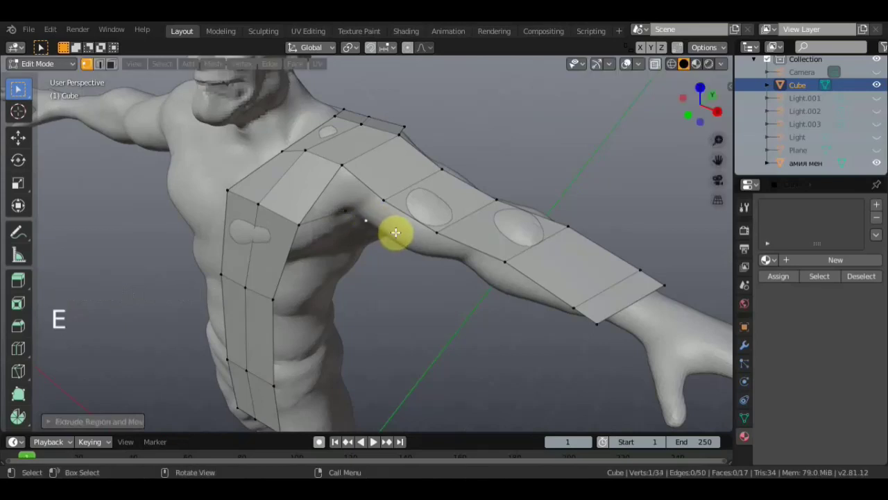
middle_click(425, 231)
key(e)
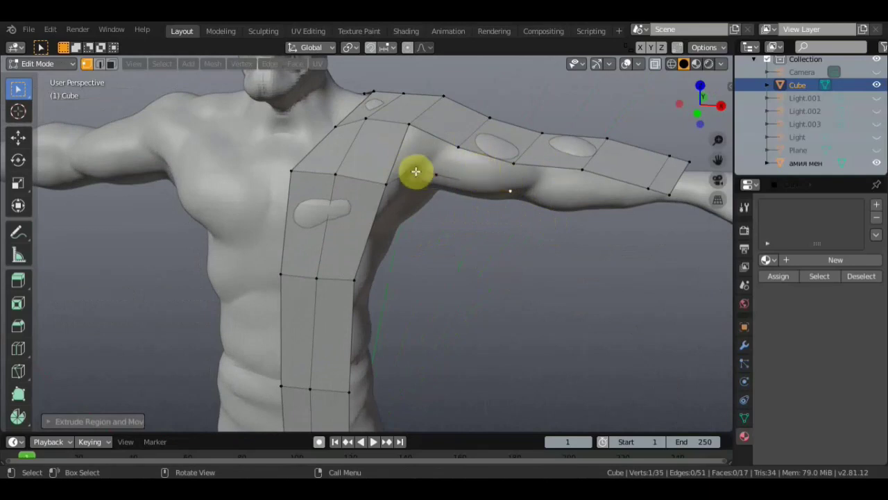
Fill two faces across the armpit gap between the chest patch and arm strip.
click(383, 181)
click(418, 166)
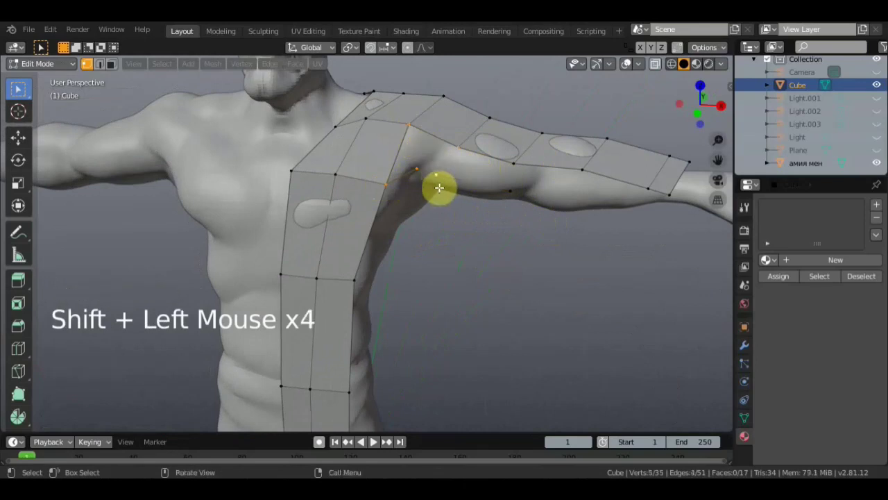
key(f)
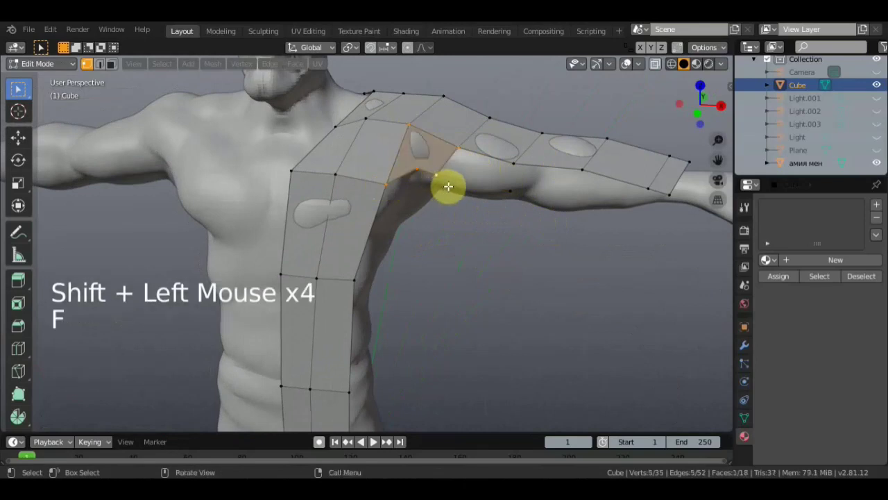
click(438, 175)
click(458, 145)
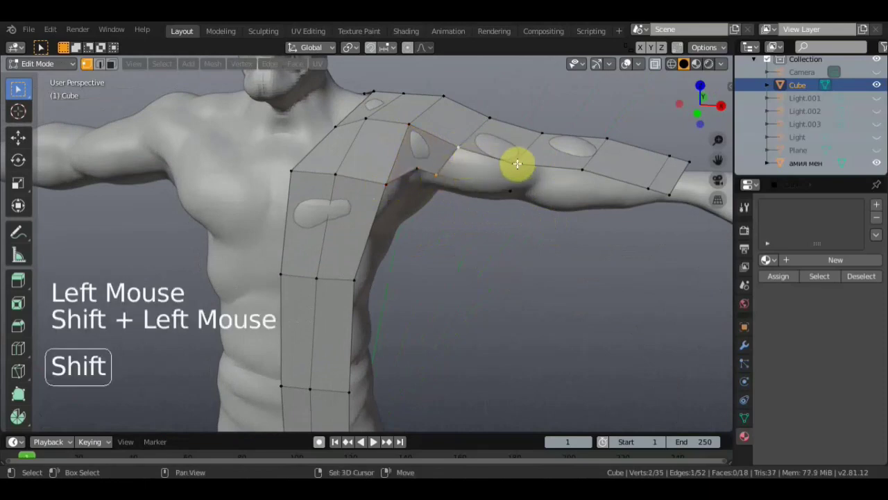
click(514, 189)
key(f)
middle_click(498, 196)
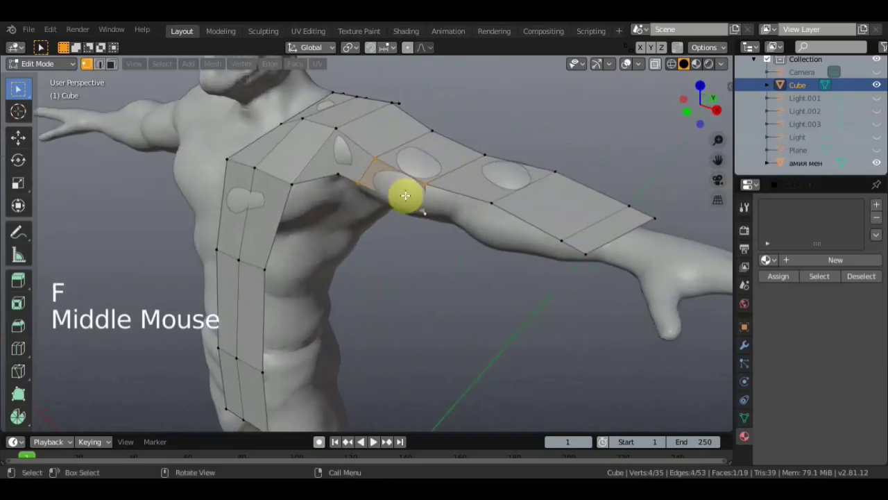
scroll(up, 3)
middle_click(397, 181)
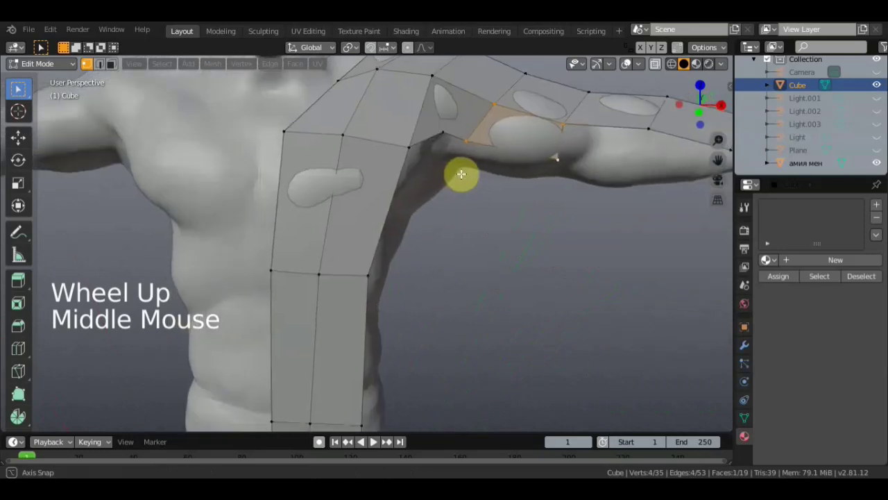
scroll(down, 3)
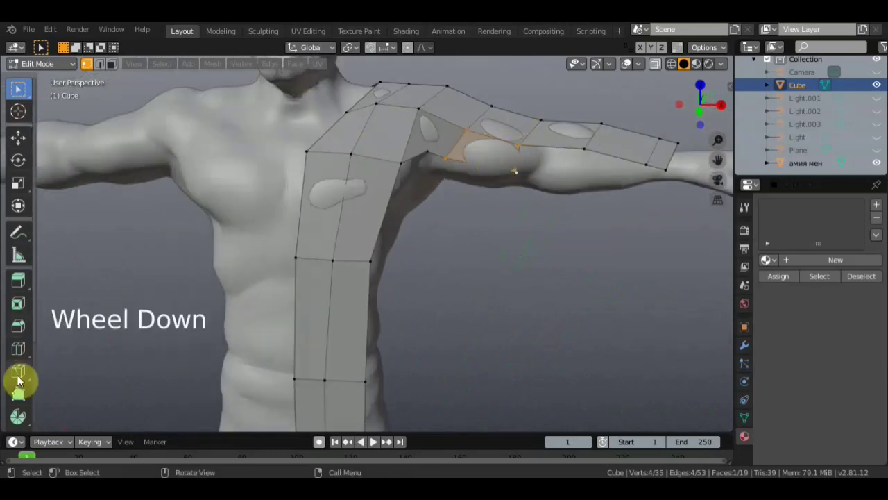
Add two loop cuts across the shoulder patch and arm strip for denser quads.
click(34, 348)
click(505, 137)
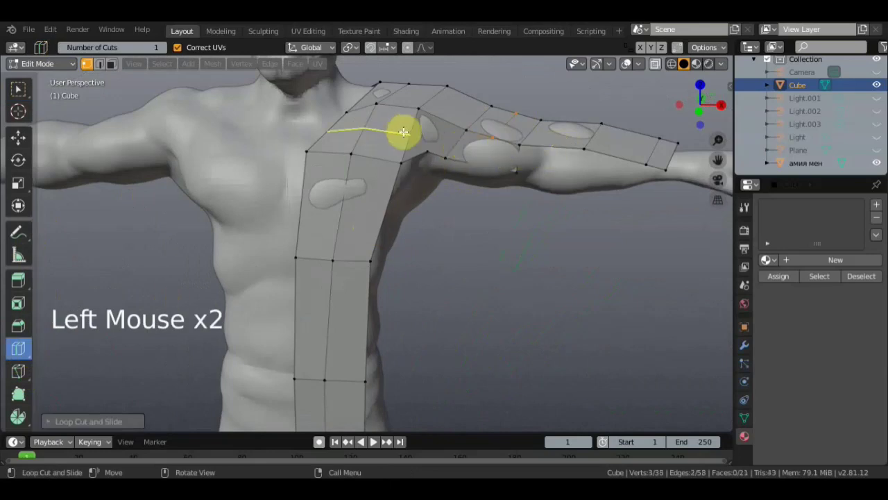
click(381, 192)
click(360, 300)
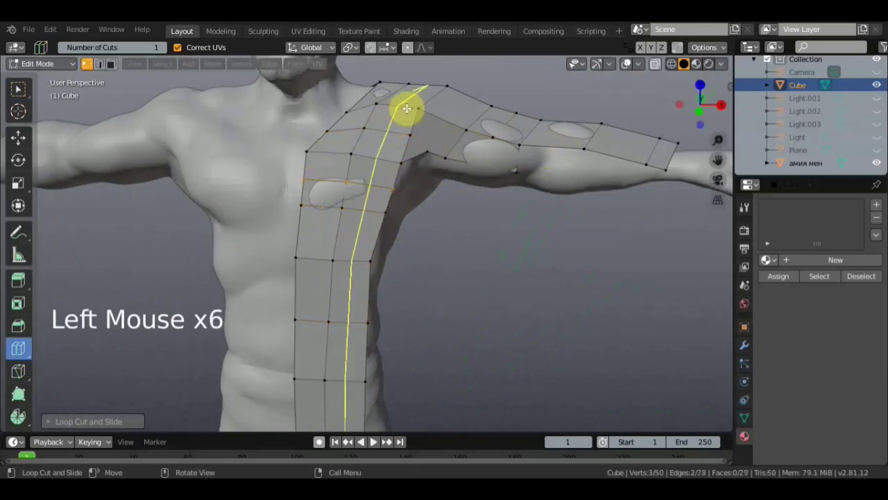
click(446, 118)
click(33, 94)
scroll(up, 3)
middle_click(442, 160)
middle_click(395, 157)
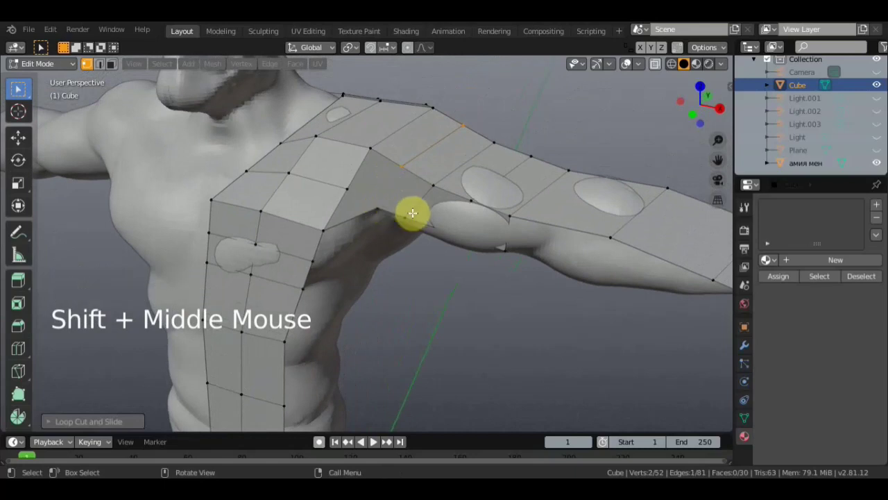
Knife-cut a new edge loop through the faces running down the arm.
click(410, 284)
key(k)
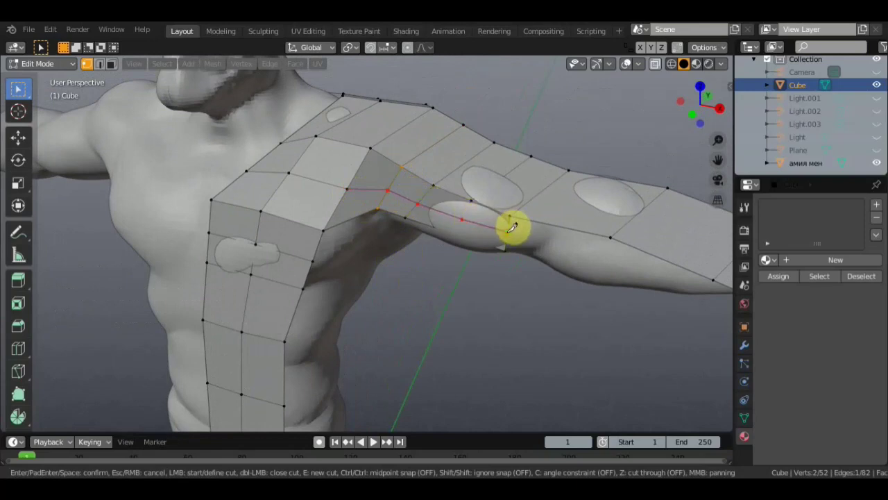
scroll(down, 3)
middle_click(482, 228)
scroll(up, 3)
middle_click(438, 214)
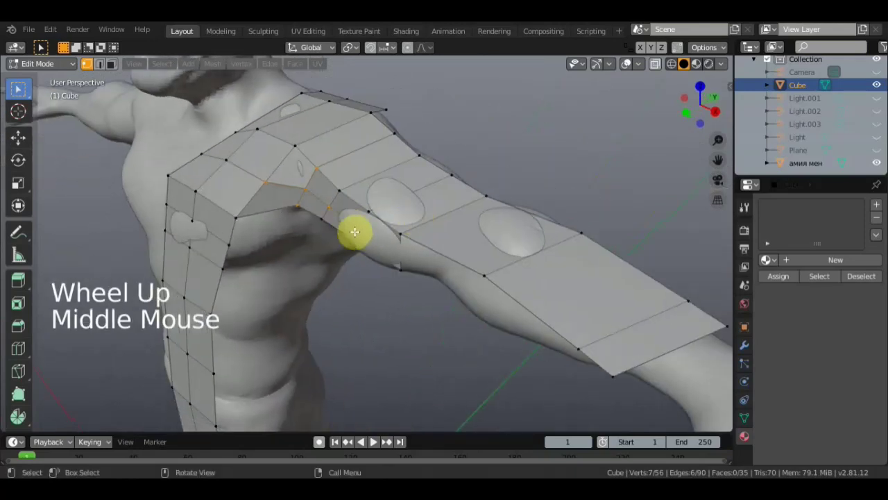
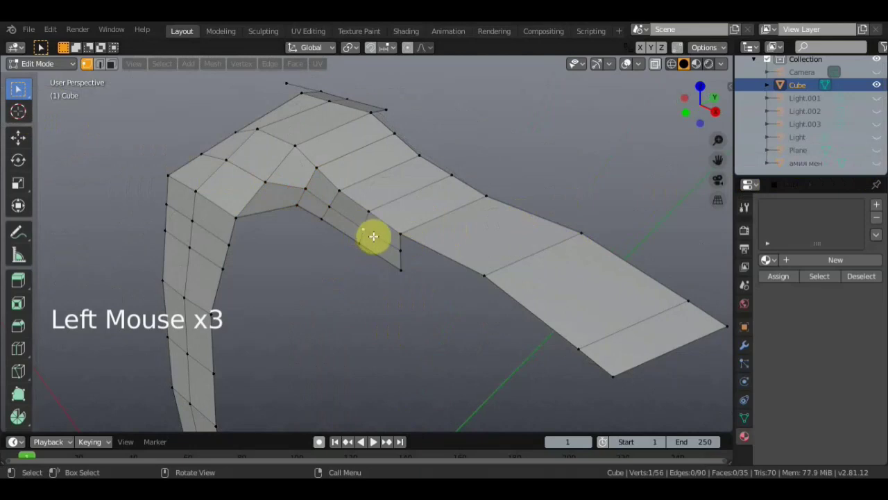
Move the vertices along the shoulder edge into place on the sculpt.
key(g)
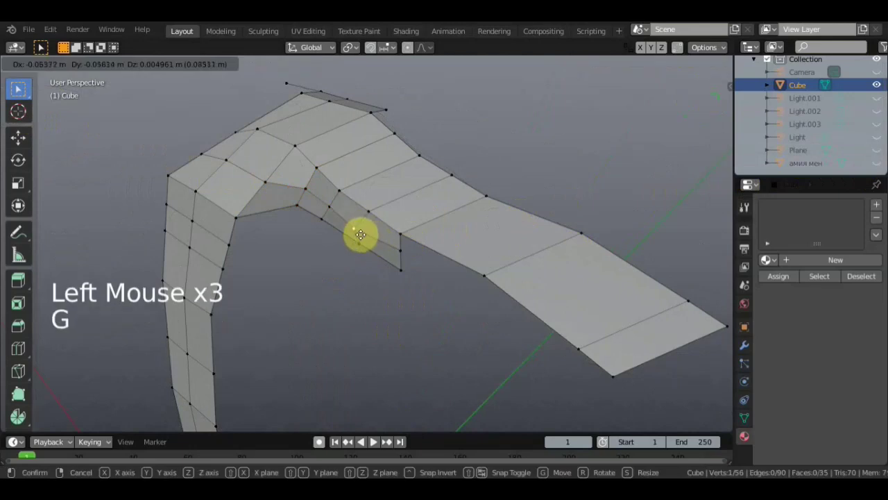
click(358, 244)
key(g)
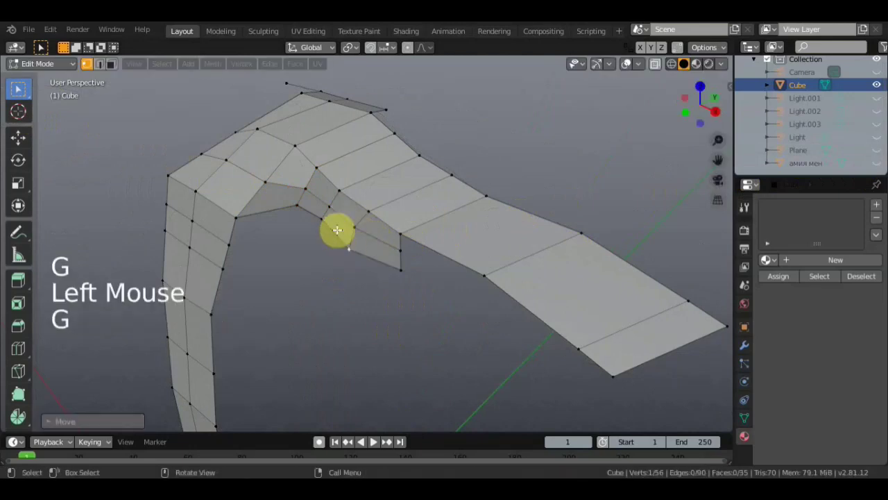
click(330, 204)
key(g)
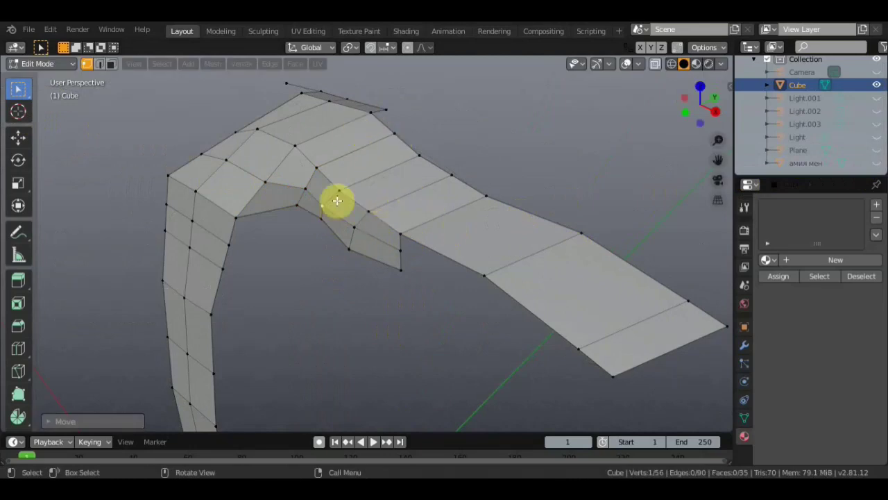
click(39, 346)
Add a lengthwise edge loop along the arm strip and drop its first new vertices onto the body.
click(326, 145)
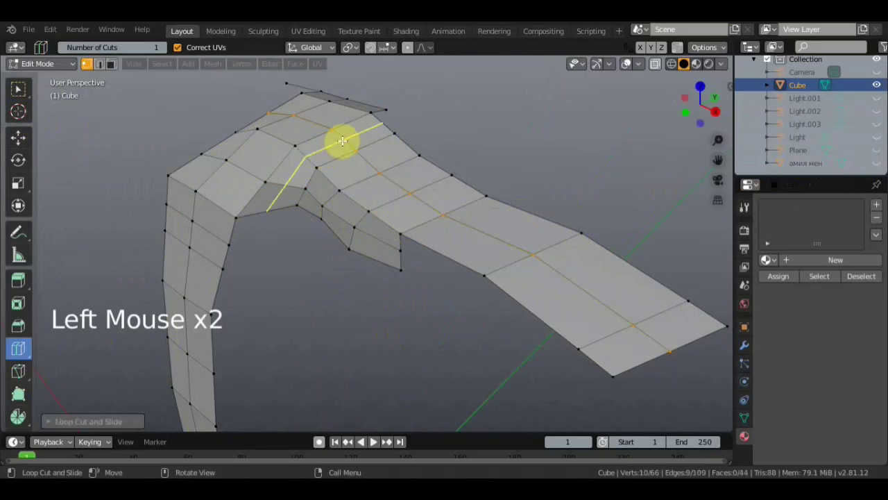
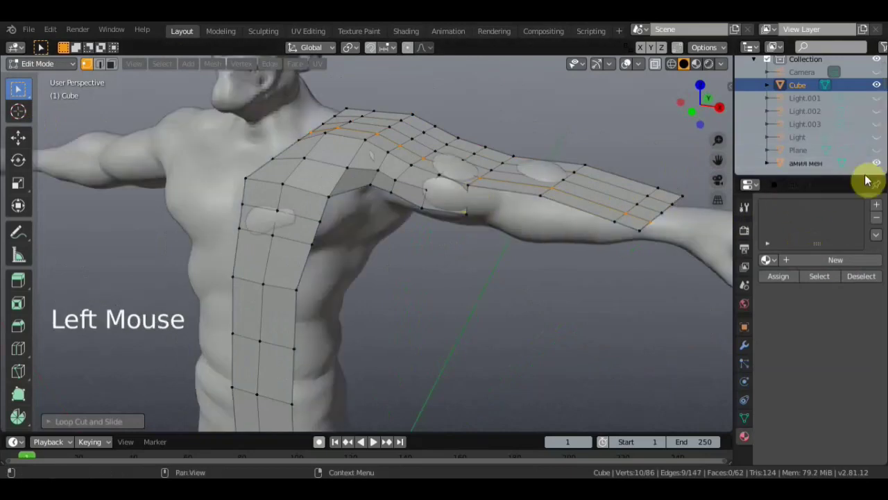
click(875, 164)
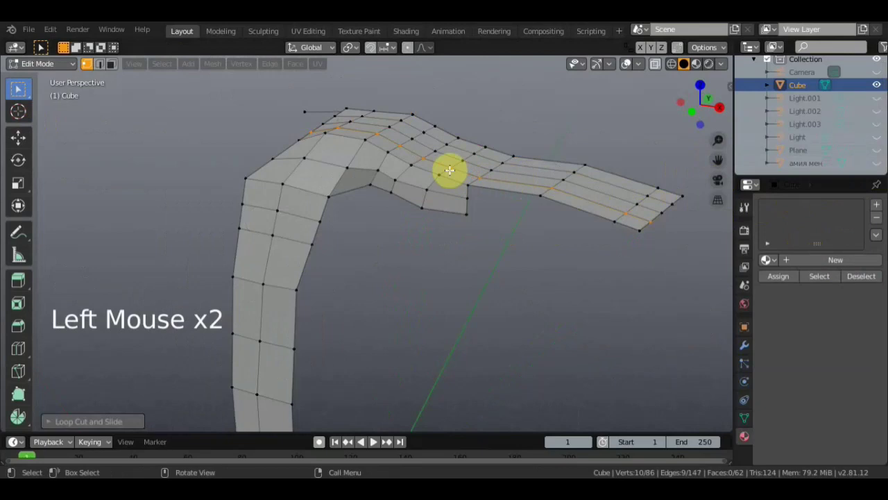
key(g)
click(464, 156)
key(g)
click(443, 176)
key(g)
click(423, 155)
key(g)
click(479, 173)
Settle the next loop vertices in place on the arm, checking from a new angle.
key(g)
middle_click(421, 203)
click(312, 196)
key(g)
click(306, 214)
key(g)
middle_click(399, 213)
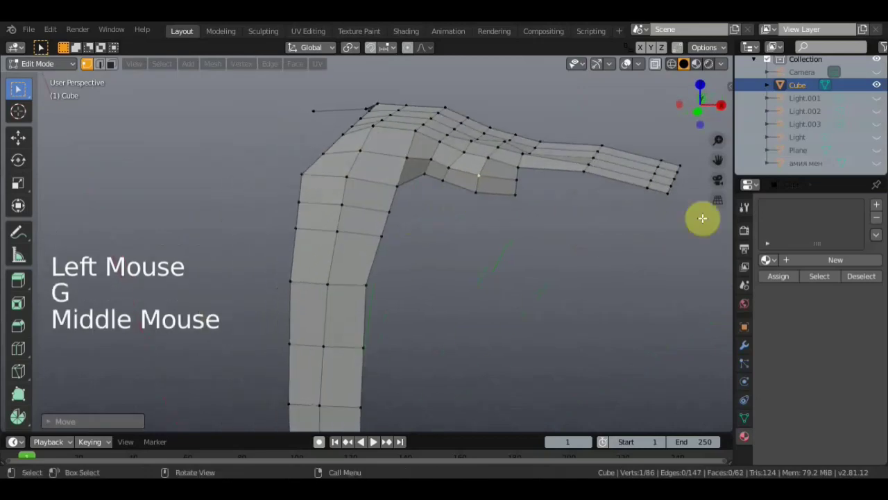
Reposition further arm-strip vertices so the strip hugs the sculpt along the whole arm.
click(862, 171)
middle_click(625, 224)
click(389, 232)
key(g)
click(390, 207)
key(g)
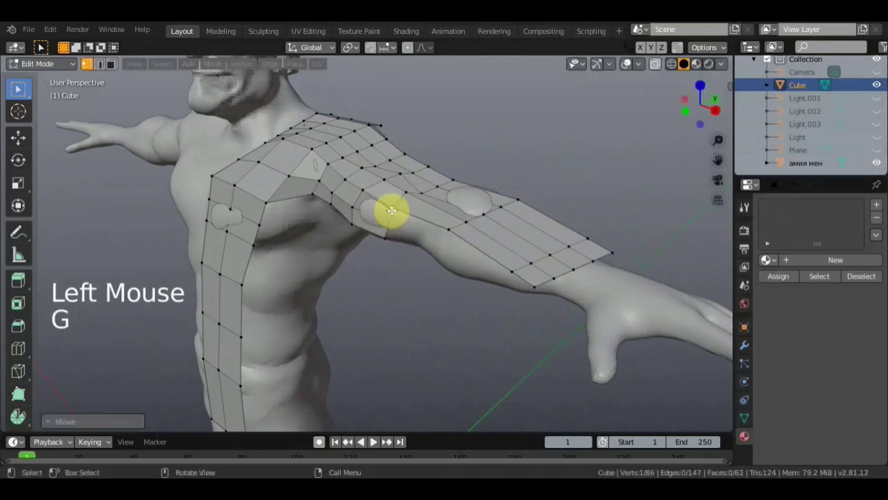
middle_click(431, 222)
click(452, 204)
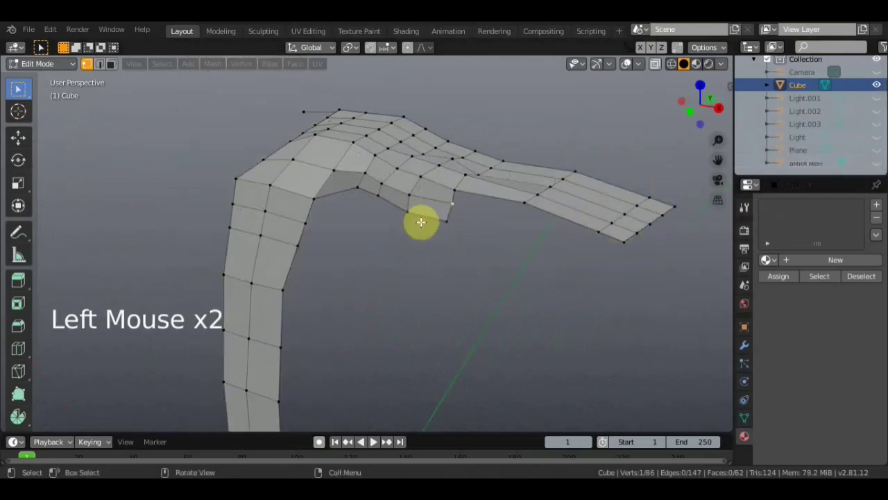
Slide a strip vertex along one axis and set a shoulder-grid vertex onto the body surface.
click(832, 184)
middle_click(586, 263)
key(g)
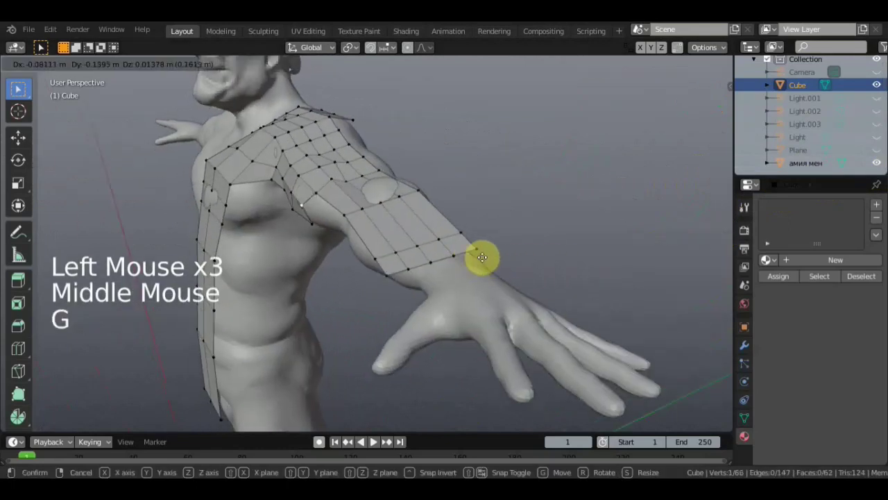
middle_click(518, 244)
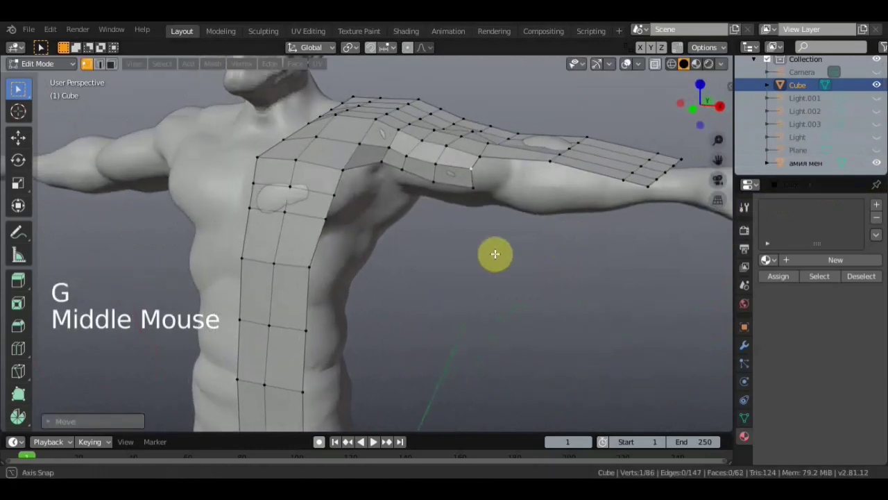
middle_click(449, 255)
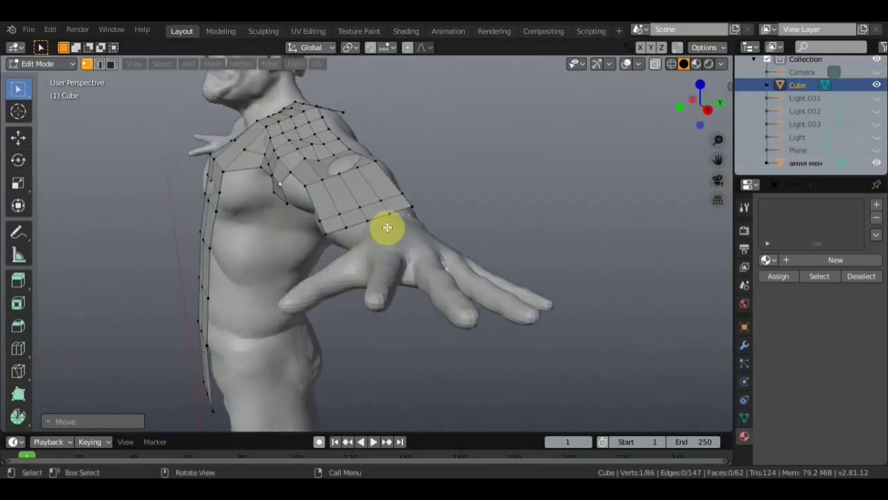
click(325, 233)
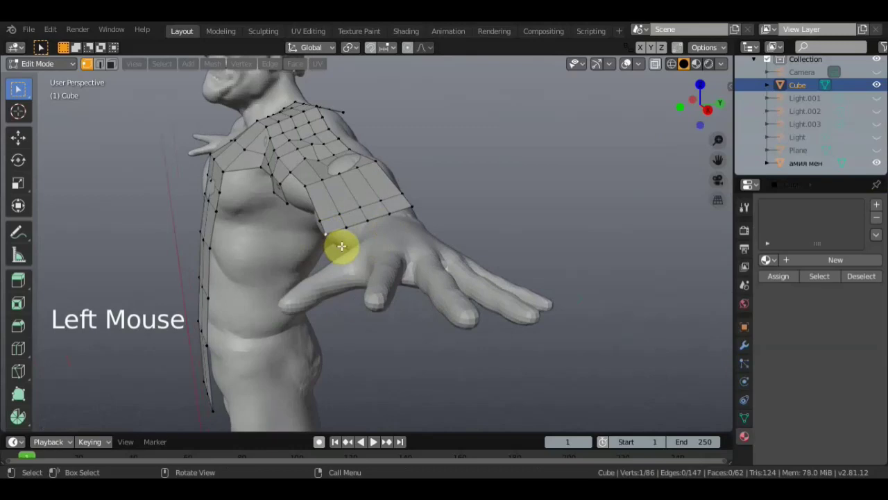
key(g)
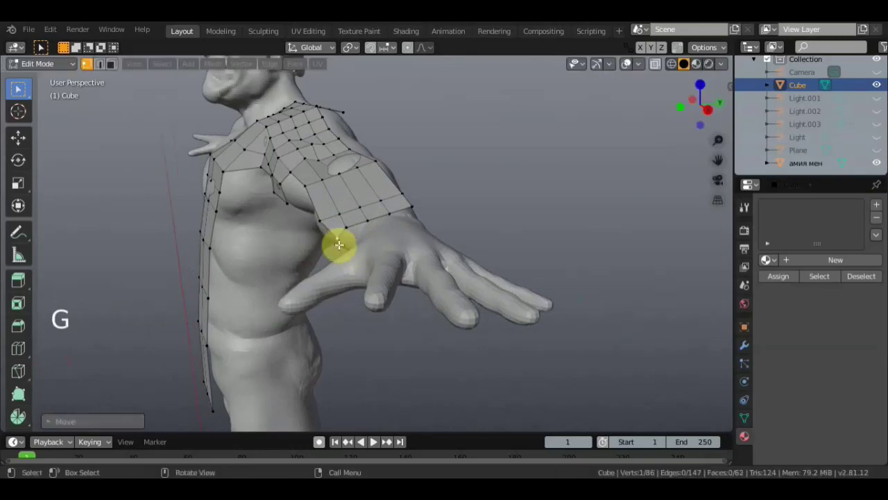
click(317, 217)
Move the neck-edge and shoulder vertices, axis-locked, so they sit snugly on the sculpt.
key(g)
middle_click(382, 204)
click(465, 104)
key(g)
middle_click(472, 123)
key(g)
middle_click(345, 98)
click(340, 75)
key(g)
middle_click(409, 116)
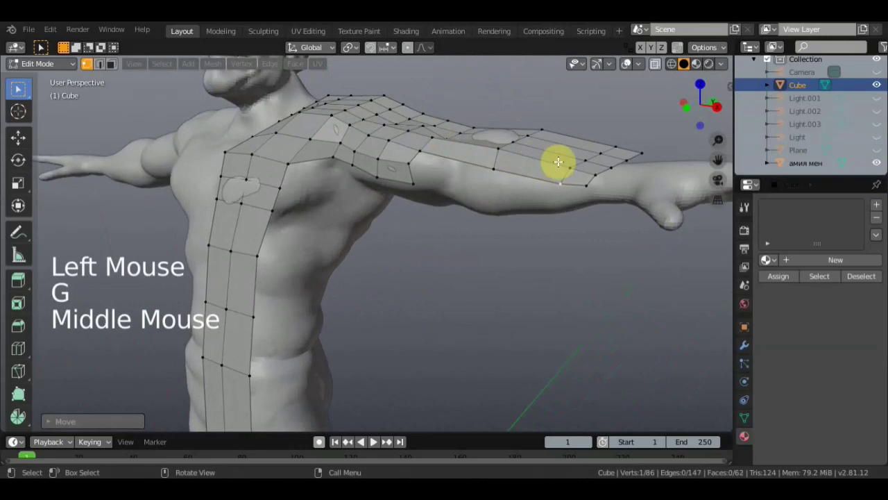
Seat several shoulder-grid vertices onto the shoulder surface from a side view.
middle_click(570, 165)
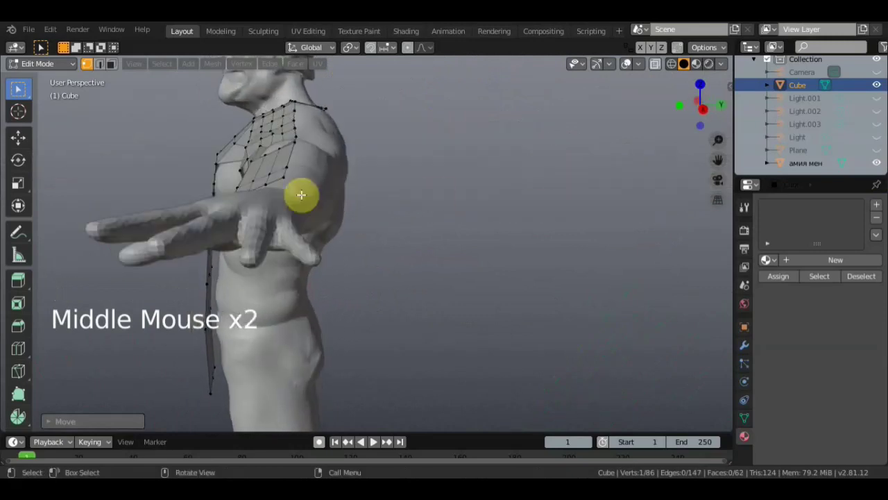
click(290, 176)
key(g)
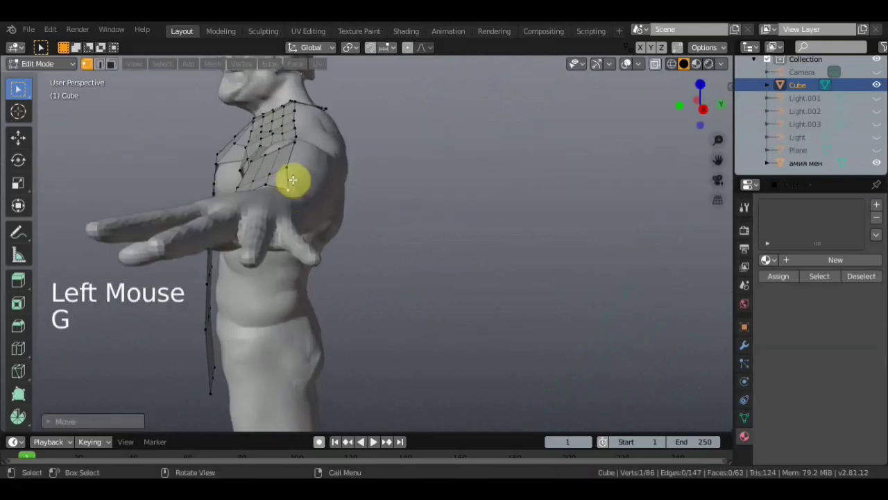
click(289, 164)
key(g)
click(268, 183)
key(g)
middle_click(244, 186)
click(115, 166)
Fit the remaining top-of-shoulder vertices onto the sculpt.
key(g)
click(167, 139)
key(g)
click(215, 133)
key(g)
middle_click(217, 139)
Move the back-edge vertices so they rest on the upper back surface.
click(287, 205)
middle_click(264, 200)
key(g)
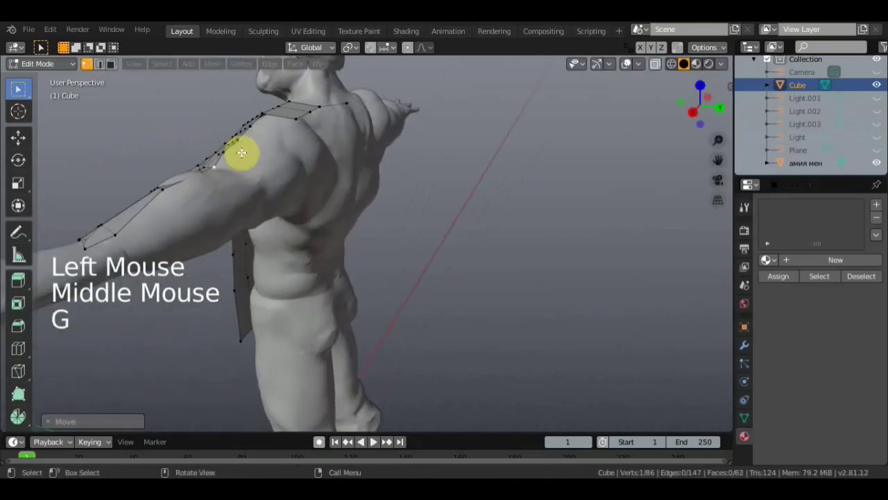
click(239, 140)
key(g)
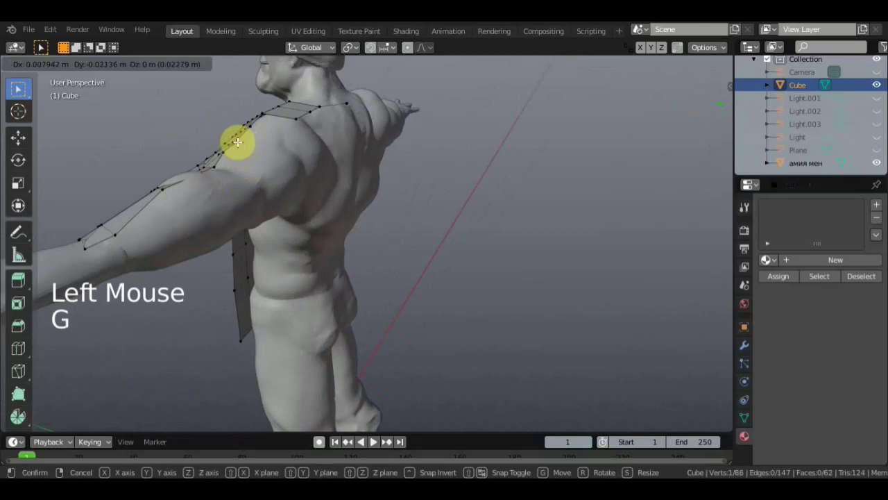
click(235, 136)
key(g)
Select the shoulder boundary edge vertices and extrude a new row of faces from them.
middle_click(263, 154)
scroll(down, 3)
middle_click(413, 246)
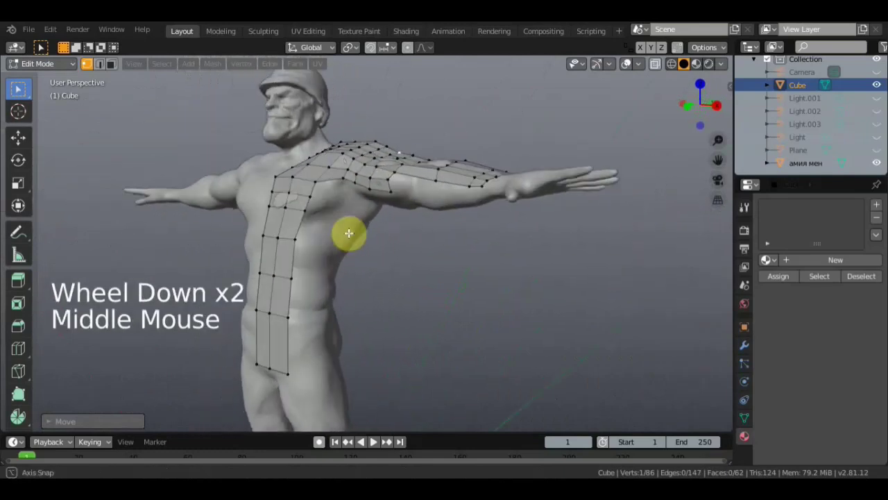
middle_click(278, 362)
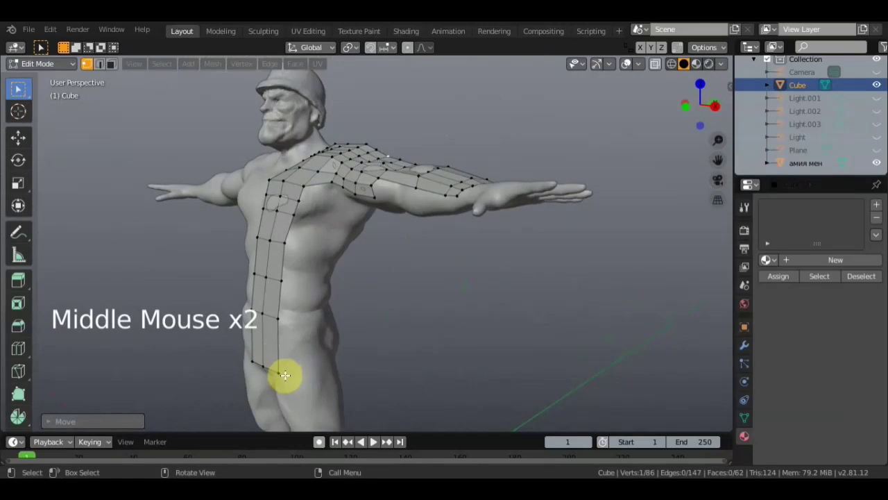
click(280, 371)
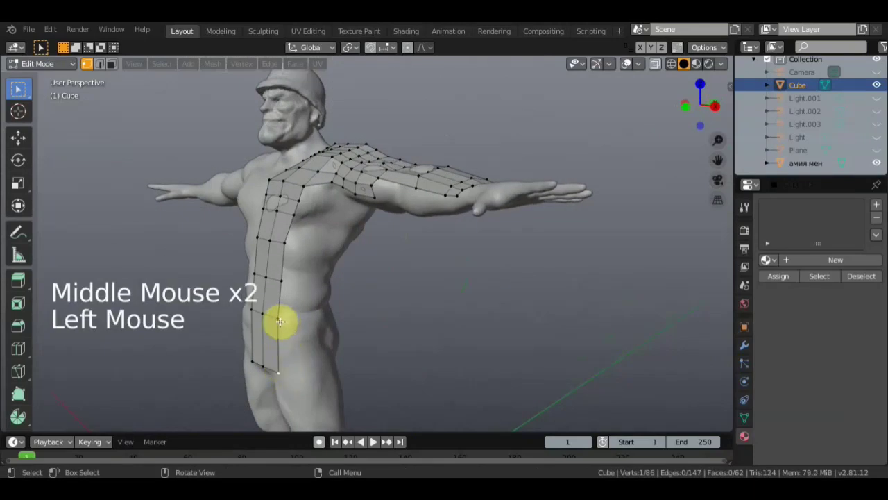
click(279, 318)
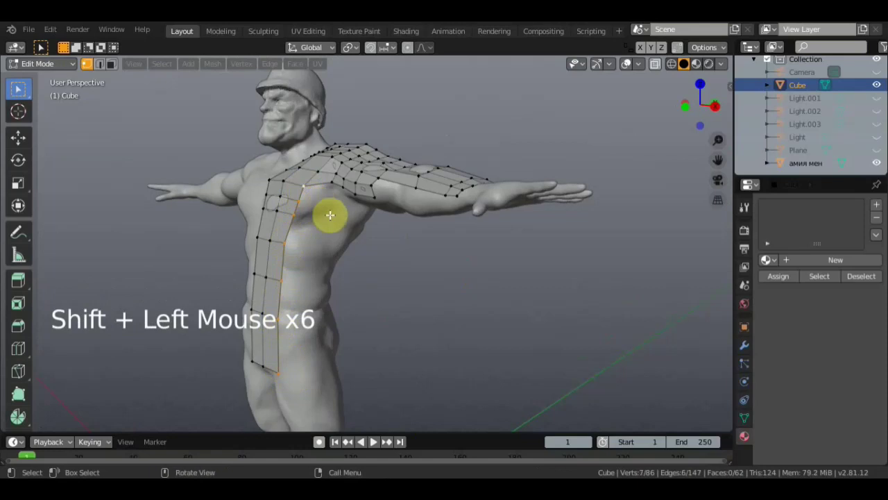
key(e)
middle_click(350, 241)
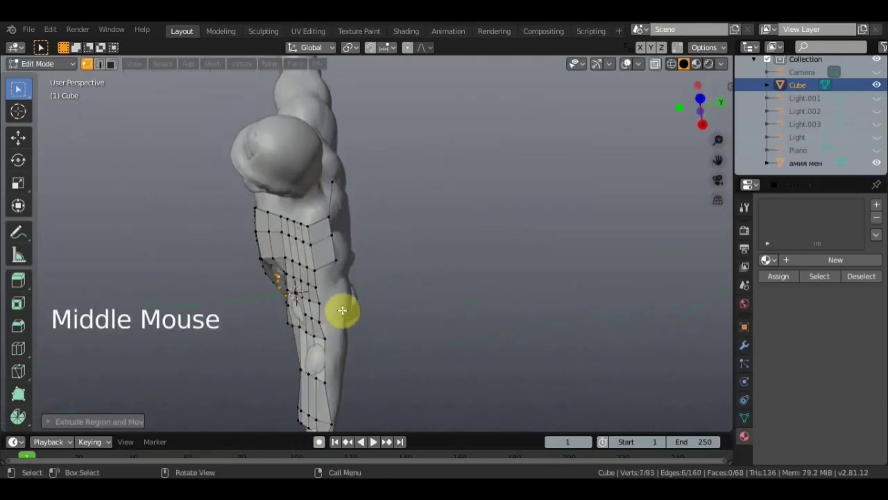
Move the extruded row along a locked axis so it lies over the shoulder.
key(g)
middle_click(322, 270)
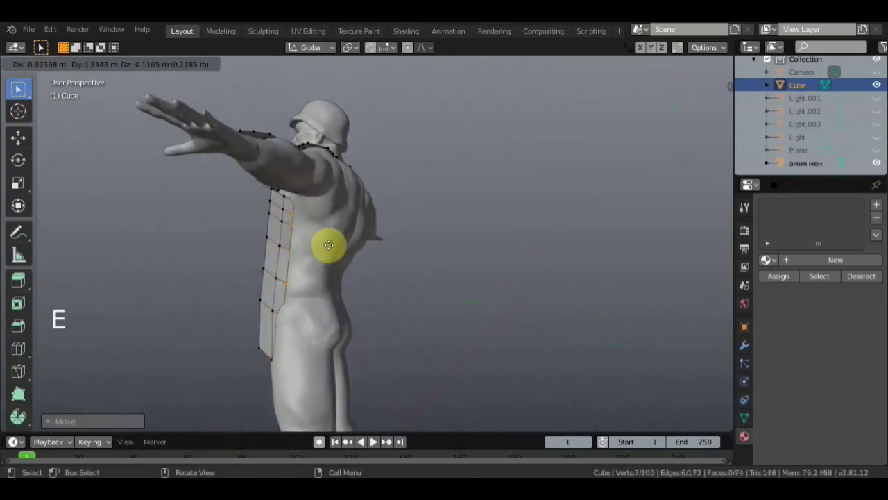
middle_click(310, 266)
key(g)
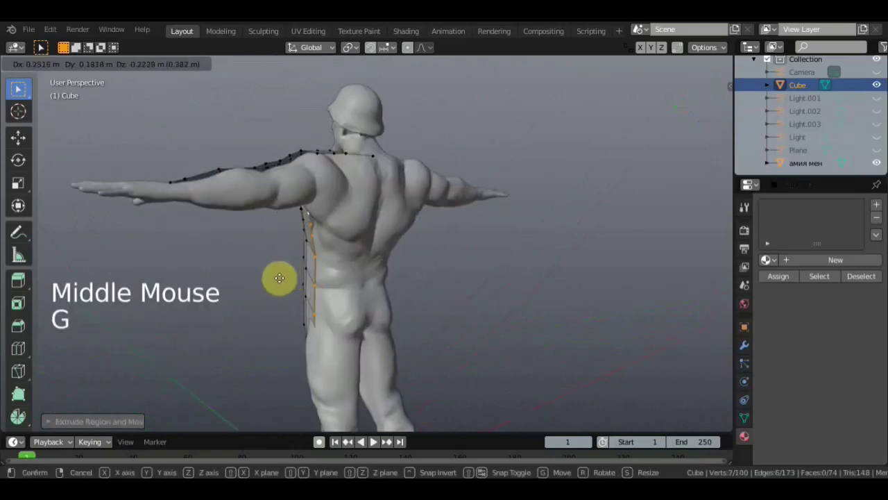
middle_click(351, 269)
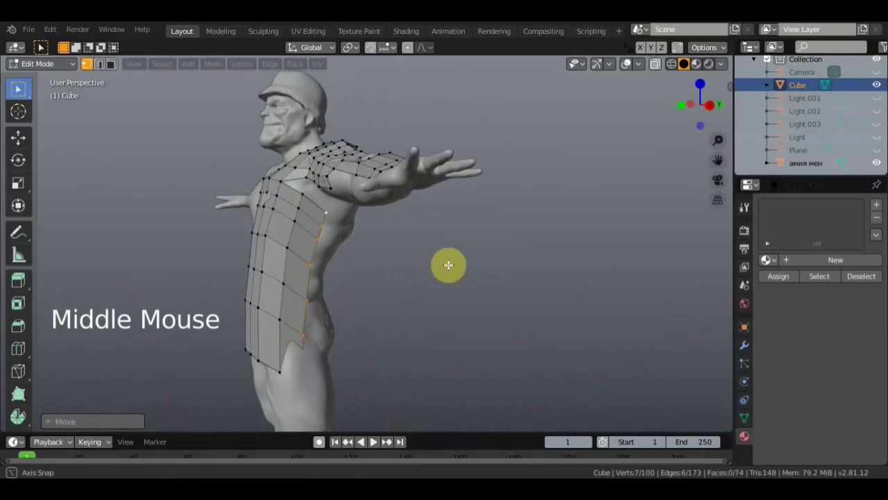
middle_click(412, 264)
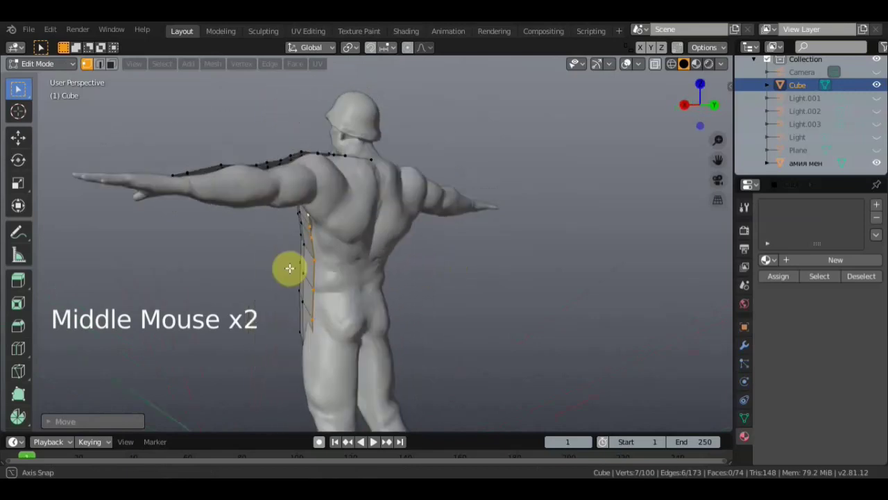
middle_click(358, 290)
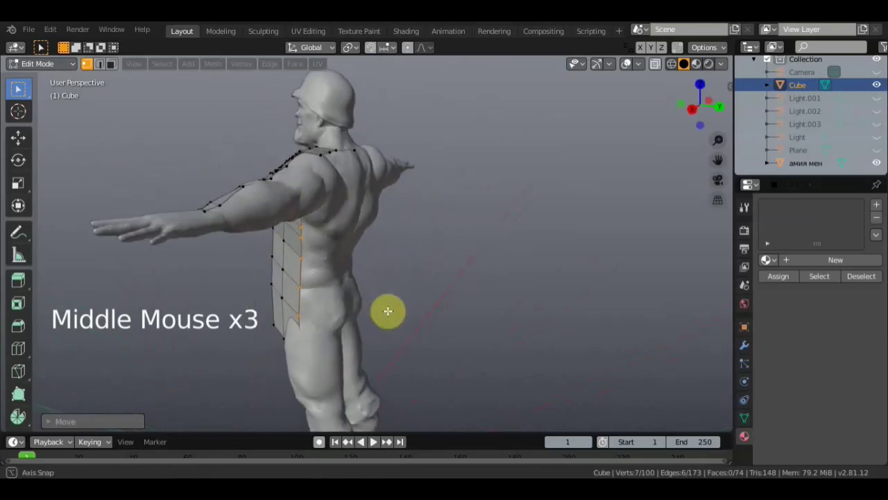
Extrude two more rows of quads over the shoulder toward the upper back.
key(e)
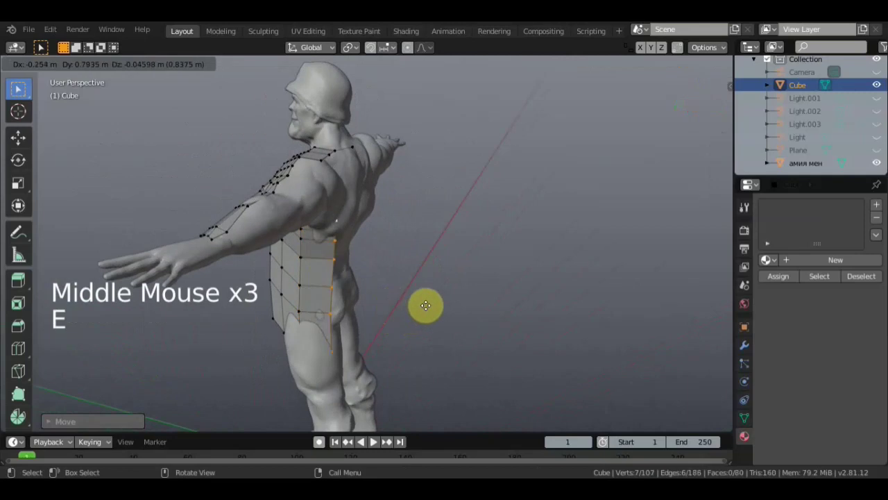
middle_click(399, 300)
middle_click(348, 311)
key(e)
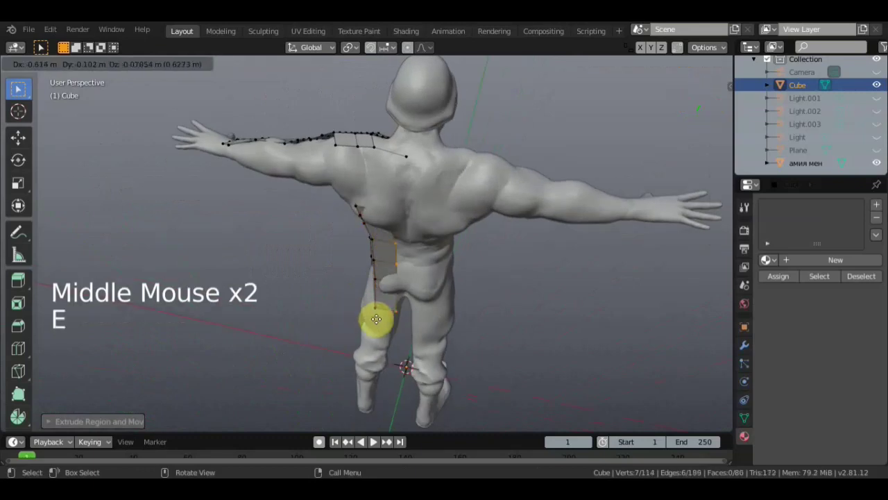
Select the end vertices of the shoulder strip facing the upper back.
middle_click(403, 289)
click(404, 226)
click(394, 223)
scroll(up, 3)
middle_click(404, 220)
scroll(up, 3)
click(422, 211)
Extend the strip point by point across the back toward the spine, placing each on the sculpt.
key(g)
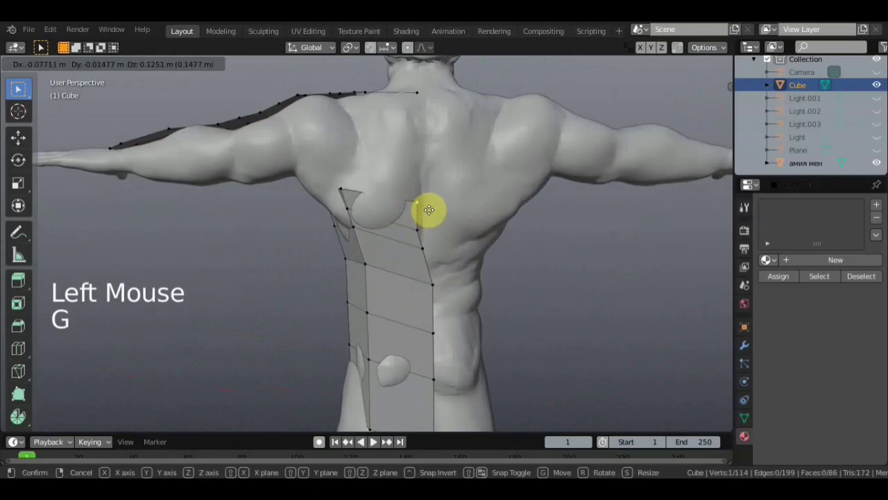
click(417, 227)
key(g)
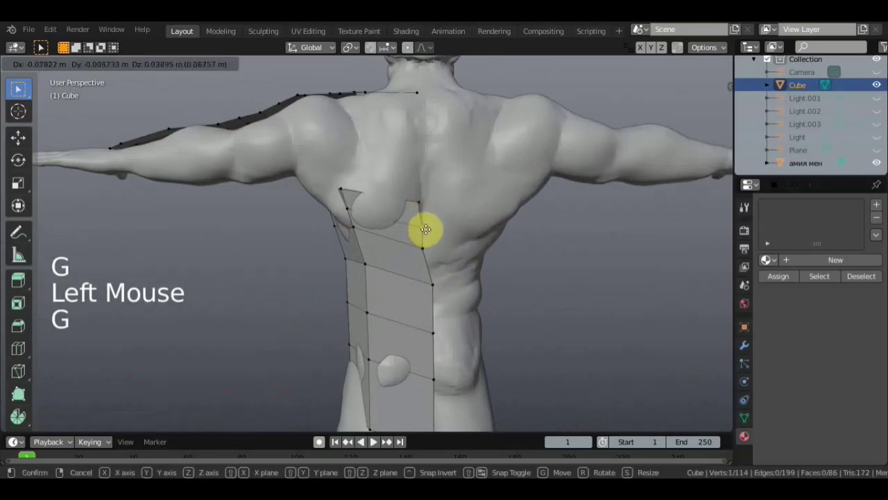
click(419, 248)
key(g)
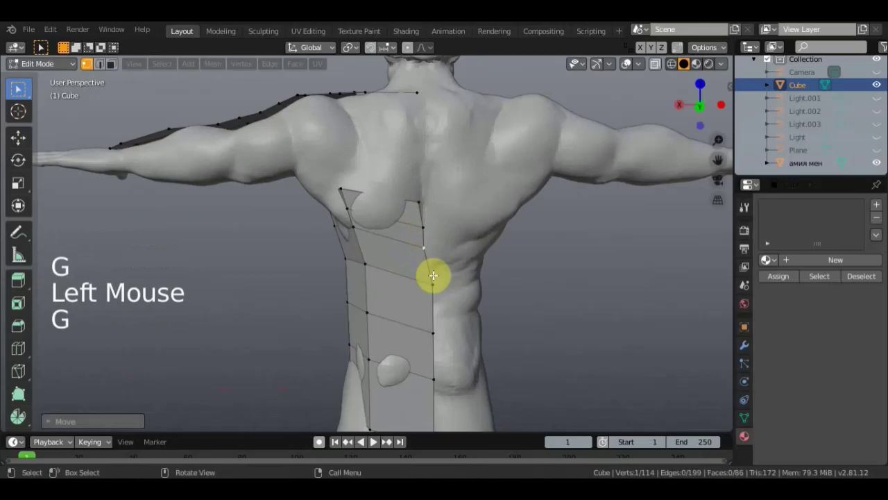
click(434, 285)
key(g)
Orbit around the torso to inspect the shoulder mesh from the front and underneath.
middle_click(409, 255)
scroll(down, 3)
middle_click(416, 286)
scroll(down, 3)
scroll(up, 3)
middle_click(368, 251)
scroll(up, 3)
middle_click(427, 276)
middle_click(431, 277)
middle_click(431, 249)
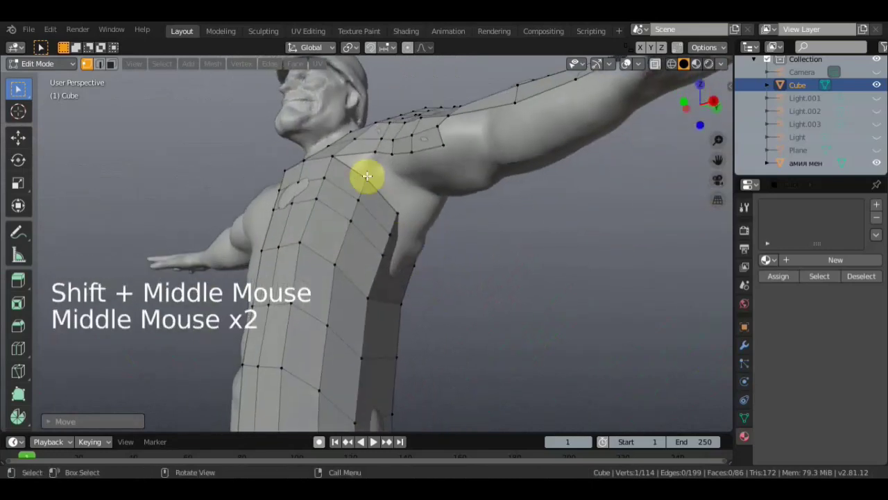
Fill the gap in the shoulder mesh with a face and select the next gap's vertices.
click(376, 165)
click(376, 152)
key(f)
click(367, 180)
double_click(379, 152)
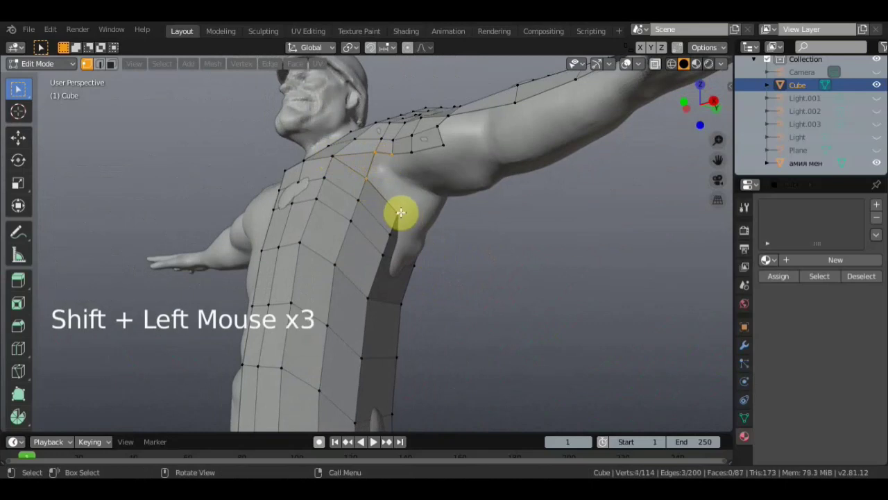
Clear the selection and add an edge loop across the upper-arm faces with Loop Cut.
middle_click(417, 212)
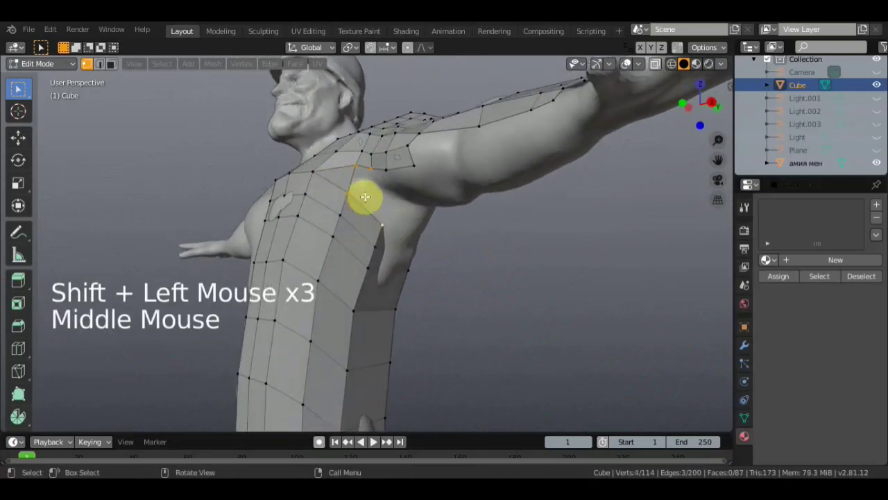
scroll(up, 3)
click(479, 283)
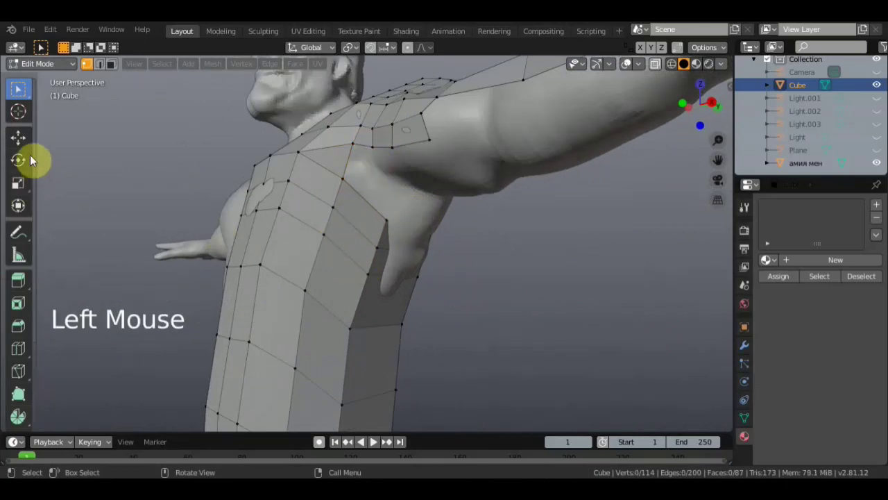
click(31, 348)
click(366, 216)
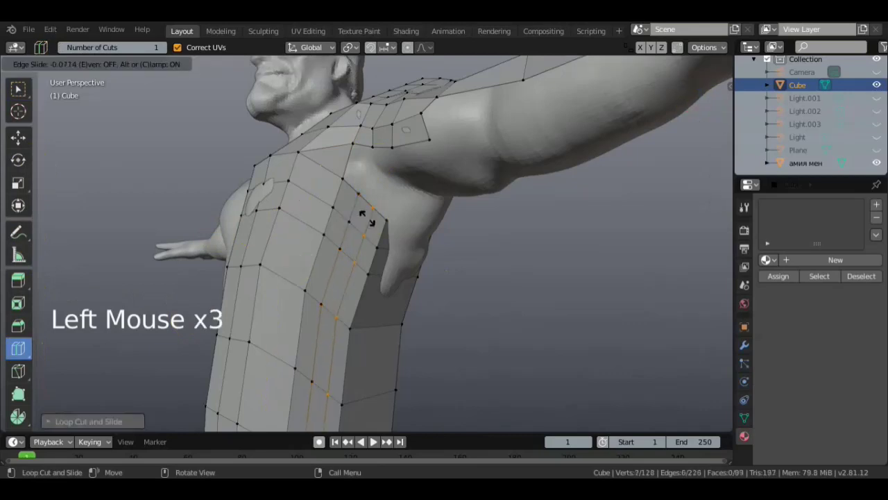
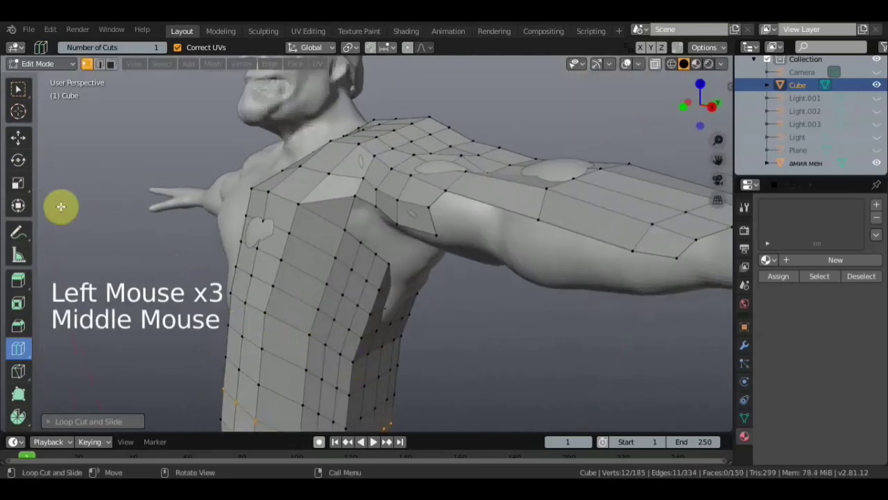
In vertex select, pick the four vertices around the armpit hole and fill it with a quad.
click(23, 97)
scroll(down, 3)
middle_click(367, 265)
middle_click(443, 218)
scroll(up, 3)
middle_click(382, 196)
click(372, 160)
click(371, 166)
click(385, 121)
click(414, 126)
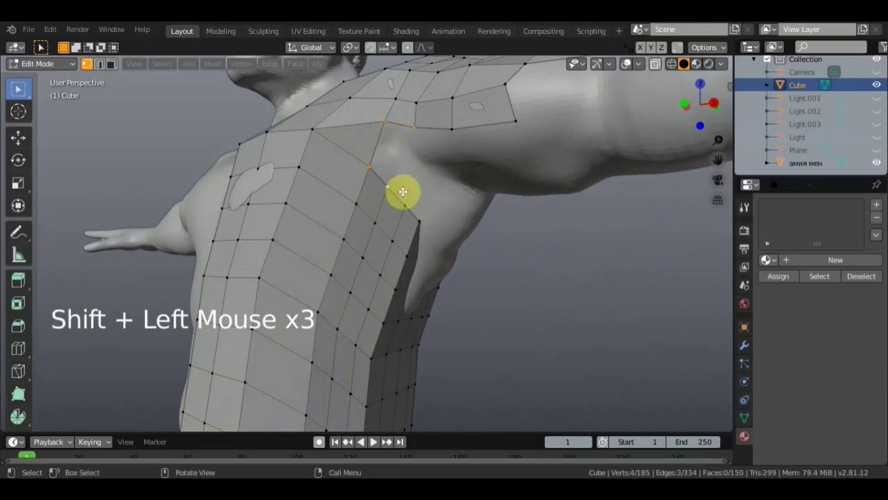
key(f)
Fill the second hole with a face and check the new quads from under the arm.
click(402, 186)
click(388, 185)
key(f)
middle_click(406, 218)
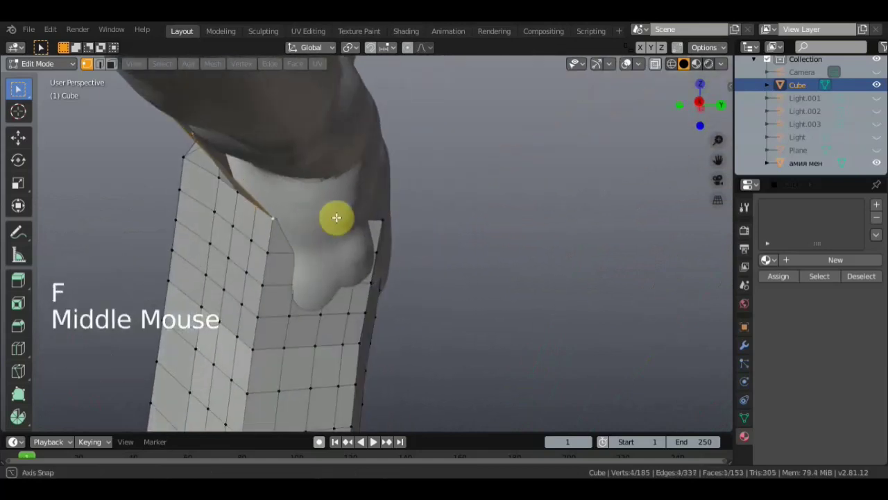
middle_click(272, 184)
middle_click(378, 163)
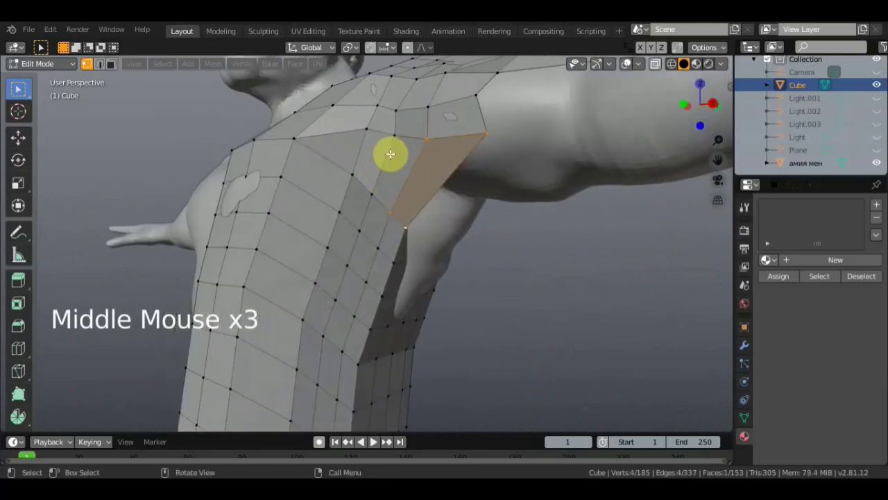
click(545, 250)
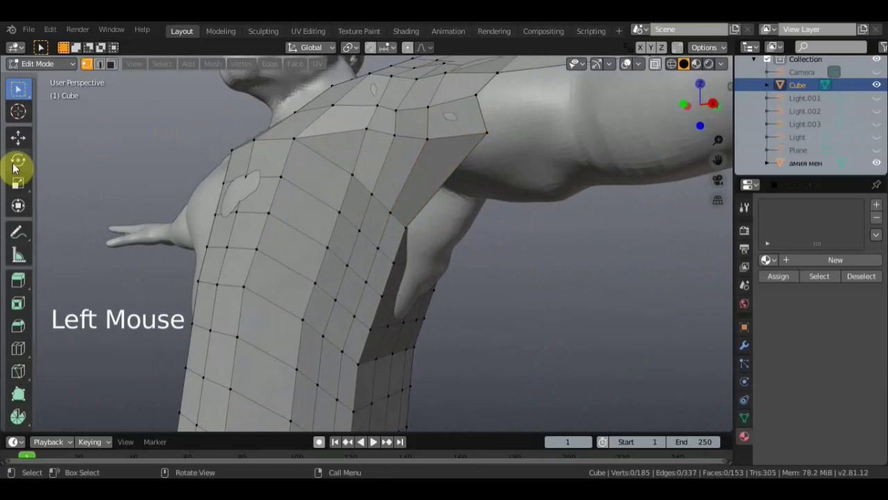
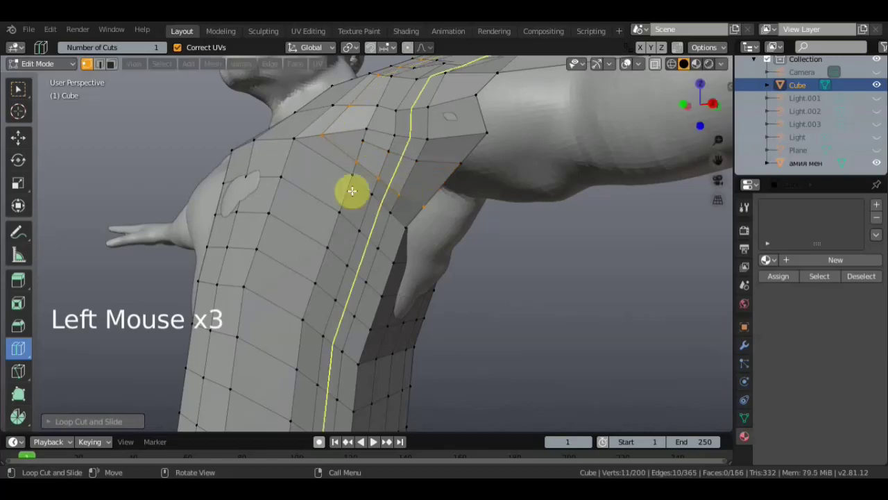
In vertex select, pull armpit and shoulder vertices onto the sculpted body surface.
click(12, 96)
middle_click(421, 173)
middle_click(389, 171)
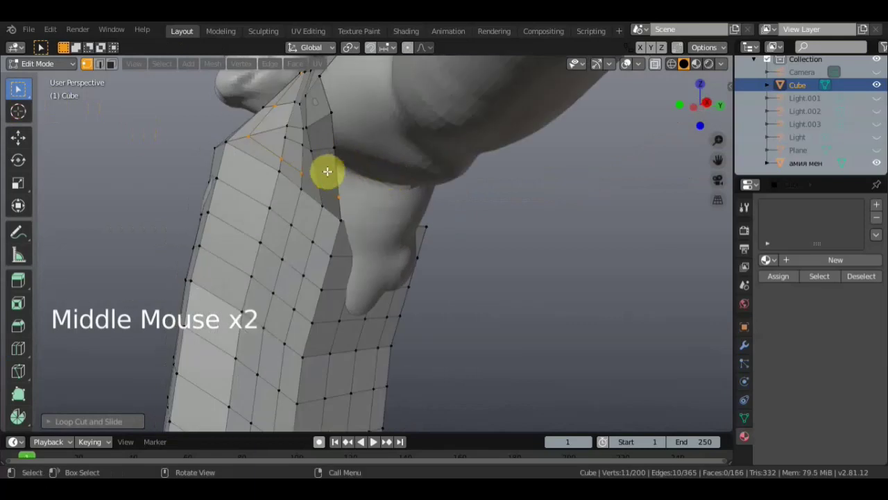
middle_click(364, 168)
click(343, 148)
key(g)
key(g)
click(385, 151)
middle_click(430, 169)
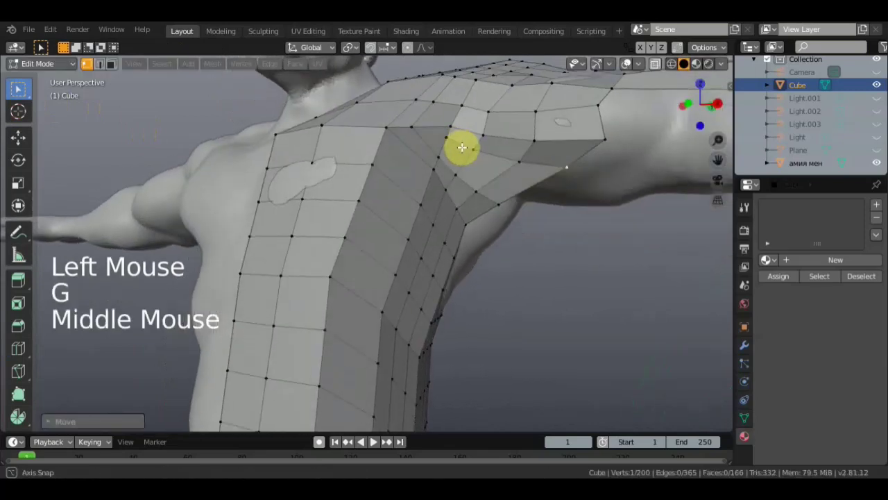
Reposition the vertices under the shoulder and along the armpit edge beneath the arm.
click(519, 141)
key(g)
middle_click(480, 144)
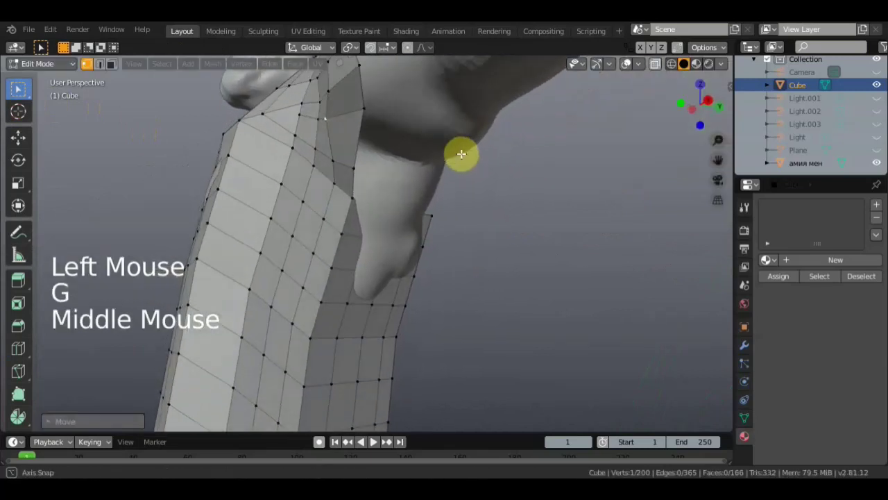
click(282, 195)
key(g)
middle_click(340, 175)
click(319, 132)
key(g)
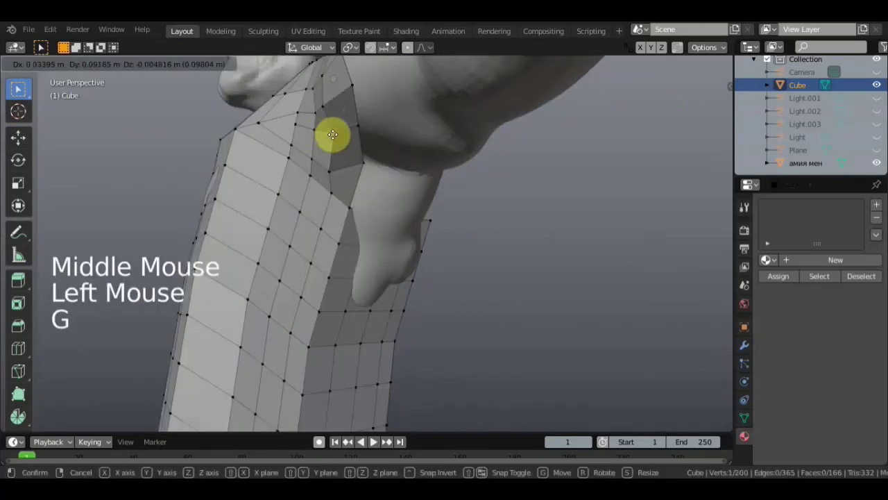
click(328, 172)
key(g)
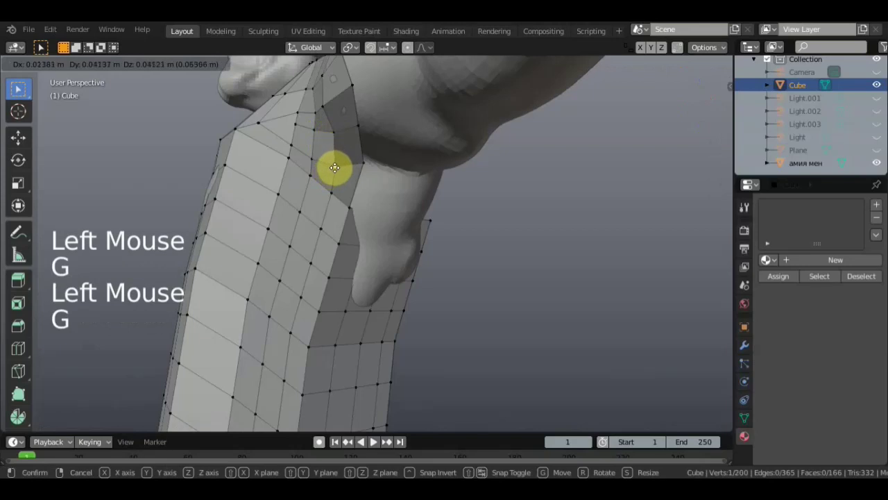
click(361, 123)
key(g)
Move four front-of-shoulder vertices onto the chest surface one by one.
middle_click(379, 114)
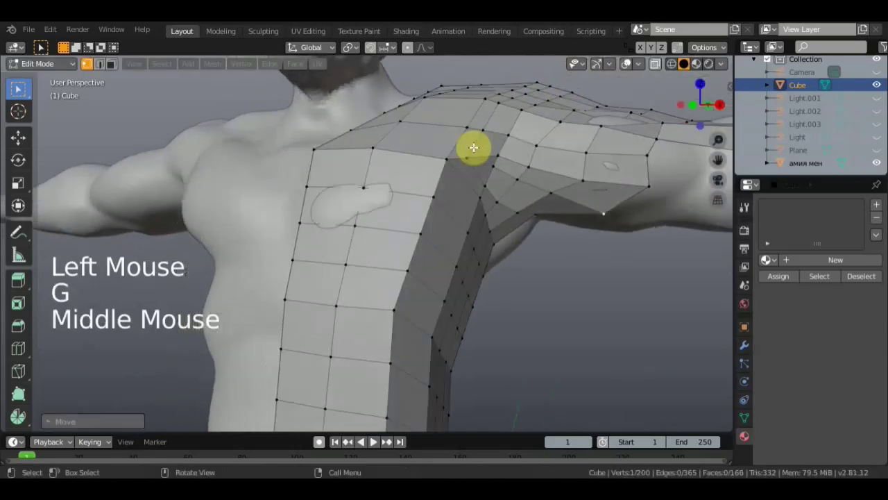
click(588, 175)
key(g)
click(552, 189)
key(g)
click(587, 149)
key(g)
click(599, 122)
key(g)
scroll(down, 3)
Nudge the upper-arm edge vertices into place and check the shoulder from behind.
middle_click(578, 176)
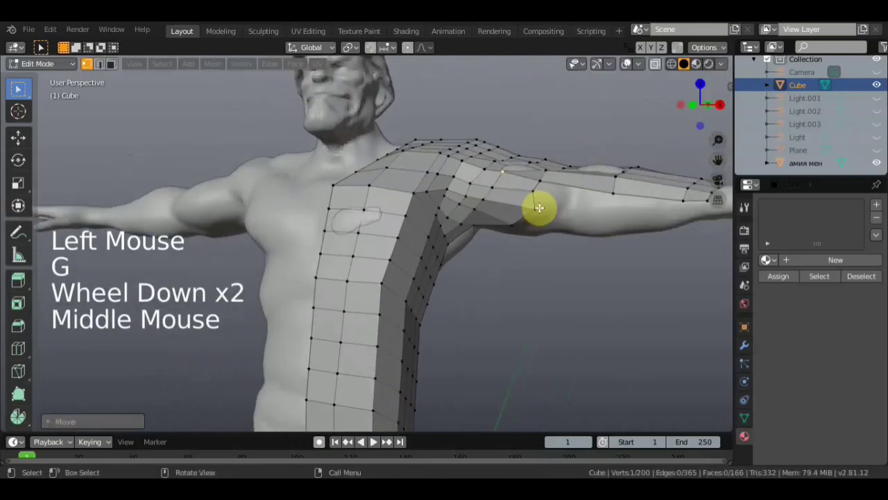
click(536, 205)
key(g)
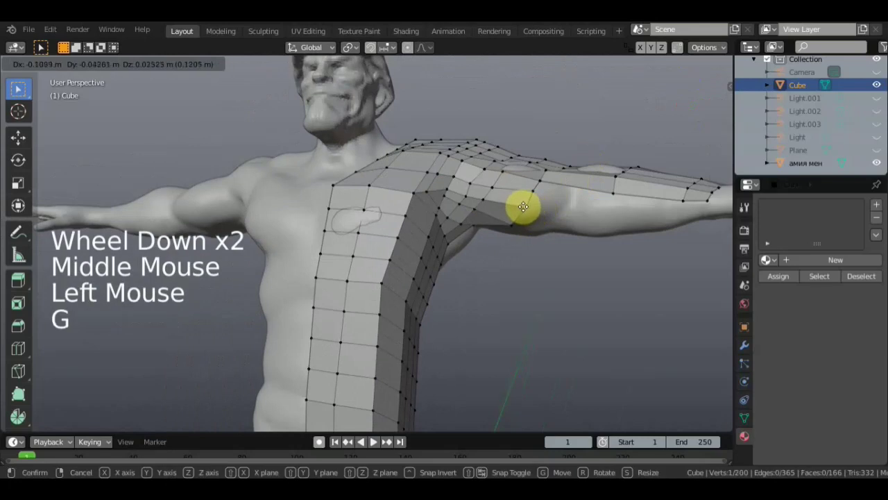
click(514, 222)
key(g)
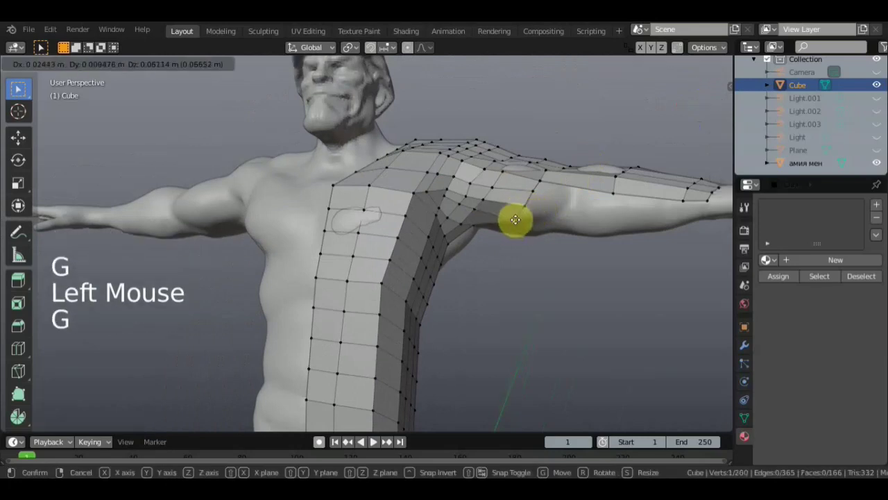
middle_click(519, 204)
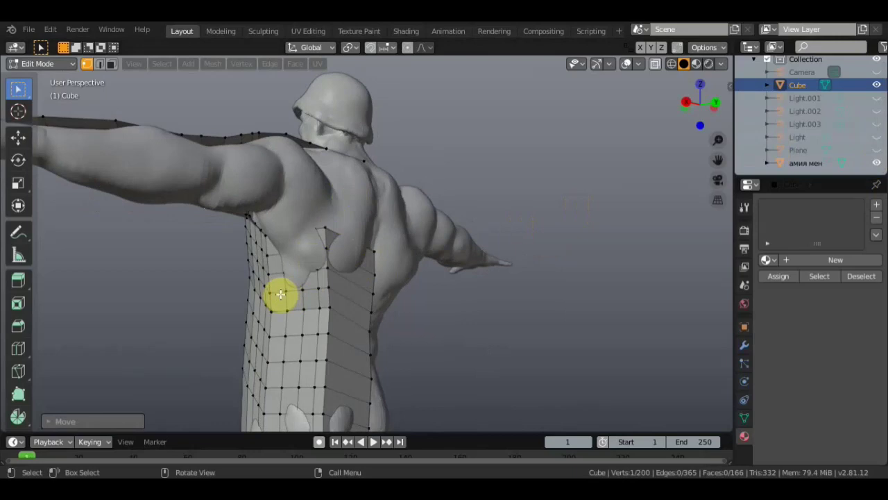
Move the back-edge and shoulder-edge vertices onto the sculpted upper back, viewed from behind.
click(268, 254)
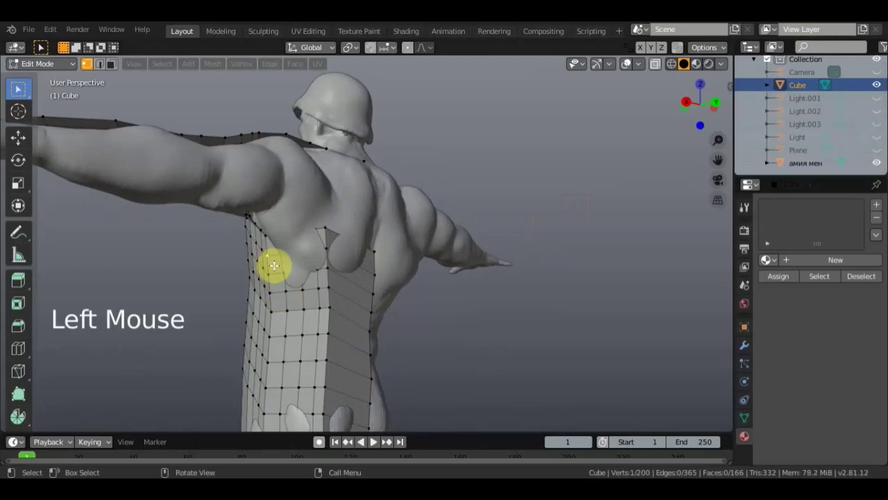
key(g)
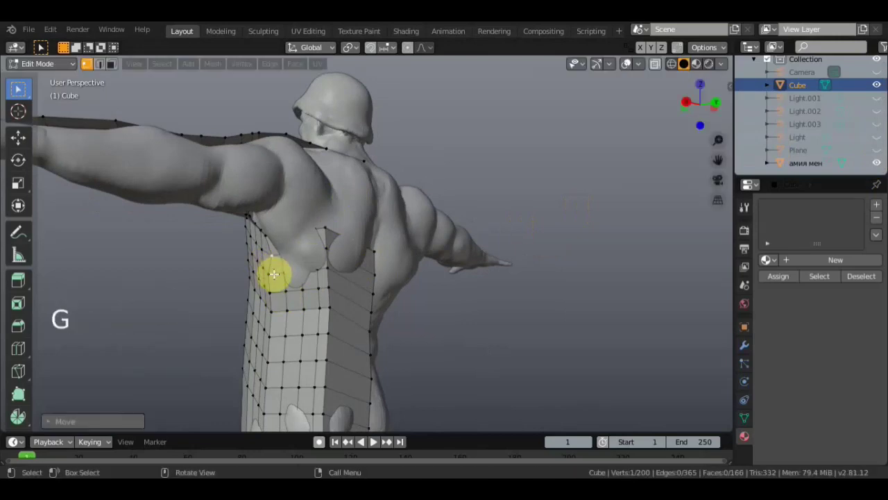
click(272, 273)
key(g)
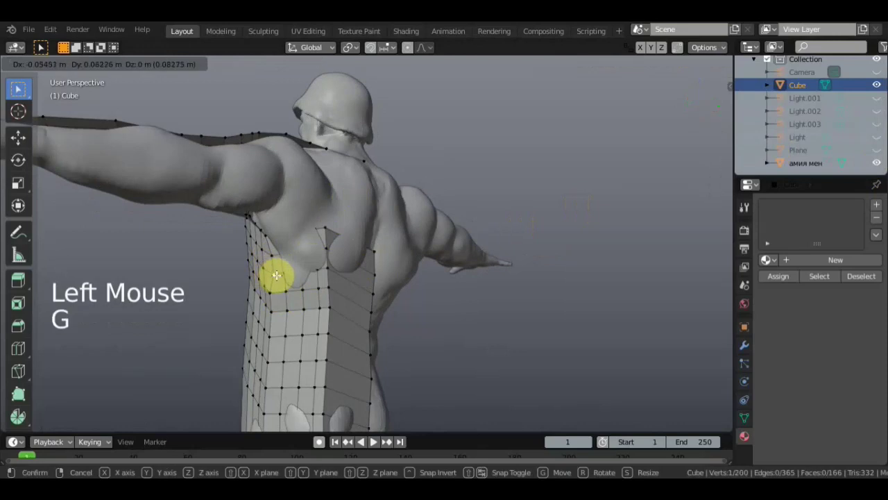
click(273, 292)
key(g)
middle_click(274, 288)
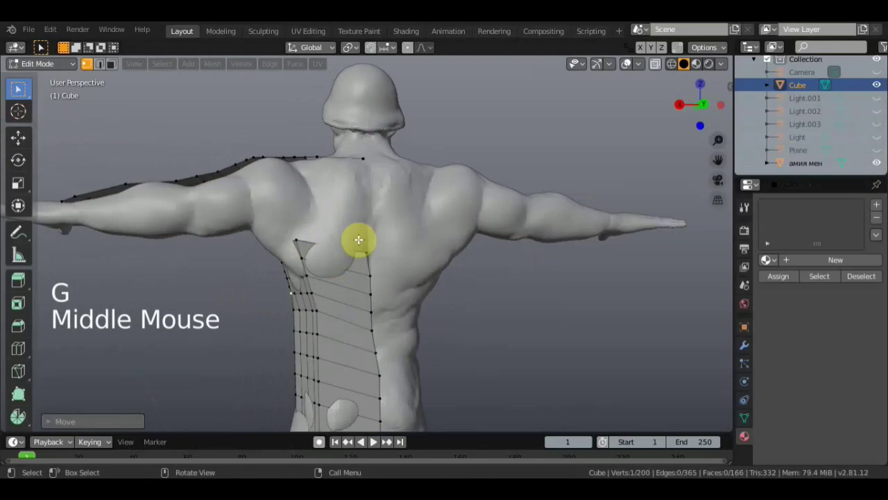
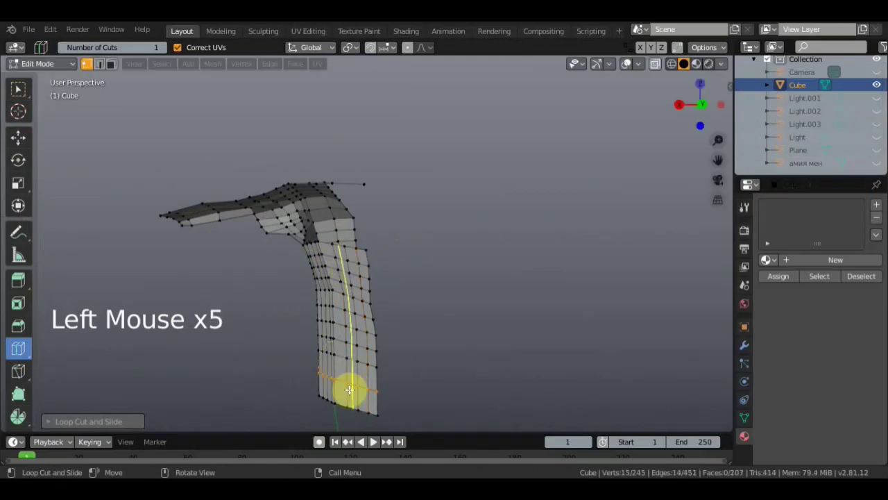
Confirm the loop cut bringing the mesh to 235 faces and inspect it from several angles.
click(358, 372)
scroll(up, 3)
middle_click(339, 277)
scroll(up, 3)
scroll(down, 3)
middle_click(410, 269)
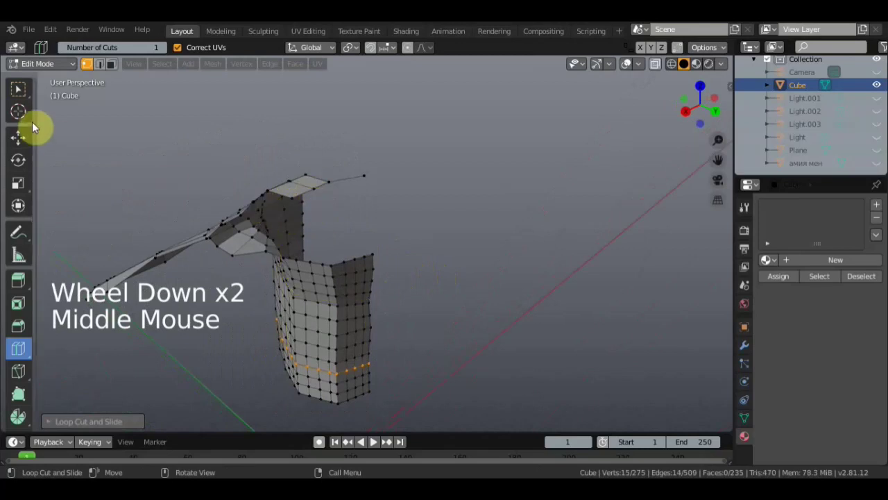
click(24, 93)
click(885, 166)
middle_click(470, 258)
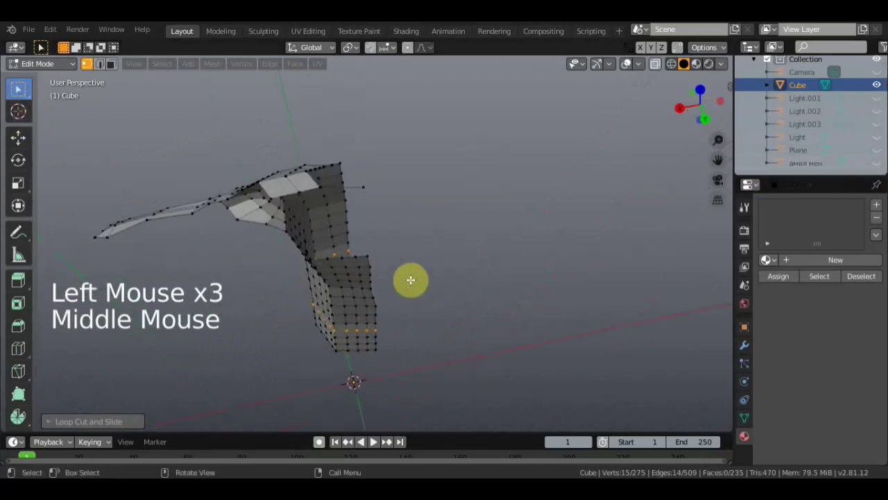
middle_click(480, 198)
Clear the selection, then reposition upper-back and shoulder edge vertices onto the sculpt.
click(389, 259)
click(411, 274)
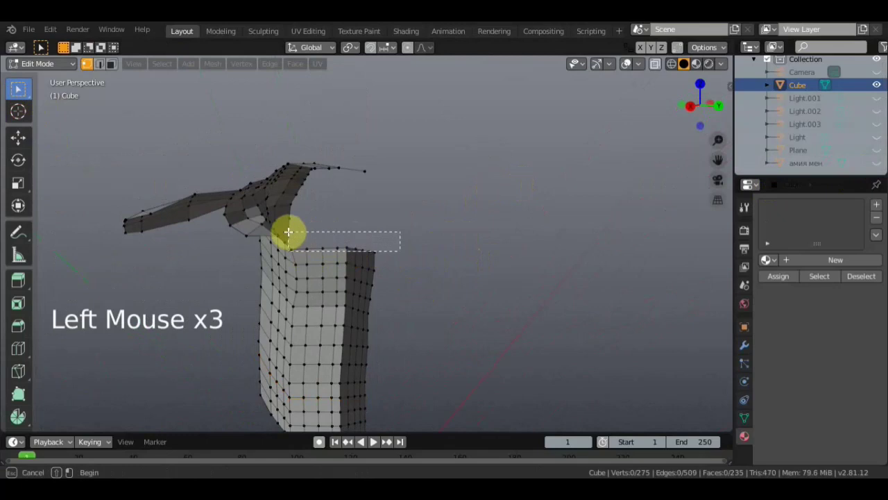
middle_click(395, 240)
scroll(up, 3)
scroll(up, 3)
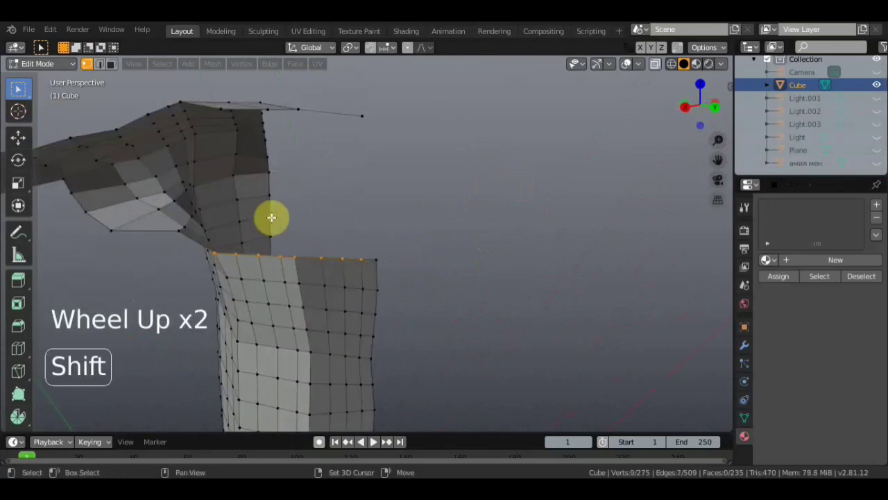
click(272, 214)
middle_click(267, 220)
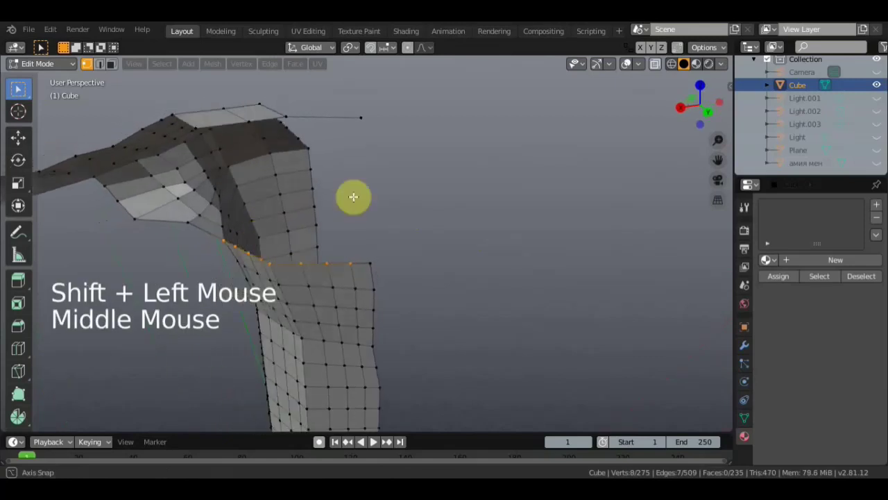
middle_click(341, 195)
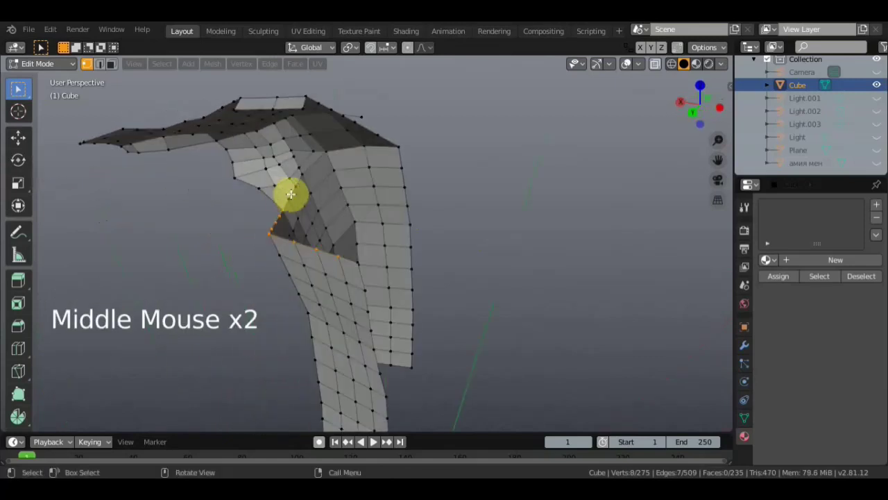
key(g)
middle_click(426, 249)
click(354, 260)
key(g)
middle_click(397, 258)
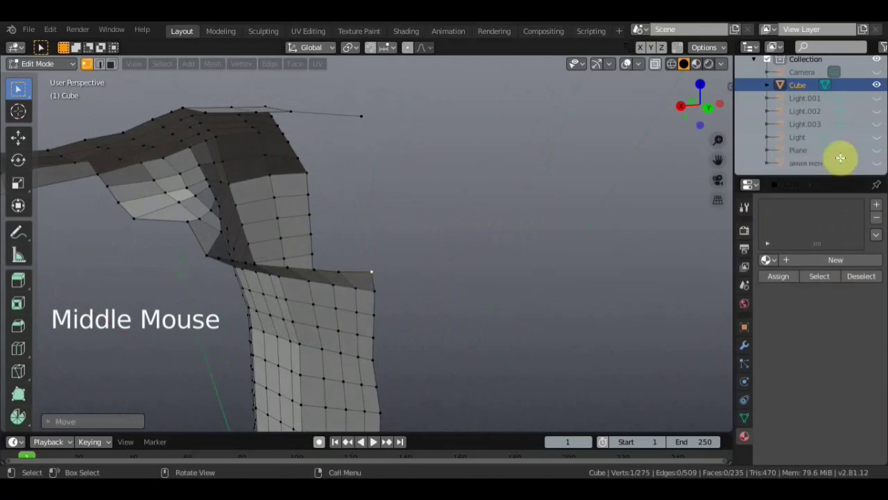
Select a shoulder-edge vertex and move it onto the sculpted surface, checking around the shoulder.
click(520, 227)
scroll(down, 3)
middle_click(510, 226)
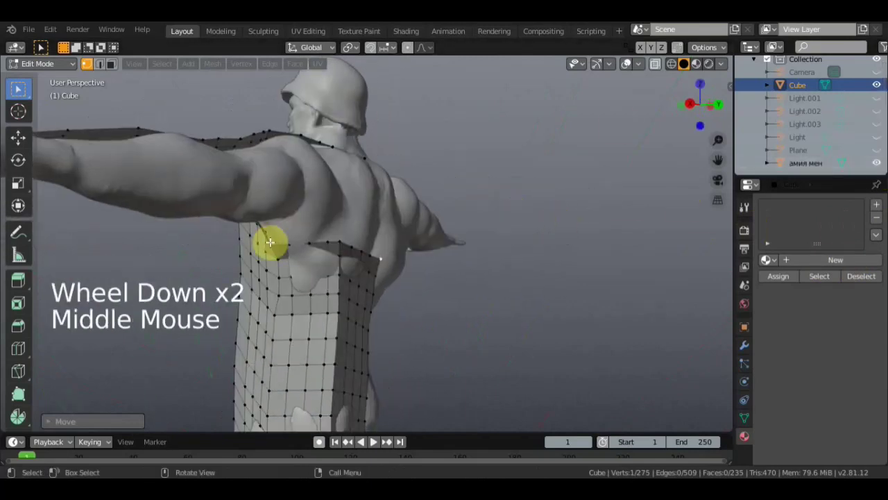
click(286, 241)
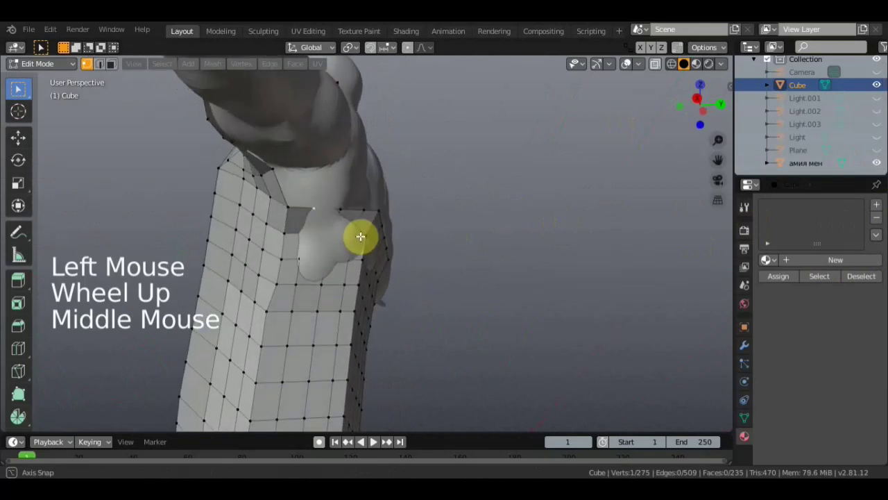
middle_click(352, 184)
scroll(up, 3)
scroll(down, 3)
click(334, 143)
middle_click(322, 163)
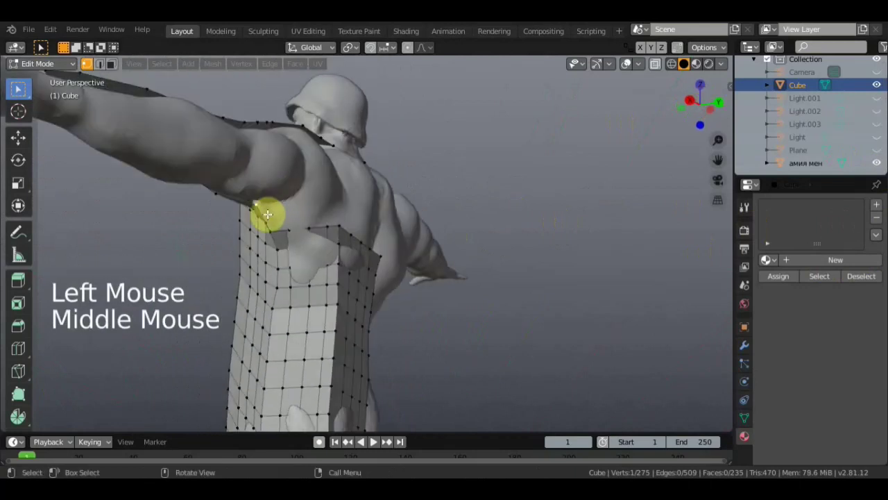
key(g)
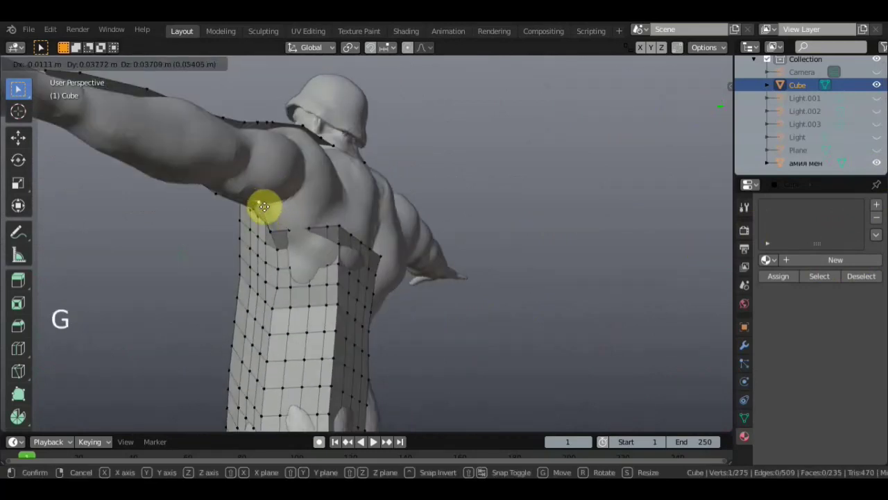
middle_click(306, 173)
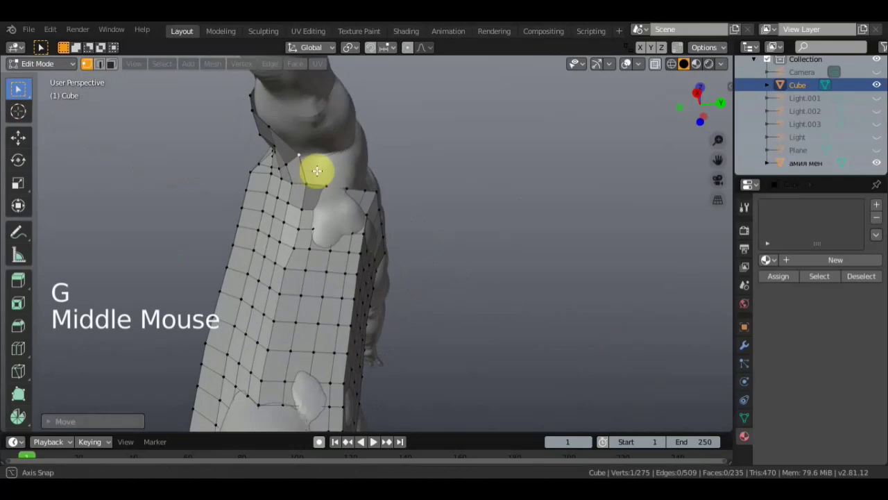
middle_click(321, 157)
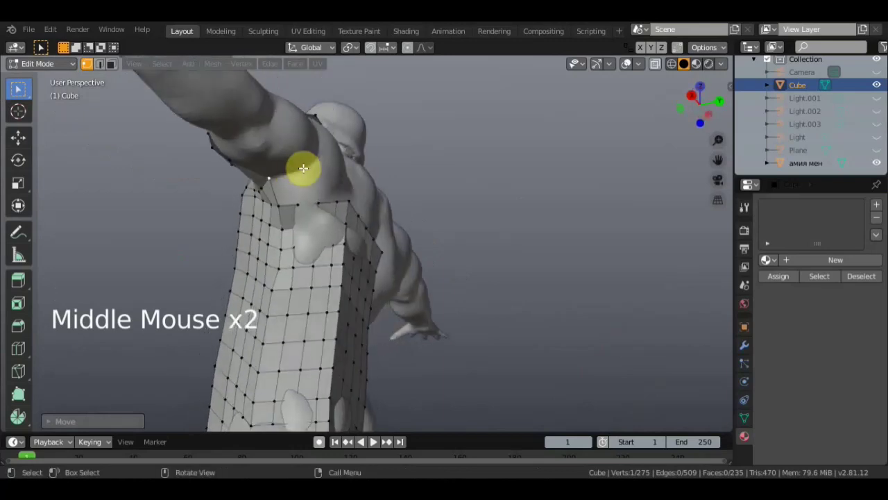
Extrude new vertices extending the upper-back edge chain to 279 vertices and select the pair bordering the gap.
key(e)
middle_click(287, 206)
key(g)
middle_click(334, 235)
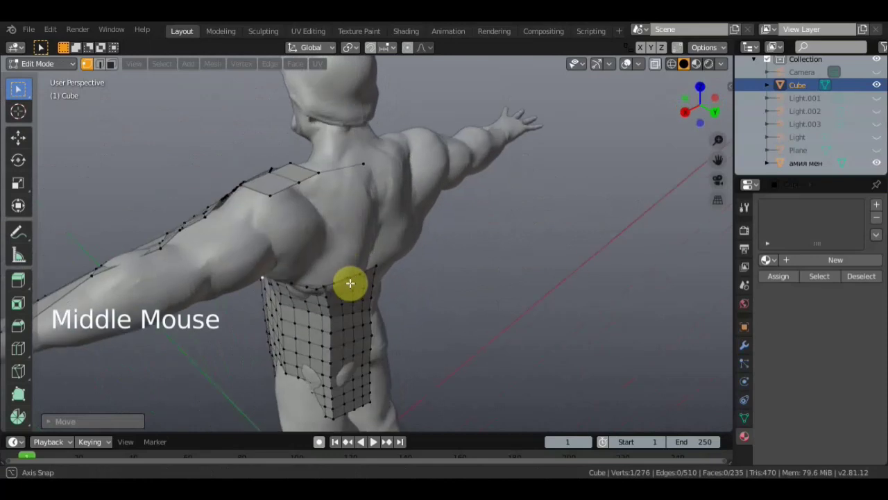
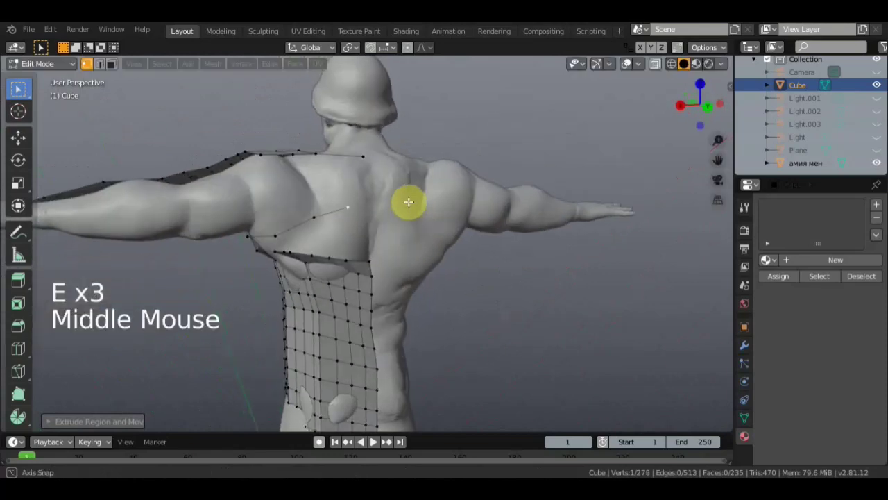
middle_click(372, 229)
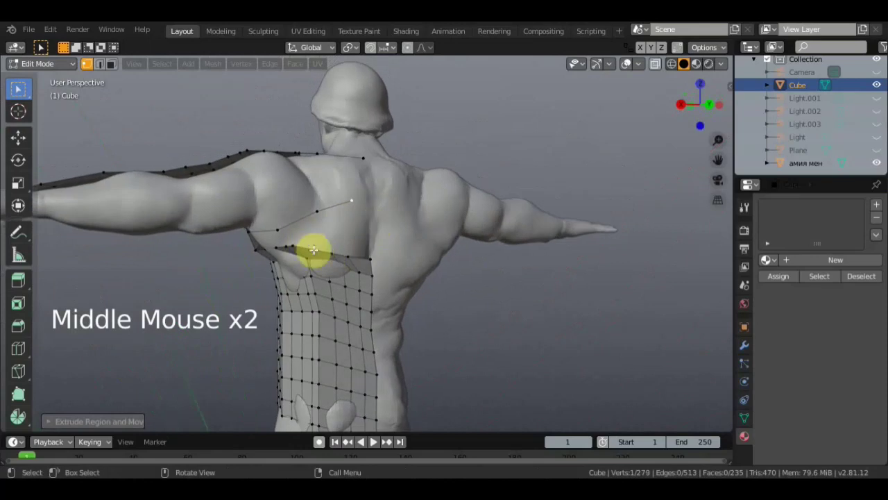
middle_click(346, 234)
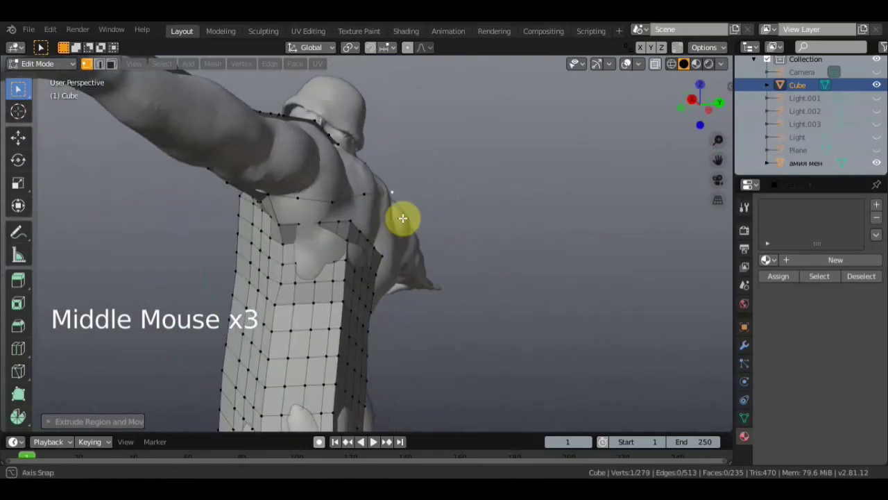
click(281, 220)
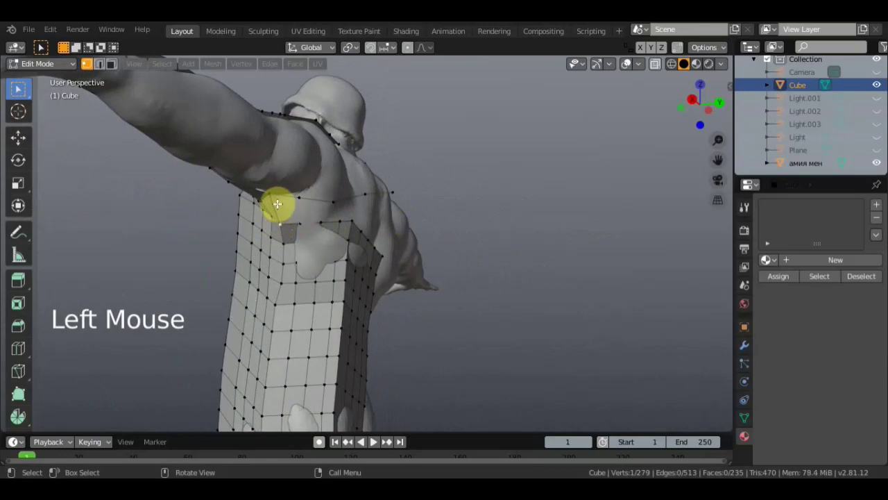
click(272, 192)
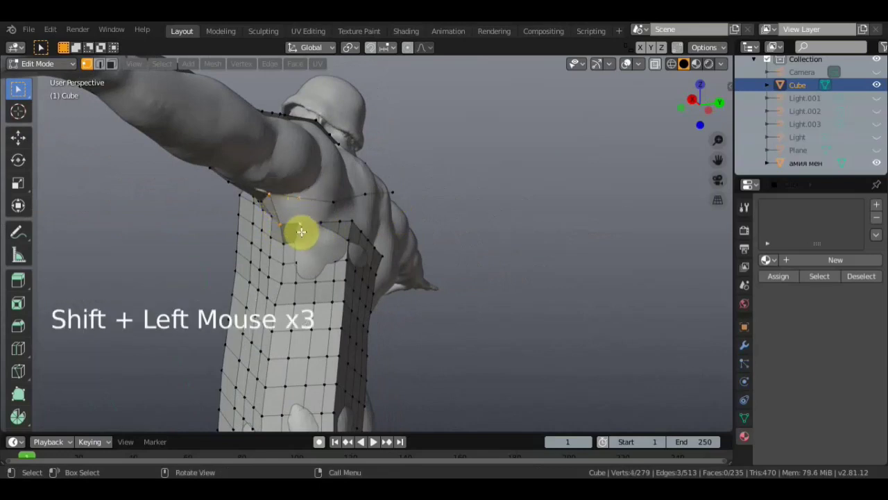
Fill two faces across the upper-back edge chain between the selected vertices.
key(f)
middle_click(324, 212)
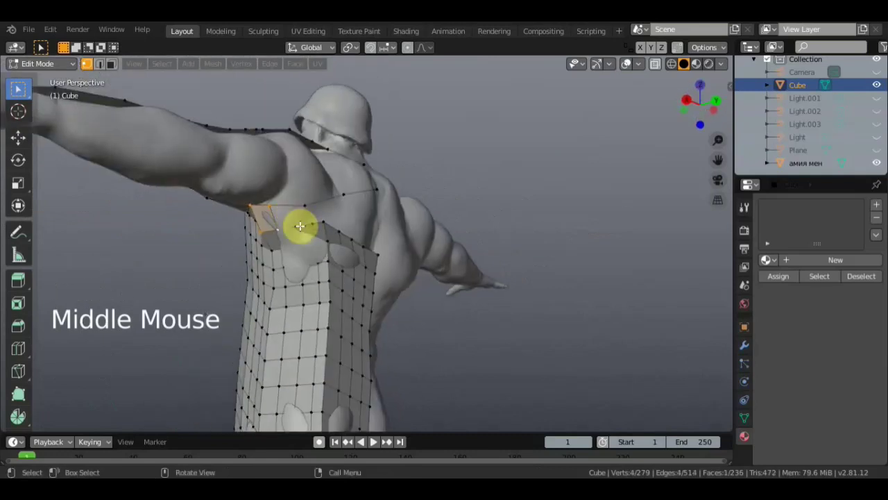
double_click(304, 204)
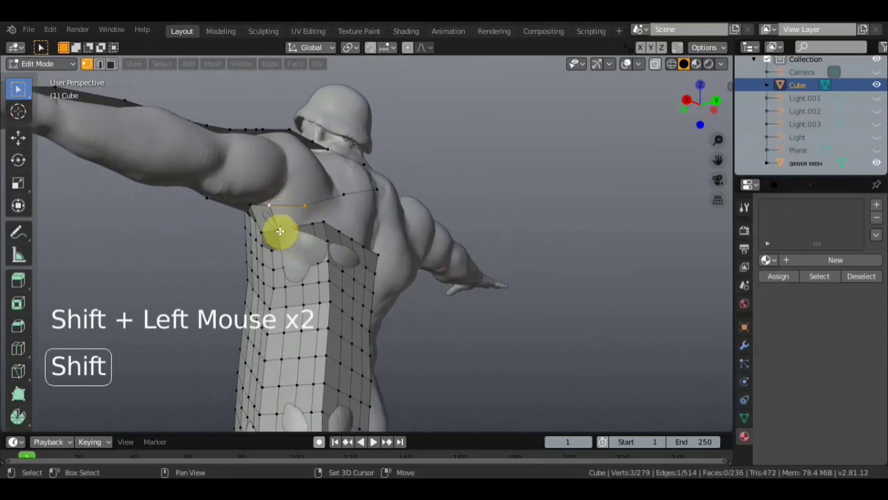
key(f)
middle_click(296, 224)
Move an upper-back edge vertex onto the body surface, checking from the side.
click(290, 212)
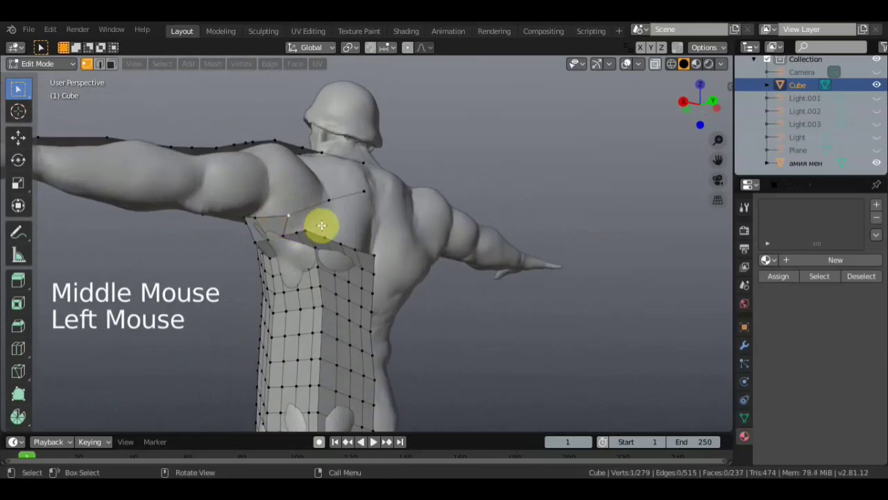
key(g)
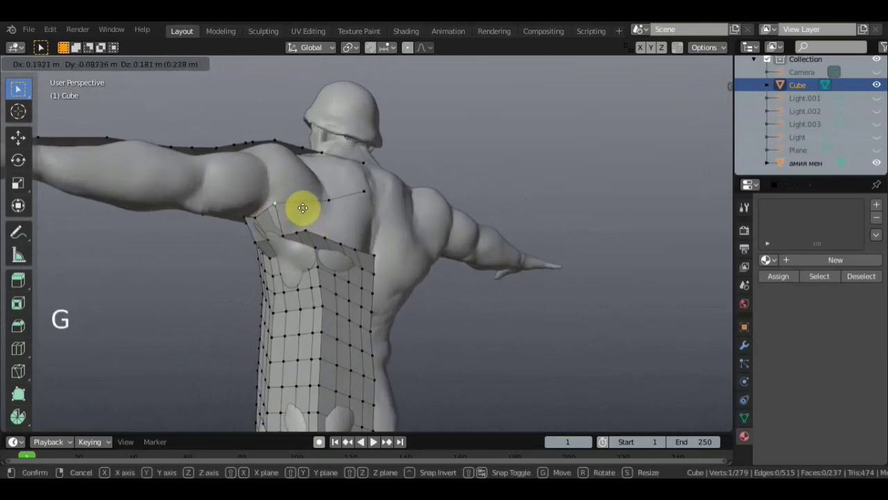
middle_click(292, 224)
key(g)
click(247, 236)
key(g)
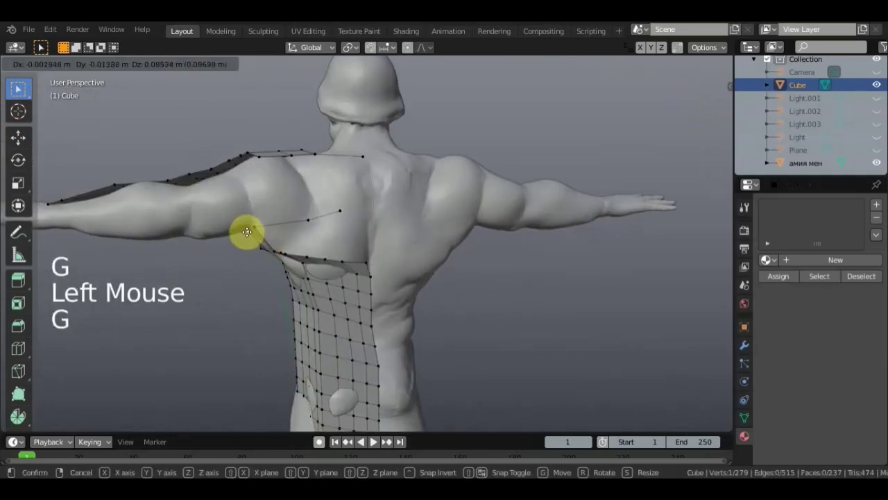
middle_click(299, 225)
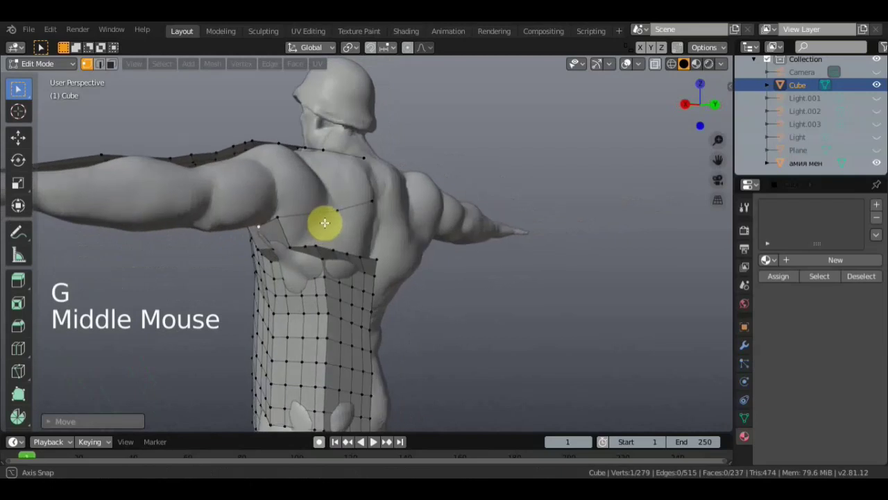
Nudge two more shoulder-line vertices into place, viewed from the front.
click(337, 210)
key(g)
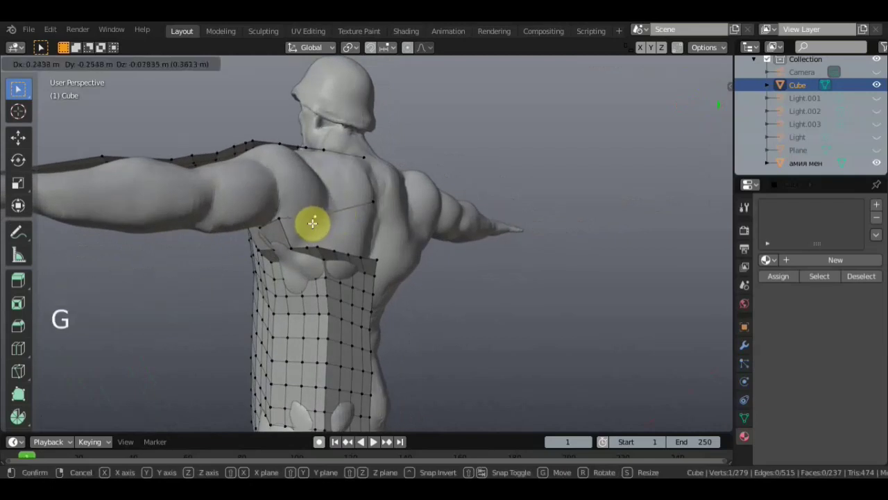
middle_click(323, 225)
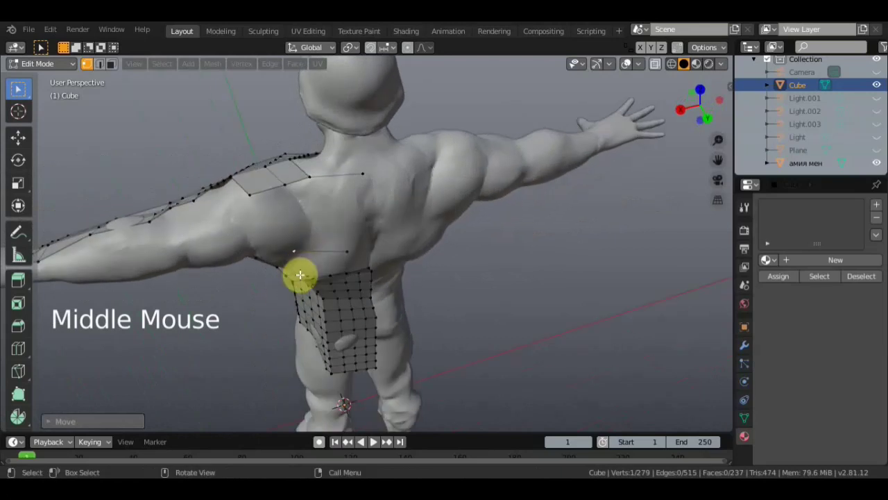
key(g)
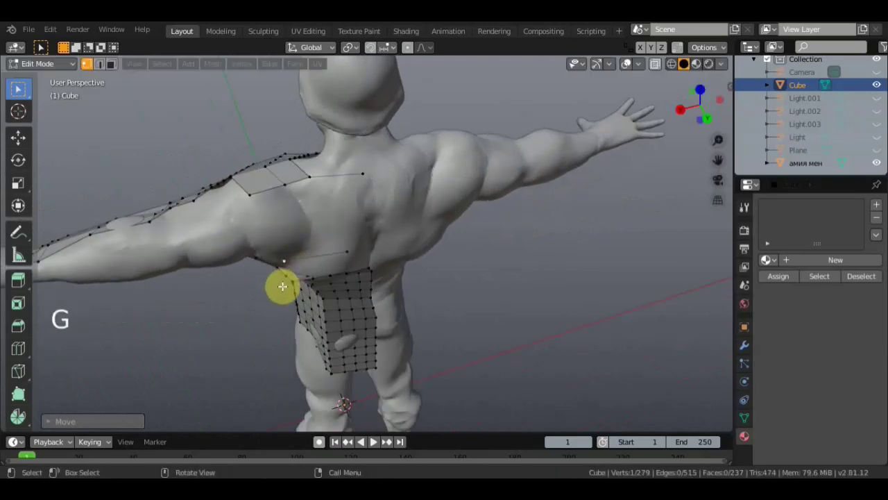
click(348, 248)
key(g)
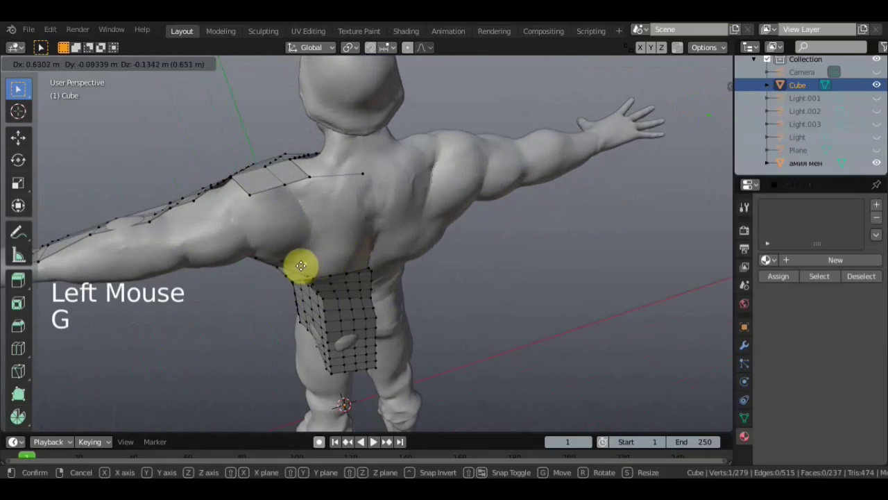
middle_click(334, 248)
key(g)
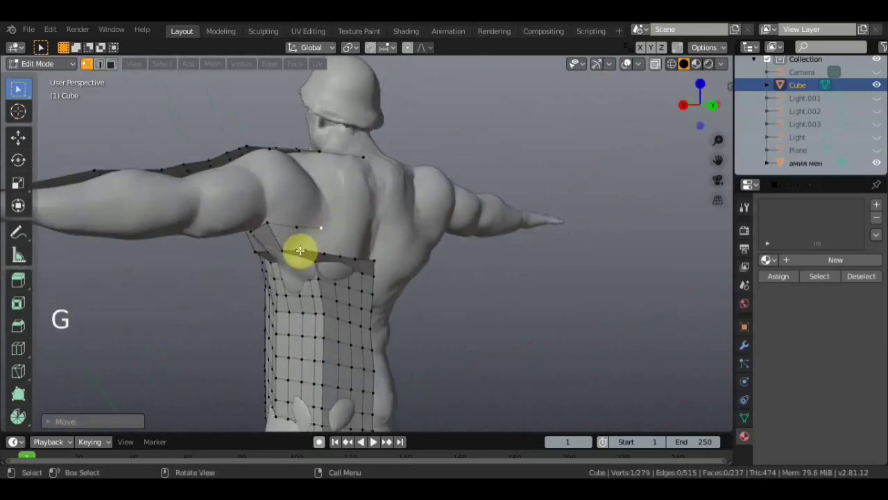
Fill another face closing the shoulder-line gap and select the vertices bordering the next one.
click(295, 249)
scroll(up, 3)
click(210, 254)
scroll(up, 3)
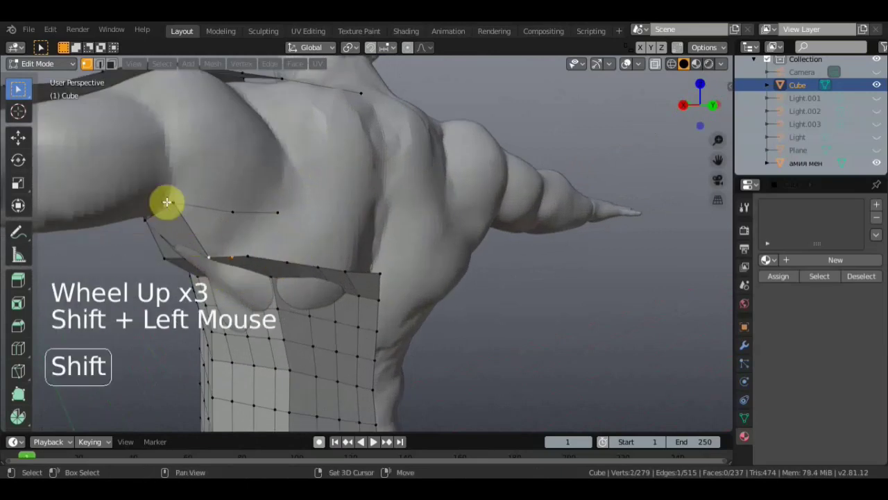
key(f)
click(230, 253)
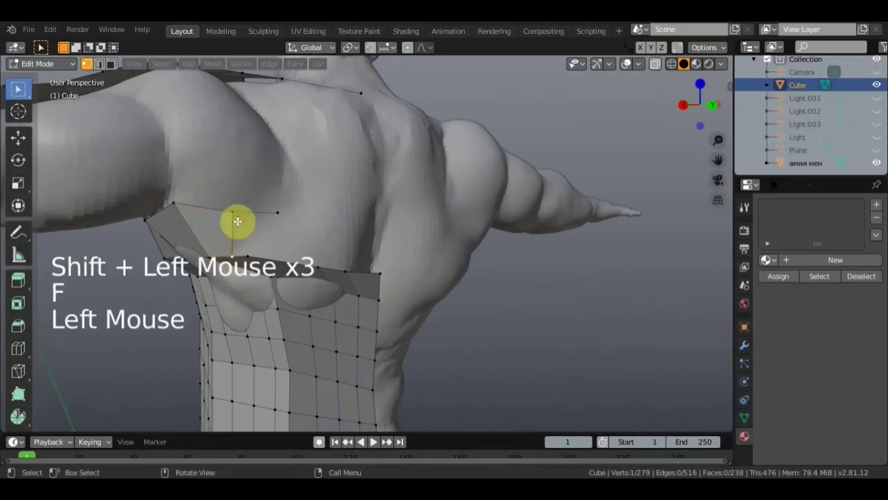
click(235, 211)
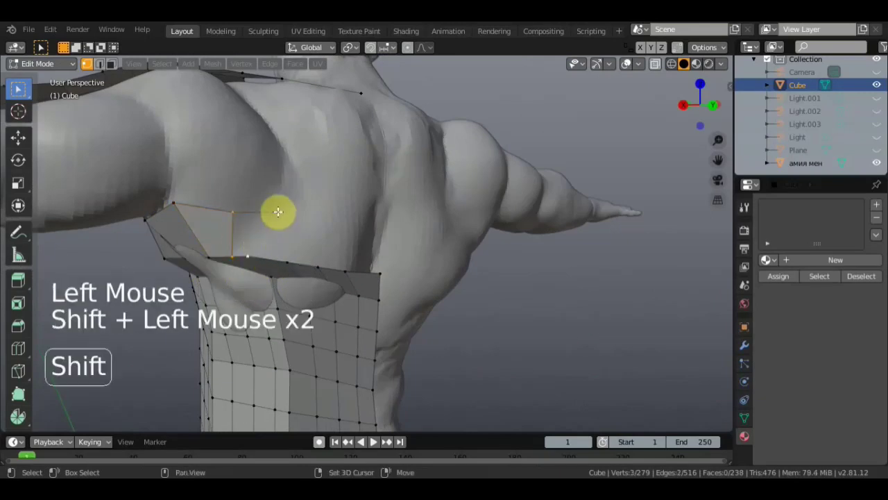
Fill the pending face, then nudge the first strip vertices near the neck onto the sculpt surface.
key(f)
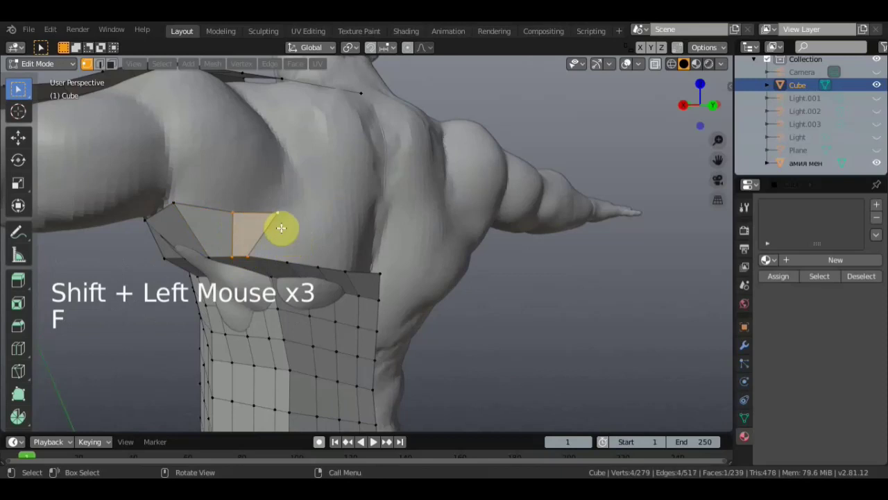
middle_click(295, 208)
middle_click(249, 292)
scroll(down, 3)
scroll(down, 3)
middle_click(284, 272)
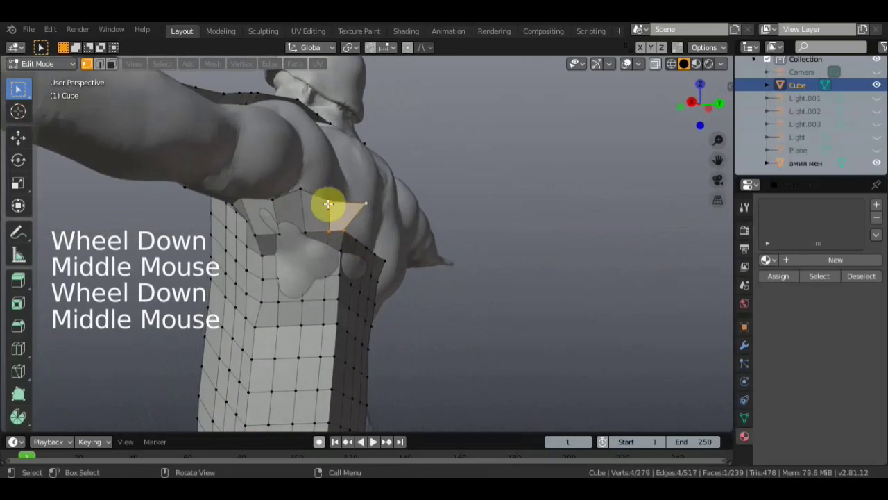
click(331, 197)
middle_click(304, 221)
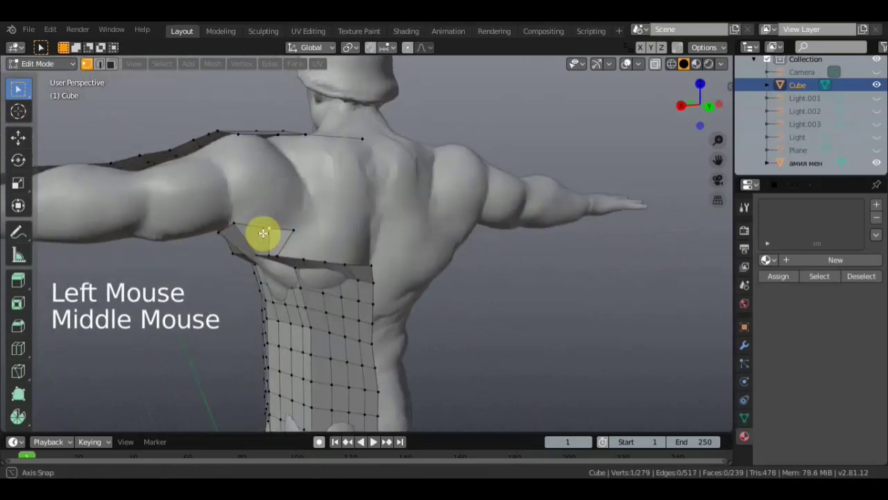
key(g)
click(292, 225)
key(g)
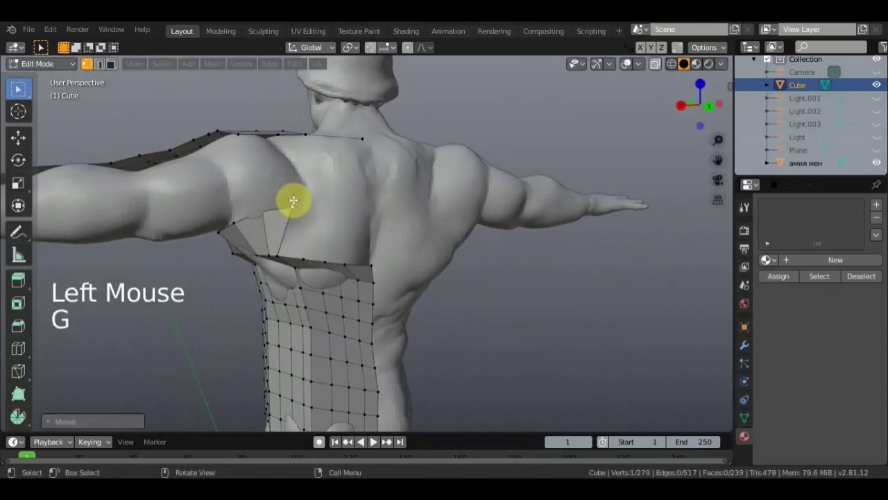
Reposition a run of vertices along the upper-back strip one by one with G.
click(279, 253)
key(g)
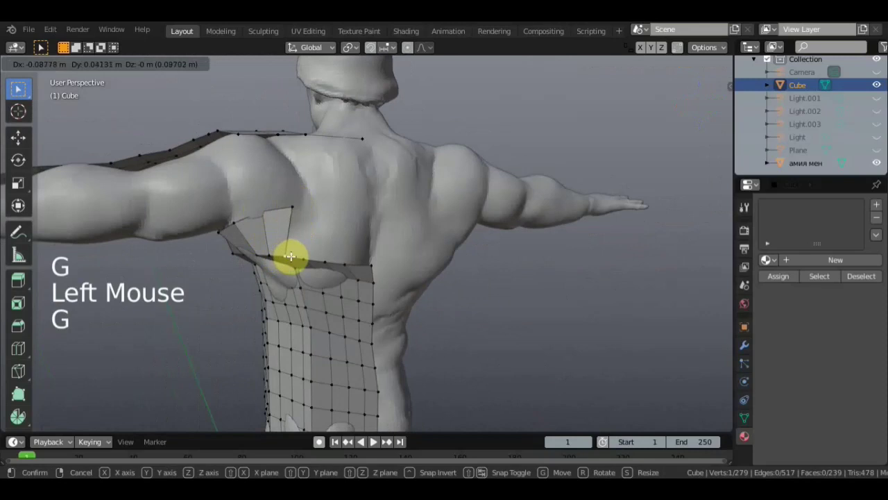
middle_click(322, 231)
click(310, 242)
key(g)
click(331, 247)
key(g)
click(351, 252)
key(g)
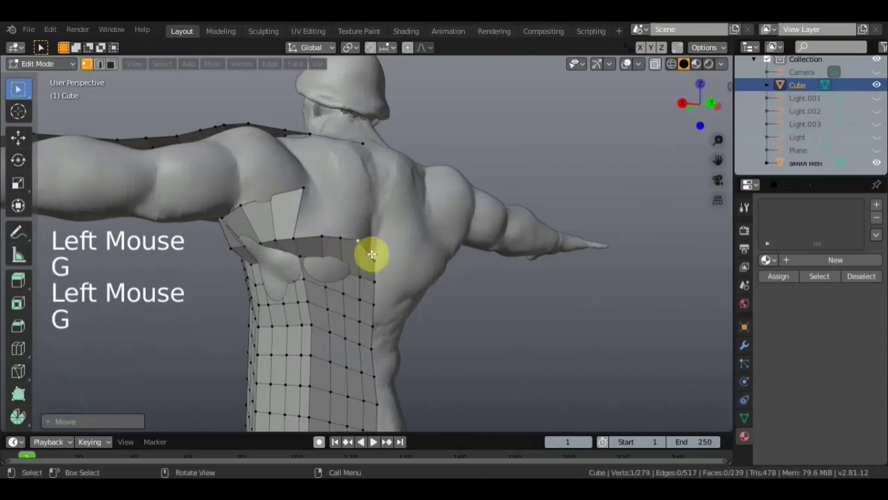
click(378, 257)
key(g)
Move a vertex on the shoulder-top quads down onto the body surface.
middle_click(331, 281)
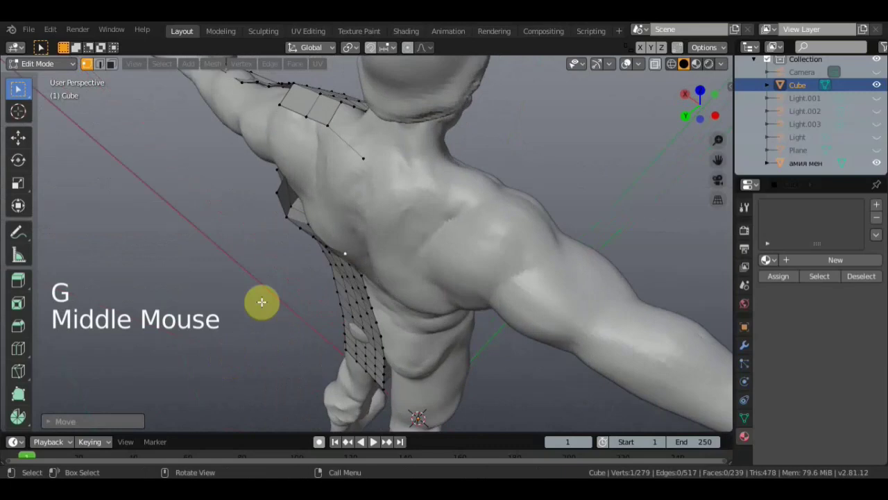
click(248, 181)
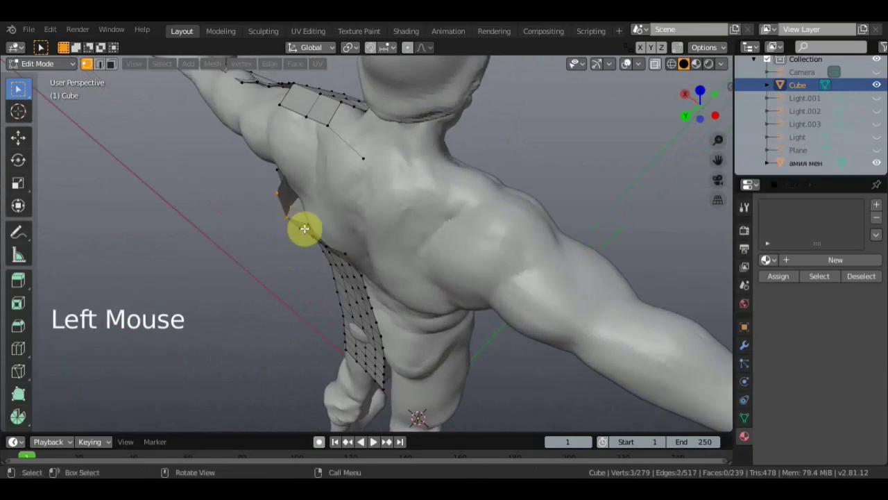
key(g)
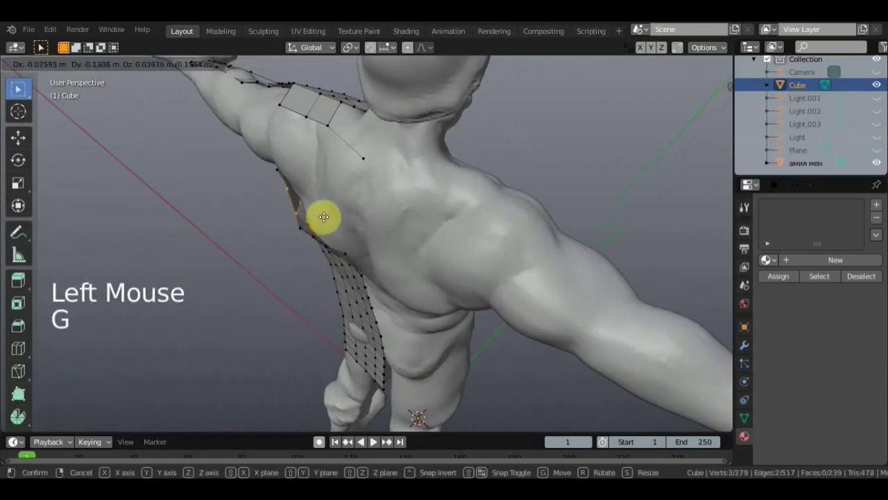
middle_click(408, 182)
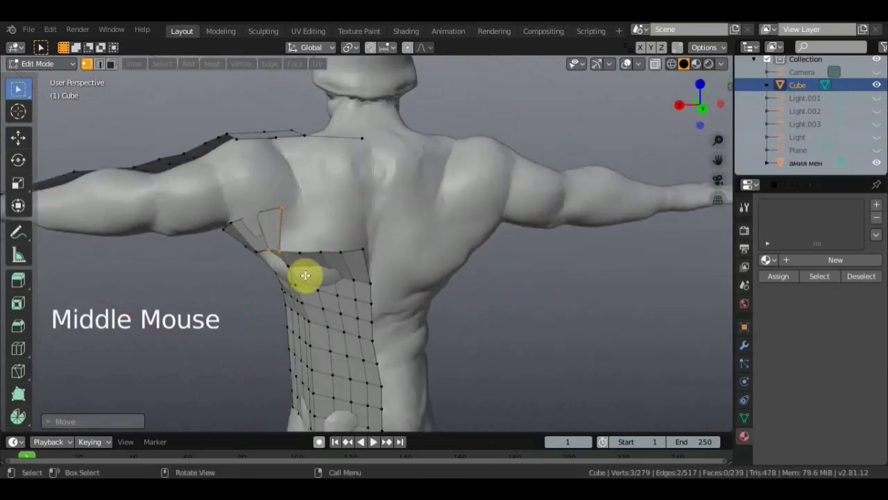
key(g)
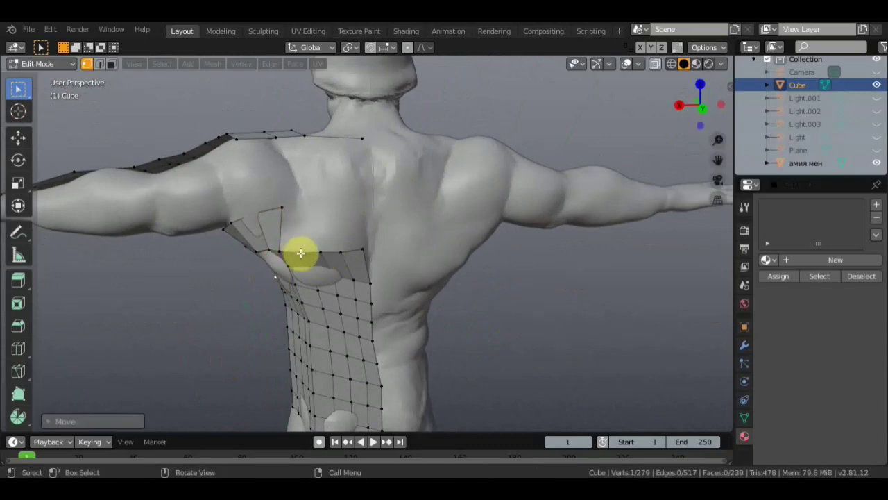
Extrude new vertices from the strip's edge vertices toward the neck.
click(288, 244)
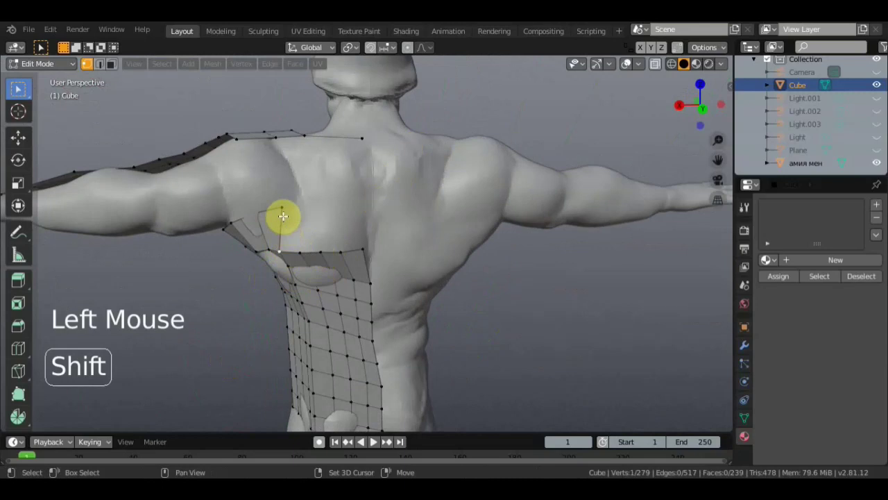
click(282, 205)
click(309, 249)
click(282, 205)
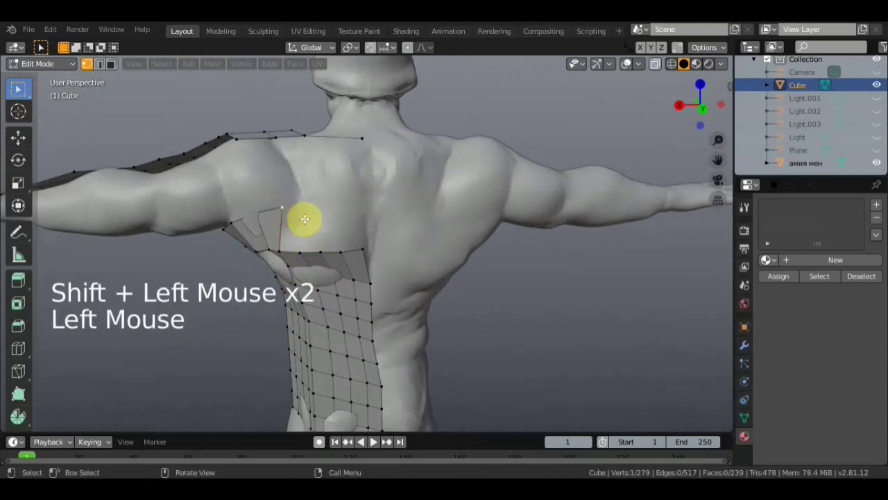
key(e)
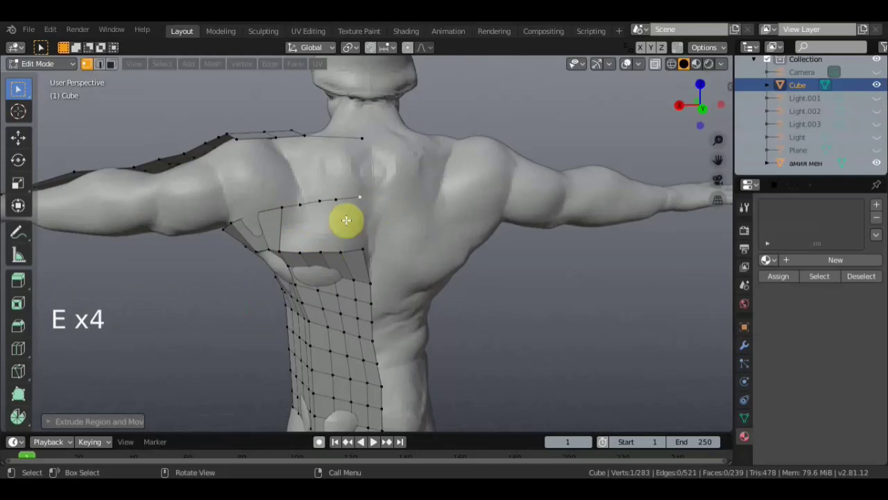
click(300, 251)
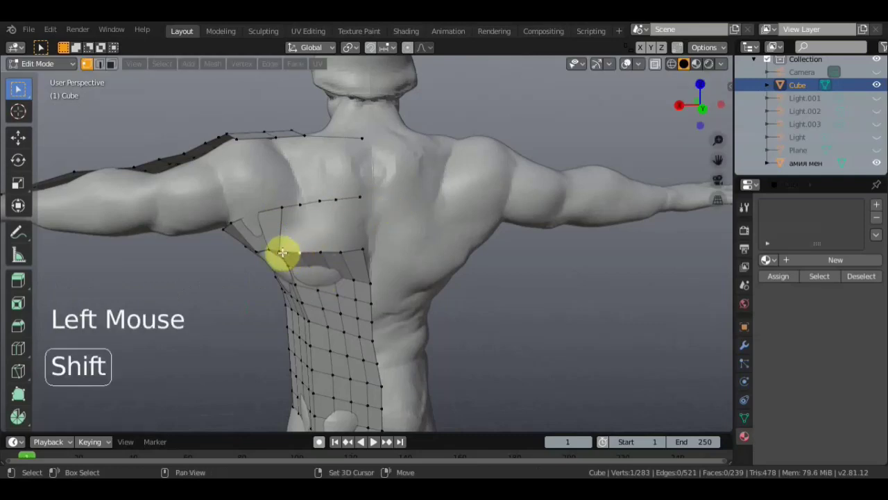
Fill the first quad faces across the gap between the new vertices and the strip.
click(283, 228)
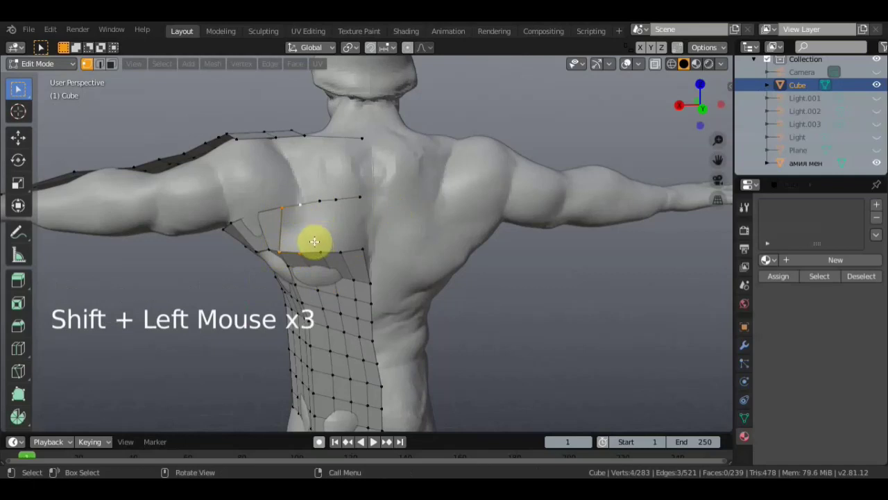
key(f)
click(303, 243)
click(300, 249)
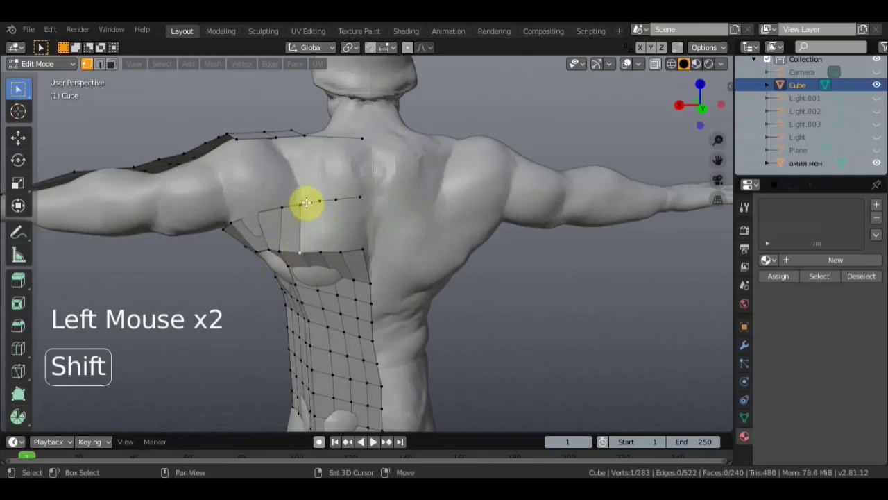
click(305, 203)
click(318, 199)
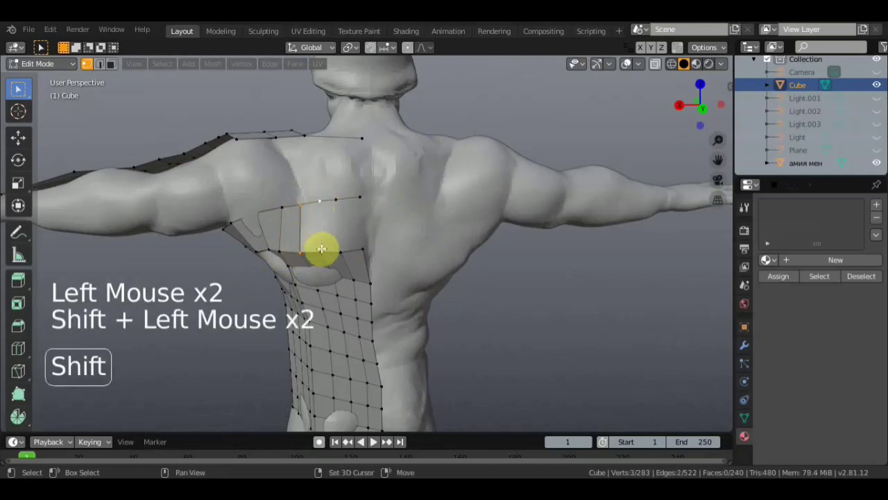
click(322, 247)
key(f)
Fill the next quads along the gap, selecting four vertices at a time for each face.
click(322, 249)
click(320, 195)
click(334, 252)
click(342, 247)
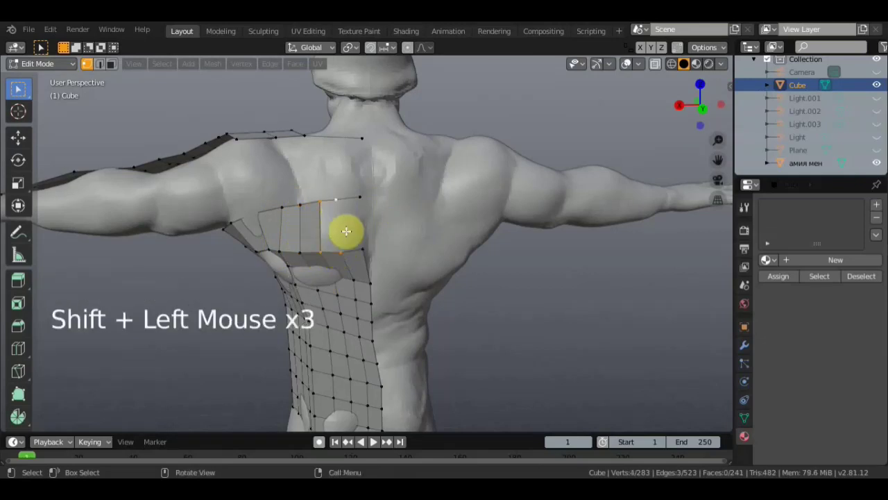
key(f)
click(340, 251)
double_click(338, 198)
click(359, 195)
click(366, 248)
Fill the last shoulder quad and check the new faces from several angles.
key(f)
middle_click(351, 249)
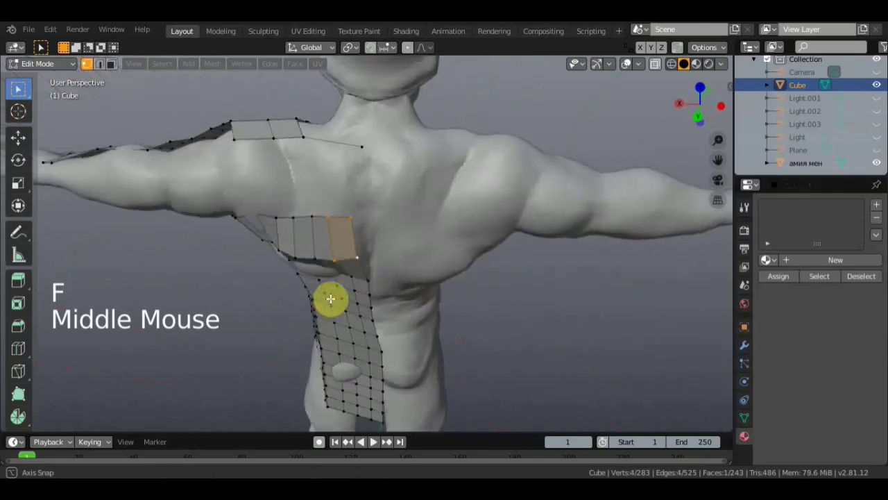
middle_click(363, 226)
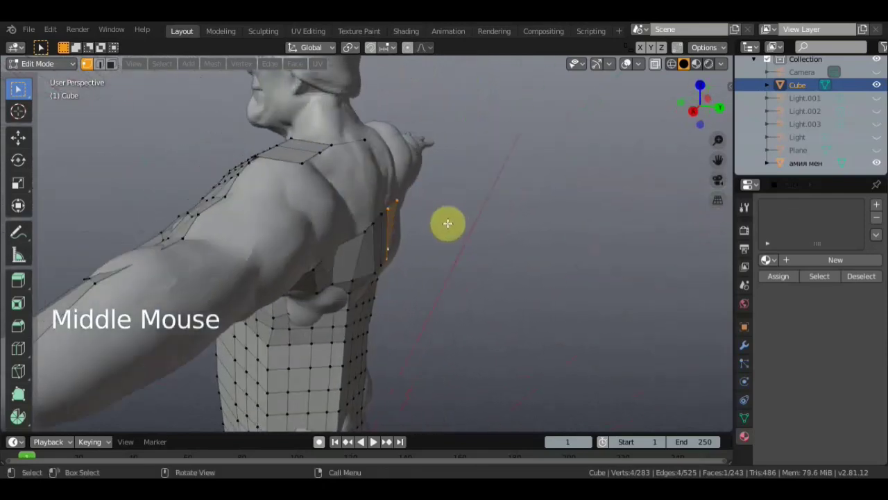
middle_click(397, 211)
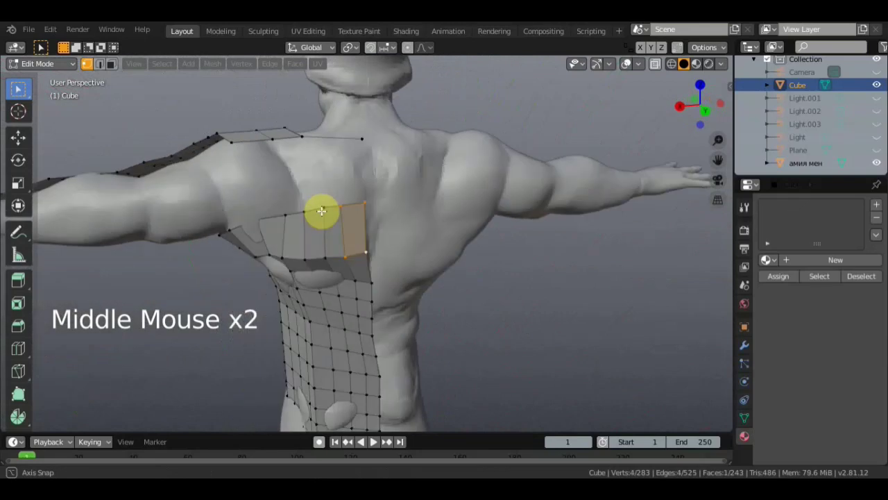
Circle-select the strip's edge vertices and extrude them, then undo the misplaced extrusion.
click(514, 290)
key(c)
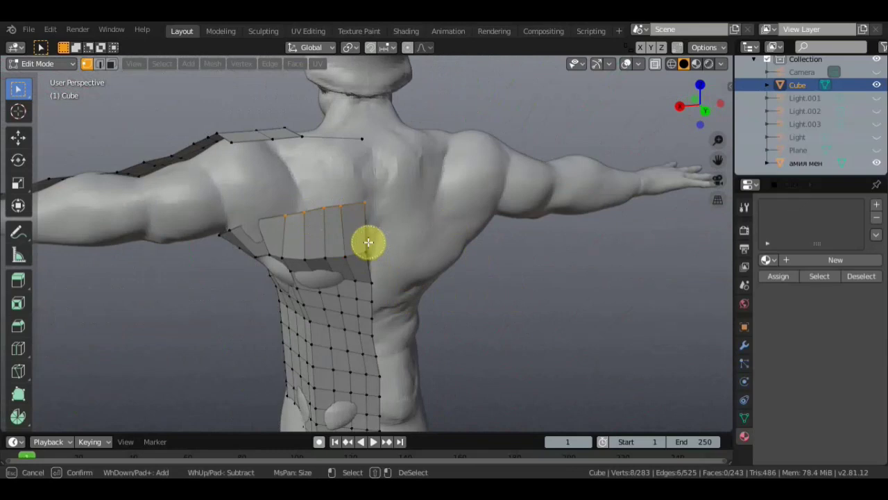
middle_click(353, 235)
key(e)
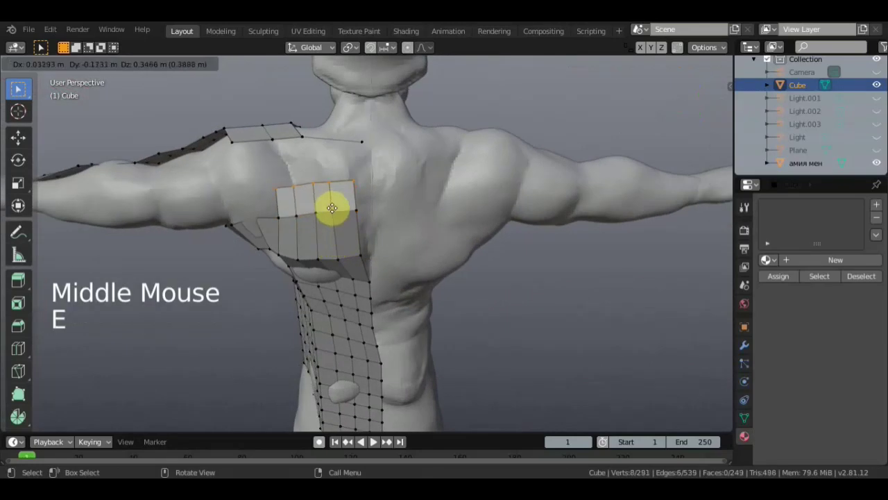
middle_click(453, 223)
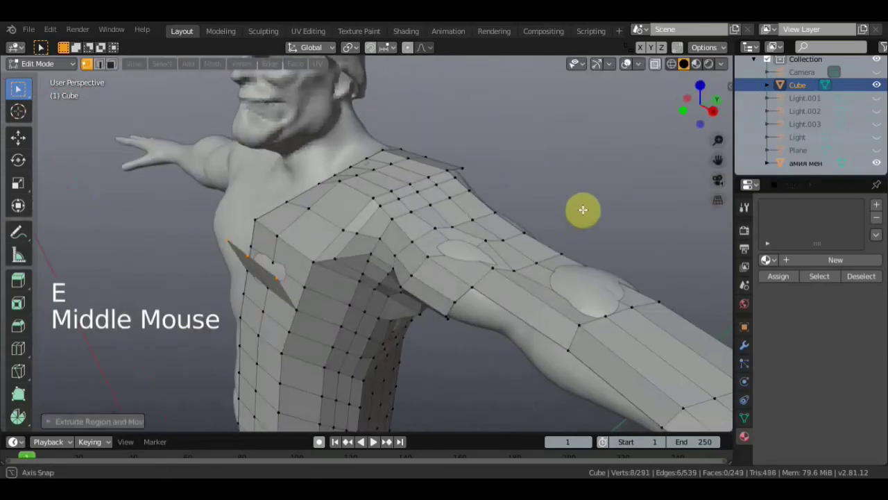
middle_click(325, 234)
key(ctrl+z)
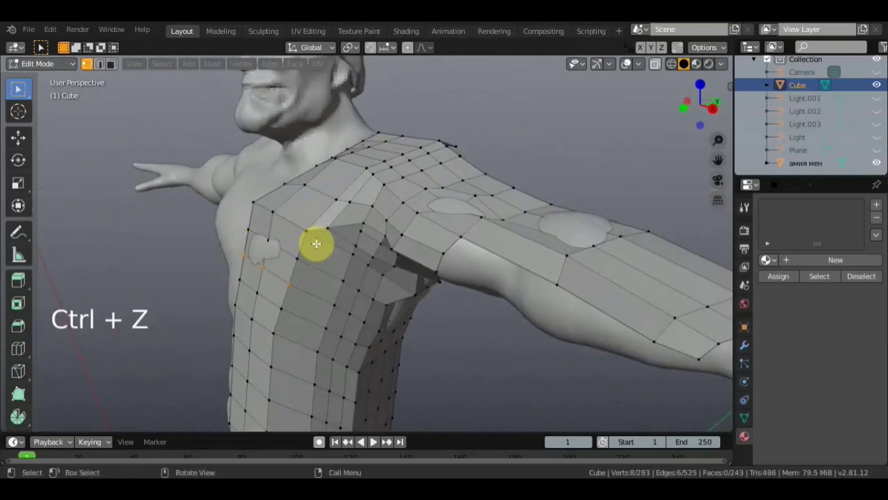
Re-select the edge vertices with circle select and extrude a new row of faces toward the back.
scroll(down, 3)
middle_click(318, 241)
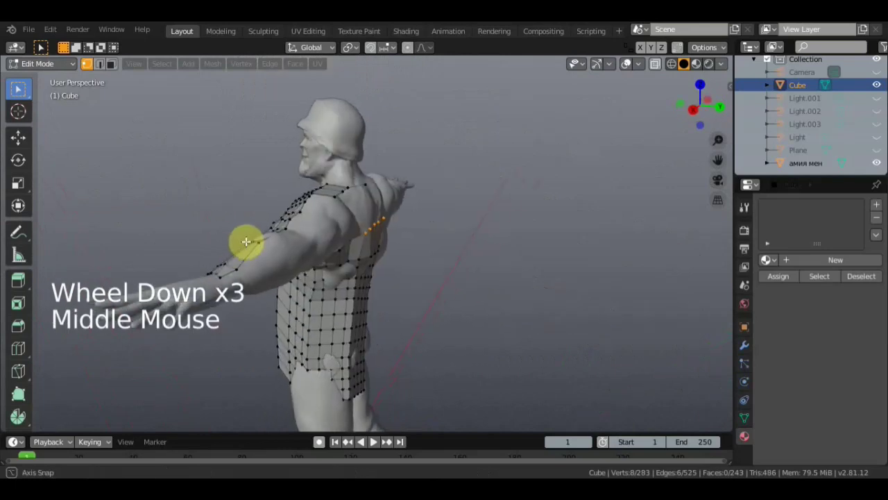
key(c)
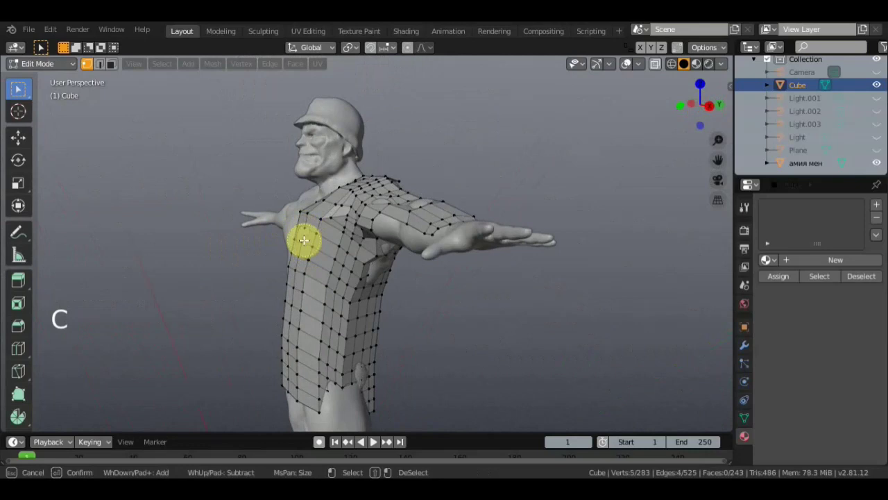
middle_click(206, 303)
scroll(up, 3)
middle_click(404, 282)
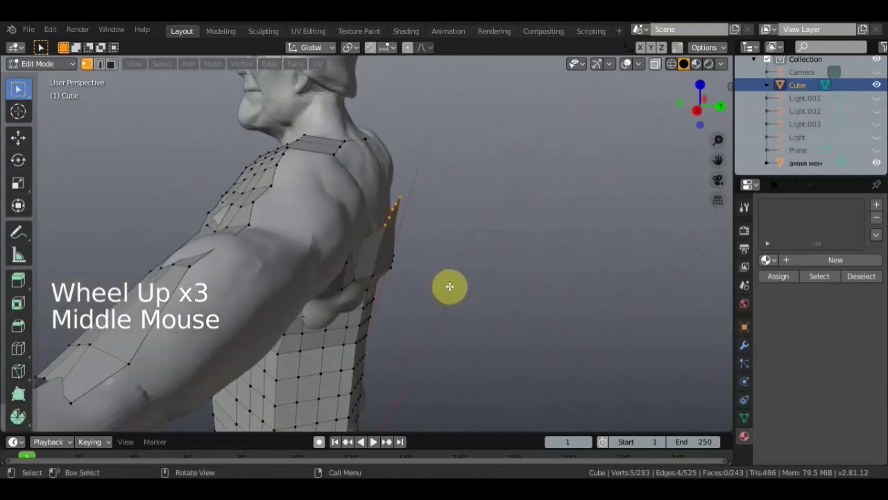
key(g)
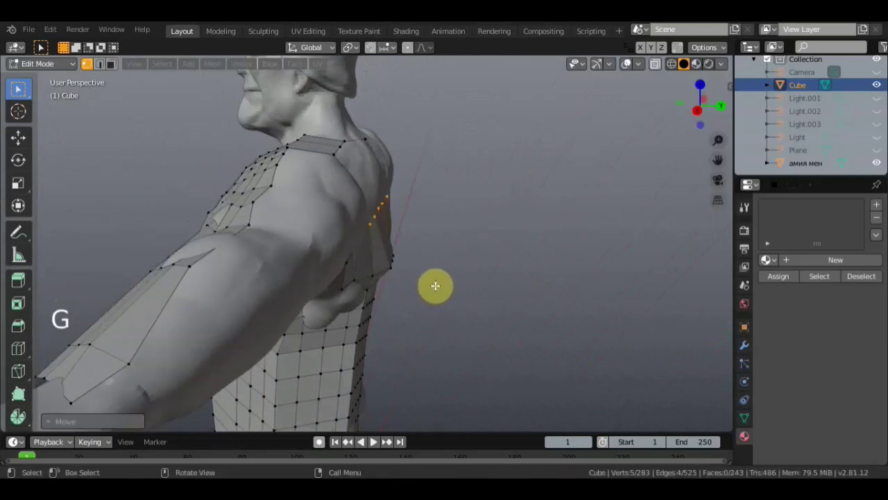
key(e)
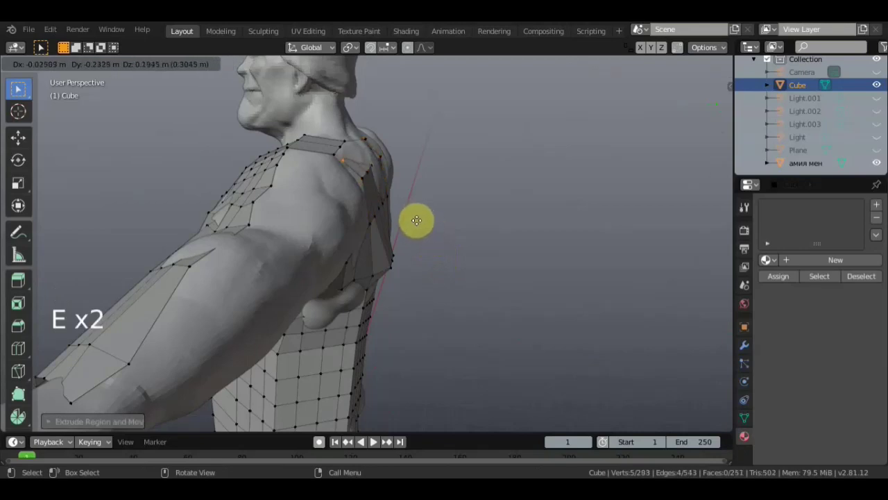
middle_click(447, 204)
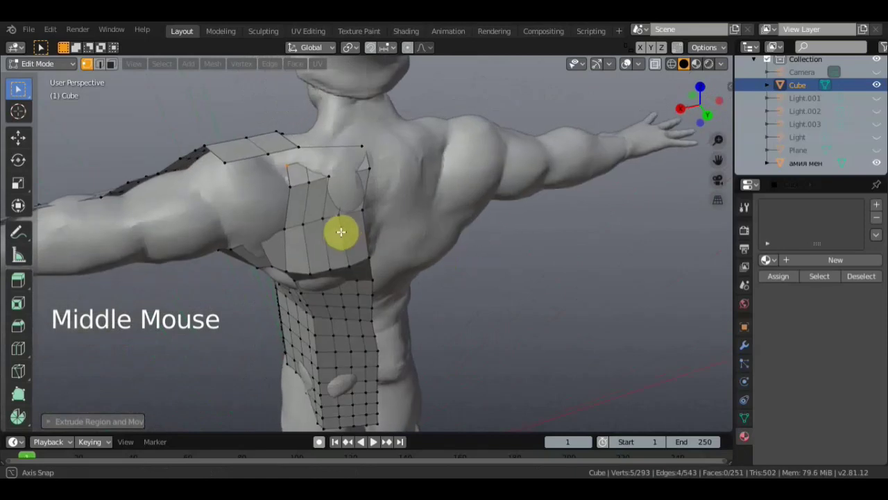
Confirm the extruded faces and shift the new row into place against the body.
click(864, 161)
middle_click(556, 202)
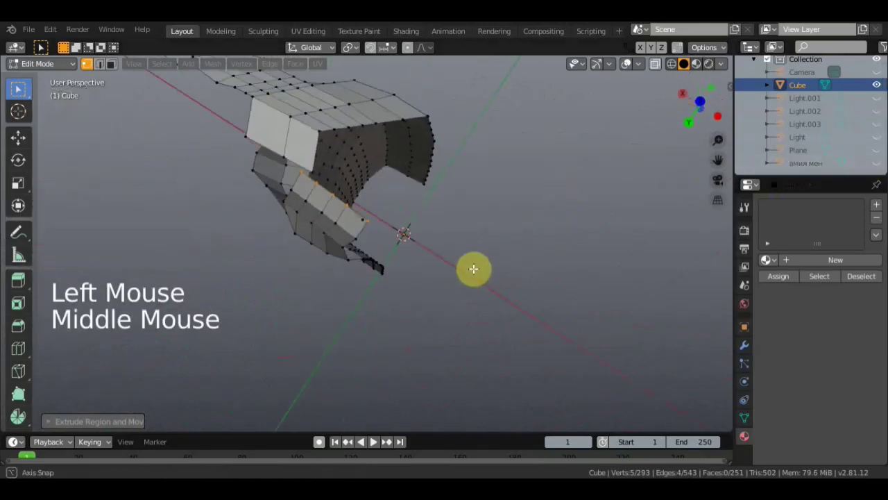
middle_click(397, 198)
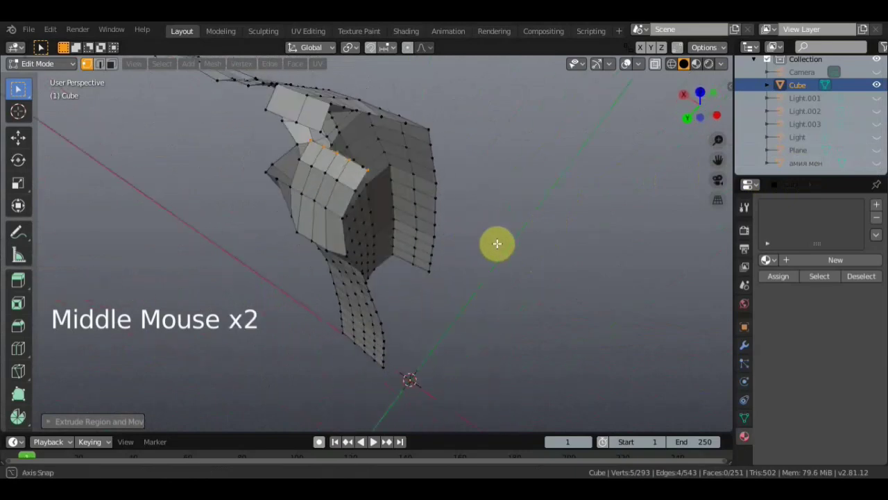
scroll(up, 3)
middle_click(460, 212)
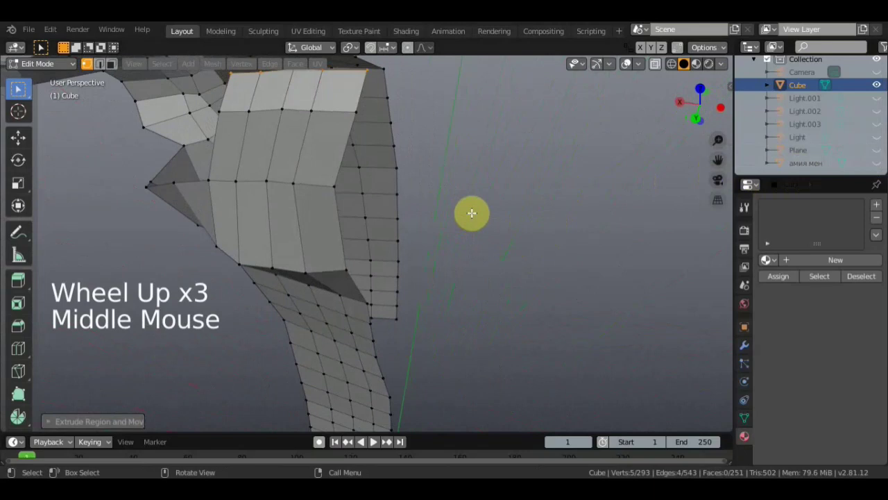
middle_click(486, 203)
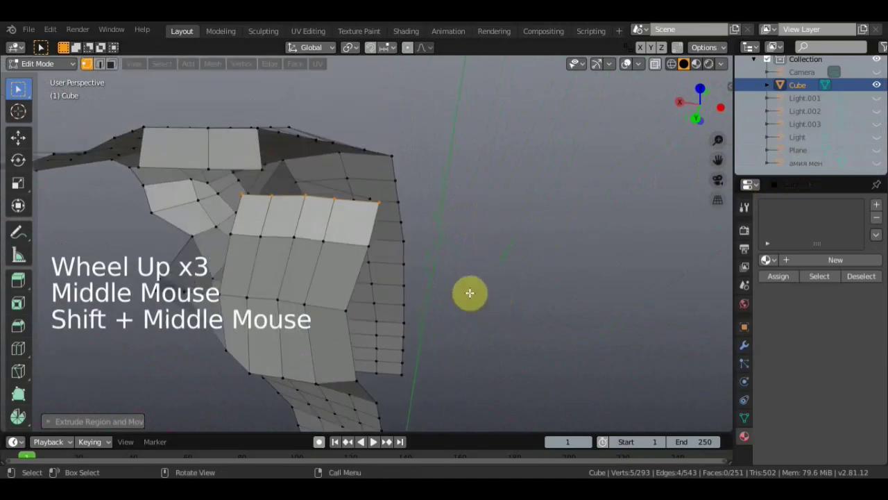
key(g)
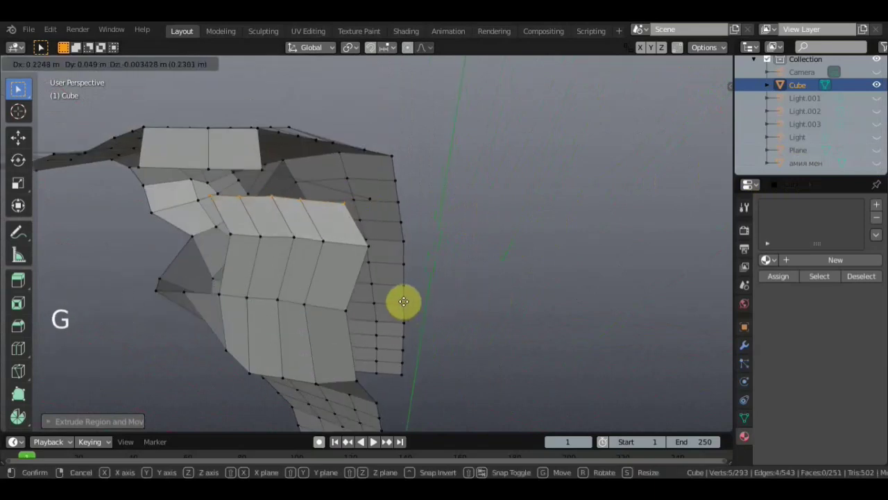
middle_click(377, 252)
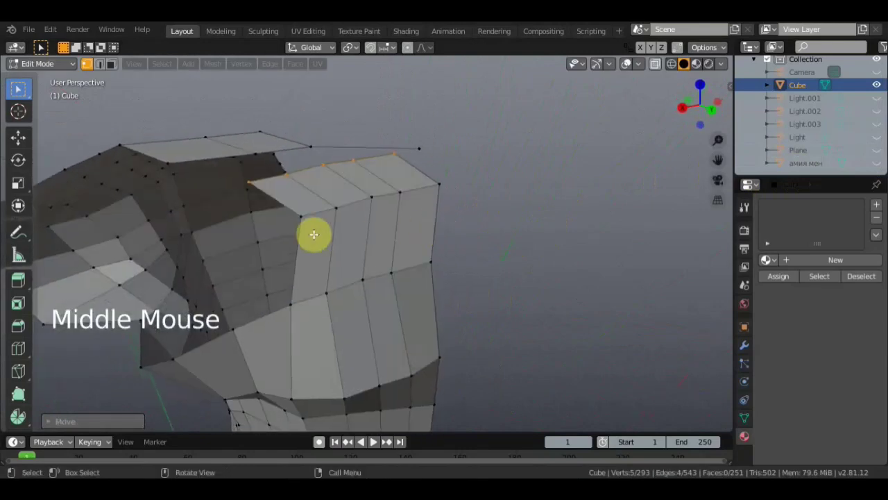
Snap five vertices of the new faces onto the sculpt surface one by one with G.
click(297, 215)
key(g)
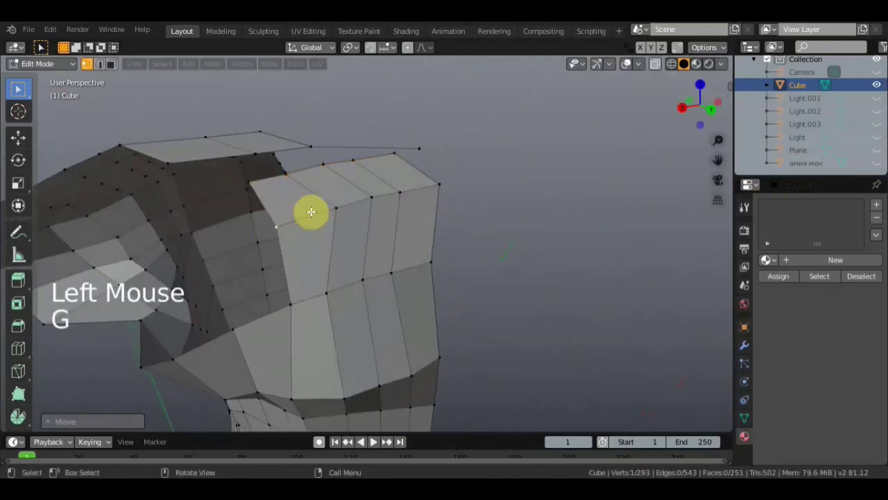
click(336, 206)
key(g)
middle_click(303, 248)
middle_click(251, 233)
click(241, 227)
key(g)
click(275, 220)
key(g)
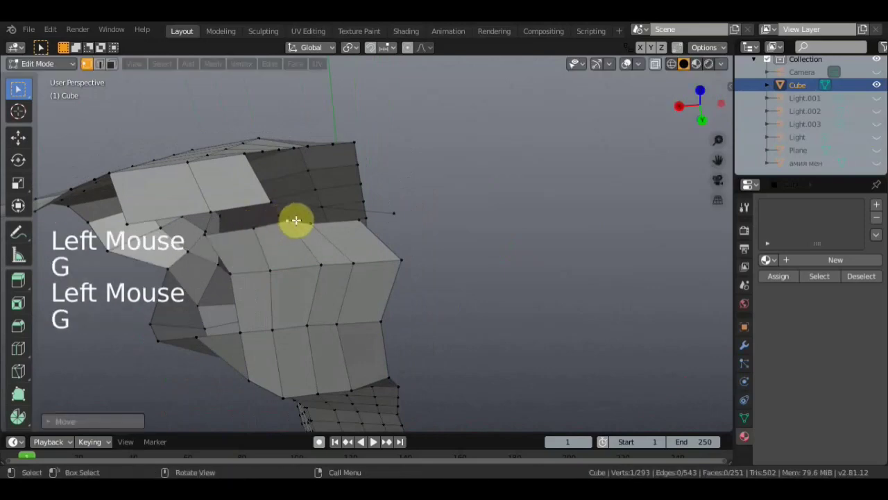
click(309, 219)
key(g)
Delete the redundant vertex on the strip and inspect the strip edge-on.
middle_click(385, 217)
click(392, 210)
key(Delete)
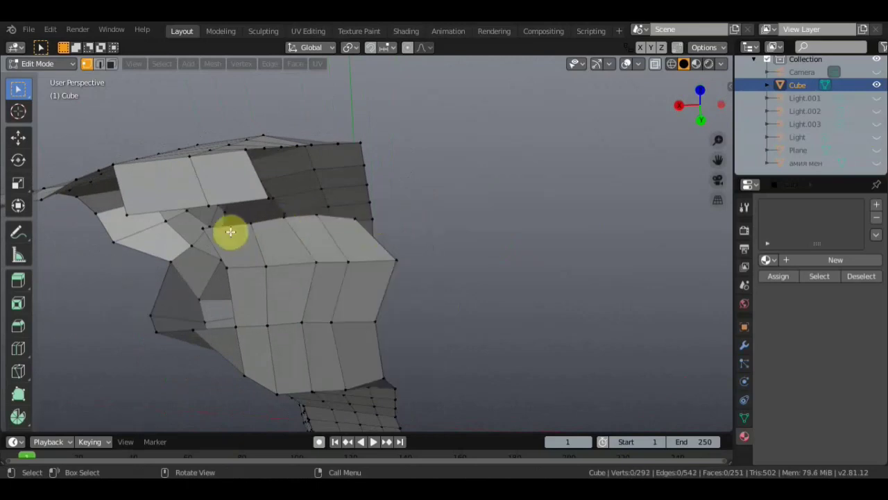
click(210, 226)
middle_click(236, 218)
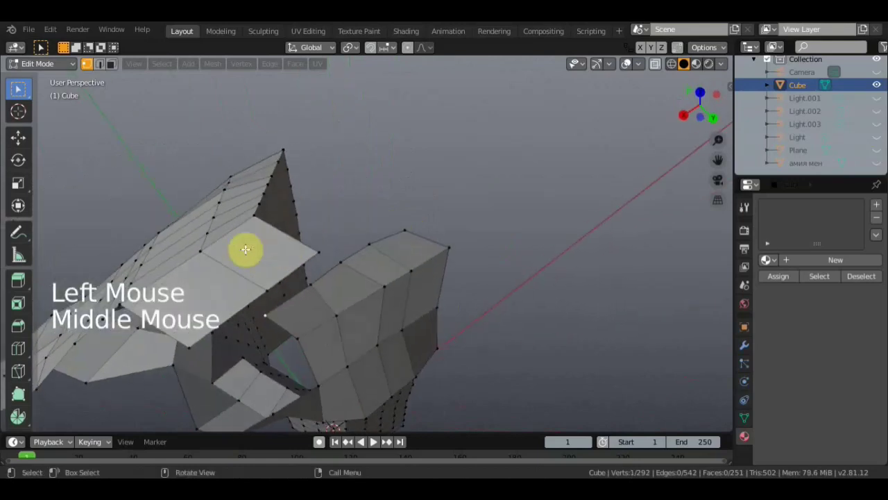
middle_click(242, 237)
scroll(down, 3)
middle_click(293, 245)
scroll(down, 3)
Fit the remaining strip vertices snugly onto the body surface with G.
click(880, 162)
middle_click(549, 230)
middle_click(459, 224)
click(293, 206)
key(g)
click(261, 214)
key(g)
middle_click(323, 230)
key(g)
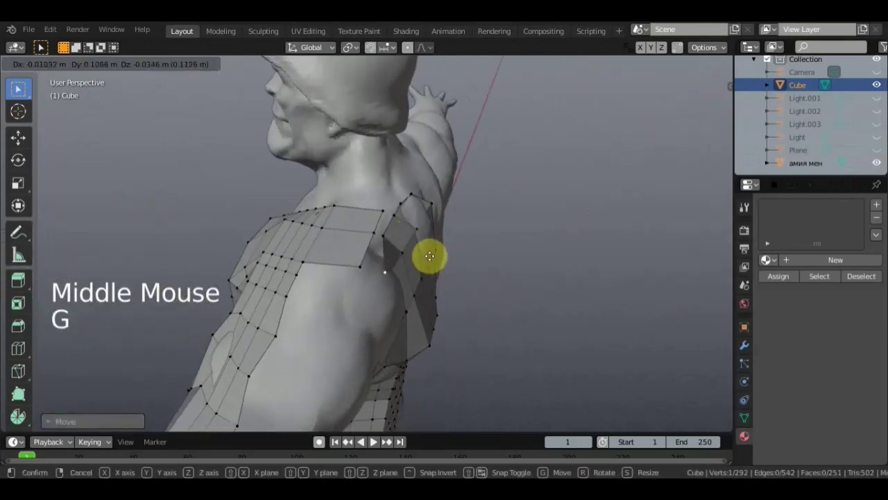
Fill two new faces across the gap at the shoulder strip edge.
middle_click(399, 273)
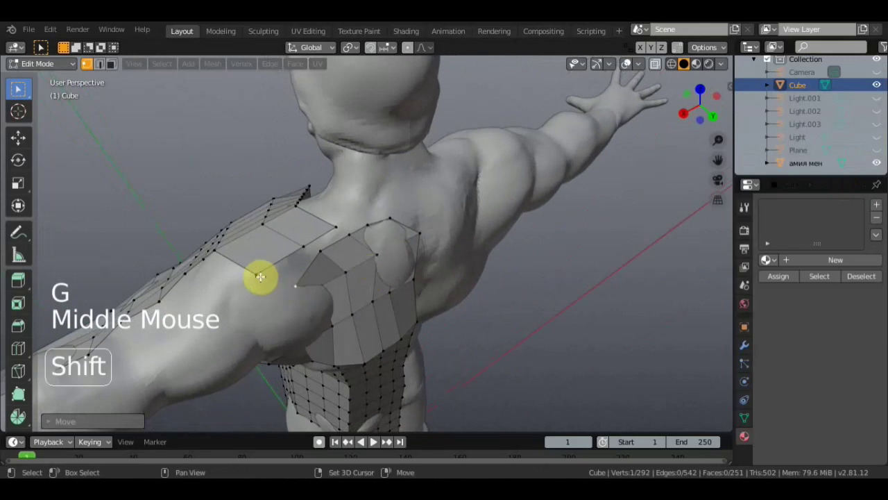
click(267, 269)
click(322, 250)
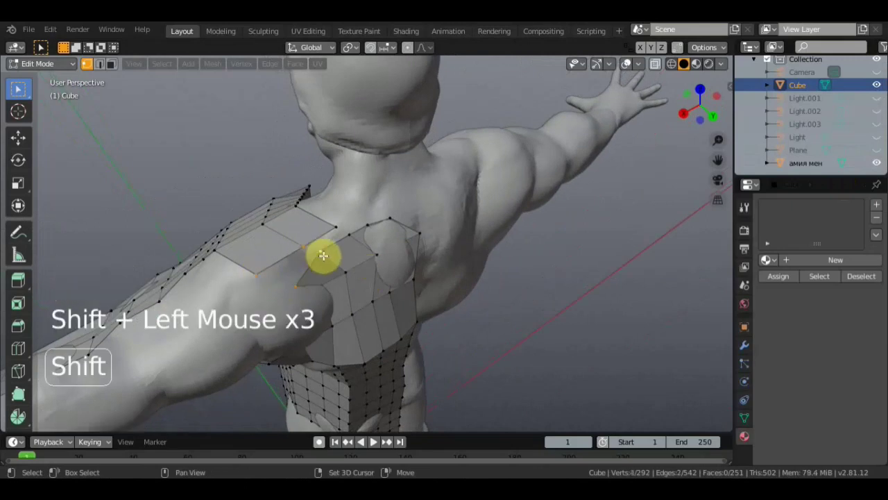
key(f)
middle_click(296, 250)
click(297, 213)
click(291, 205)
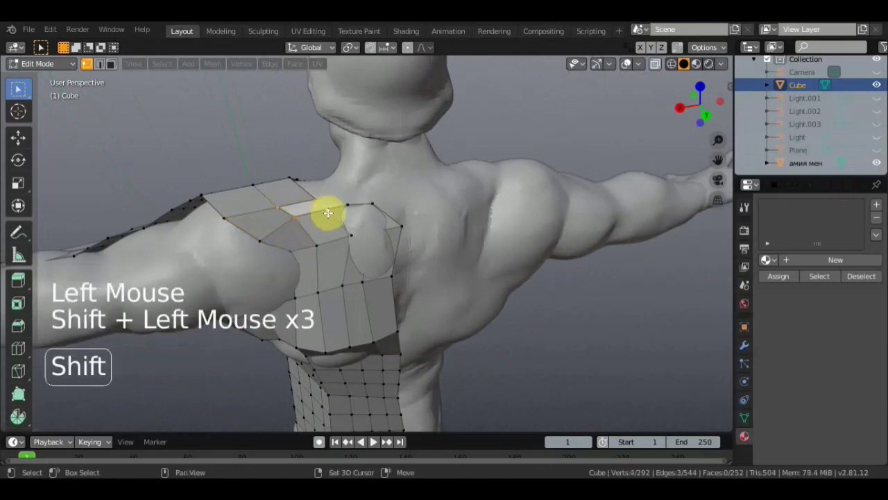
key(f)
middle_click(326, 231)
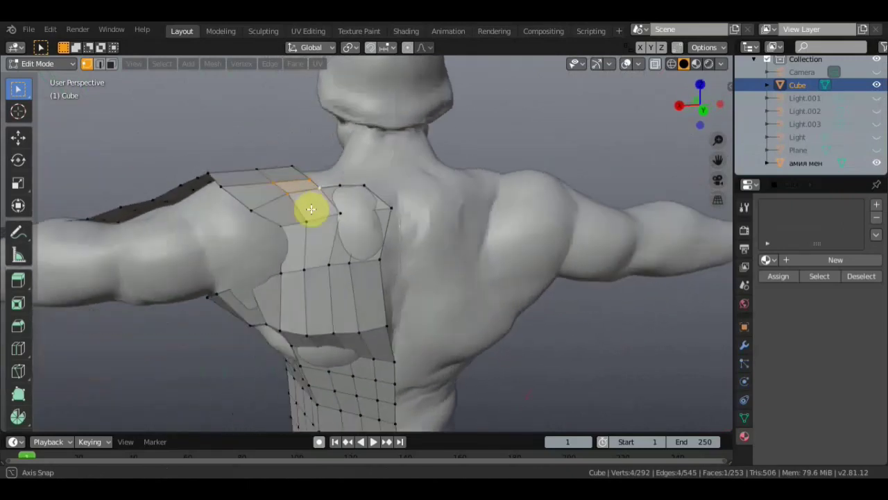
Snap a run of back-strip vertices onto the sculpted body surface.
click(279, 227)
middle_click(297, 258)
middle_click(303, 288)
key(g)
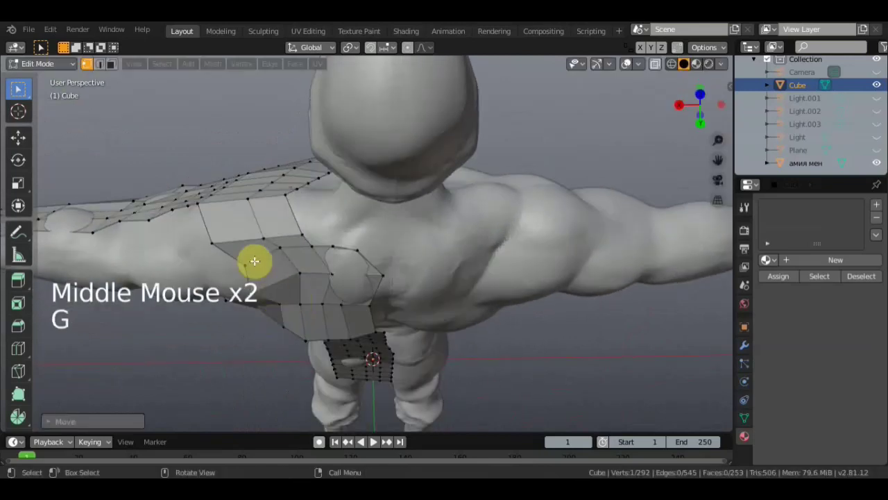
click(245, 264)
key(g)
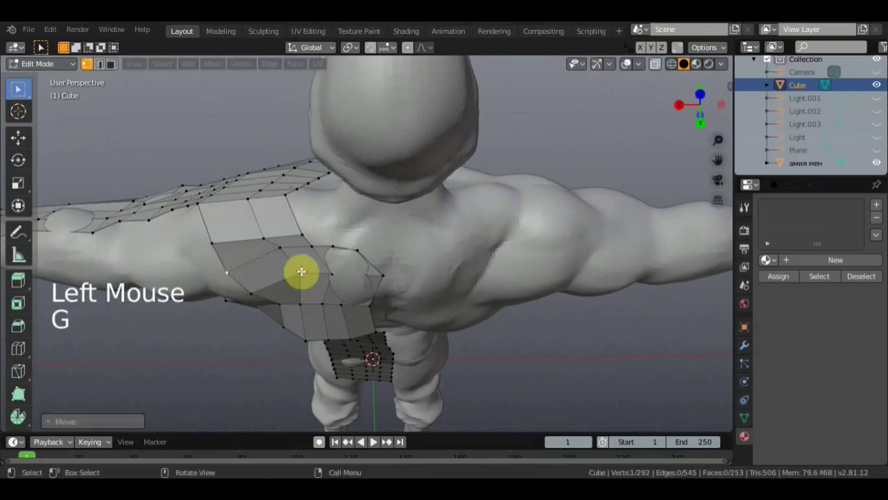
click(279, 249)
key(g)
click(300, 271)
key(g)
click(331, 271)
key(g)
click(309, 245)
key(g)
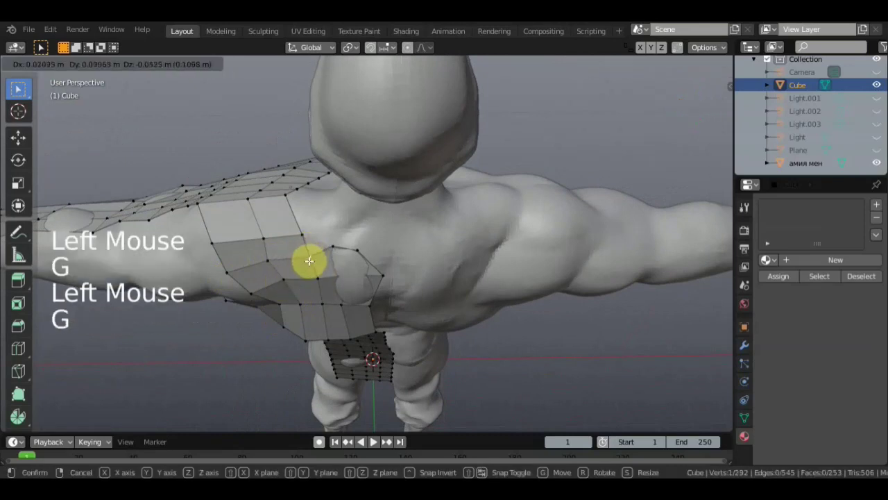
Snap the vertices near the neck and down the upper back onto the body surface.
middle_click(303, 230)
click(324, 188)
key(g)
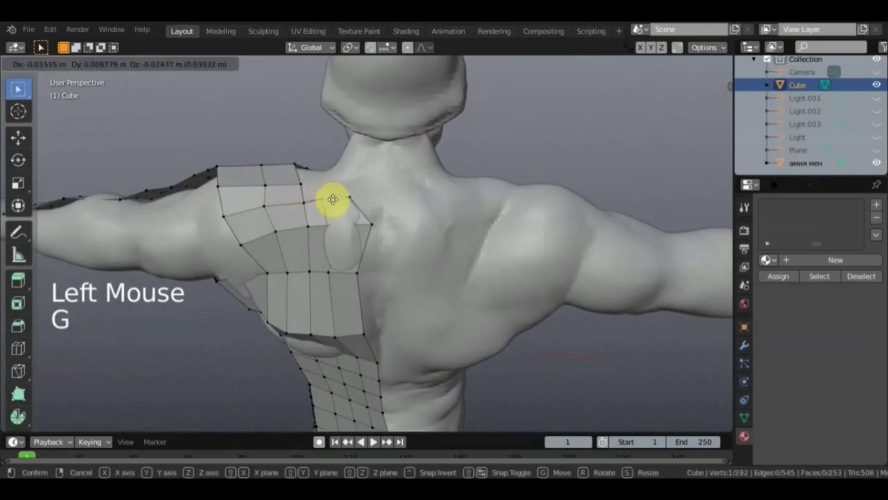
click(353, 195)
key(g)
click(359, 270)
key(g)
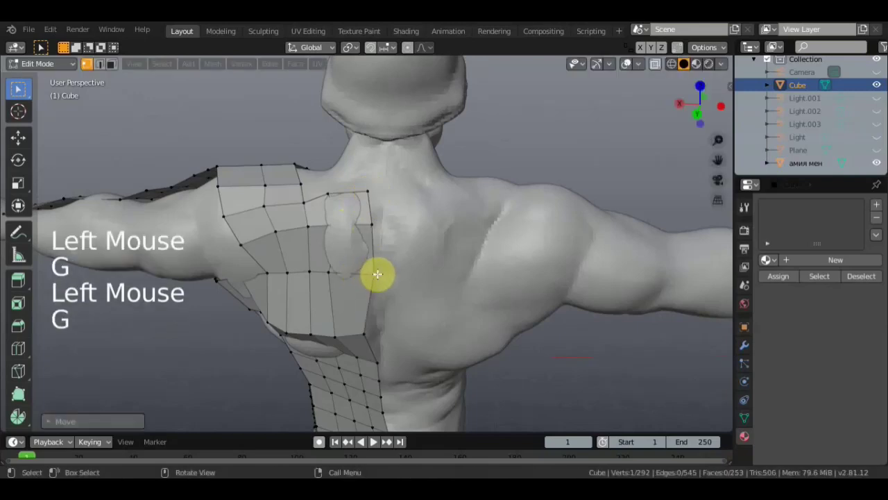
click(363, 333)
key(g)
middle_click(358, 320)
click(295, 316)
key(g)
click(282, 304)
key(g)
click(269, 298)
key(g)
Snap another row of back-strip vertices onto the shoulder surface, viewed from behind.
middle_click(316, 292)
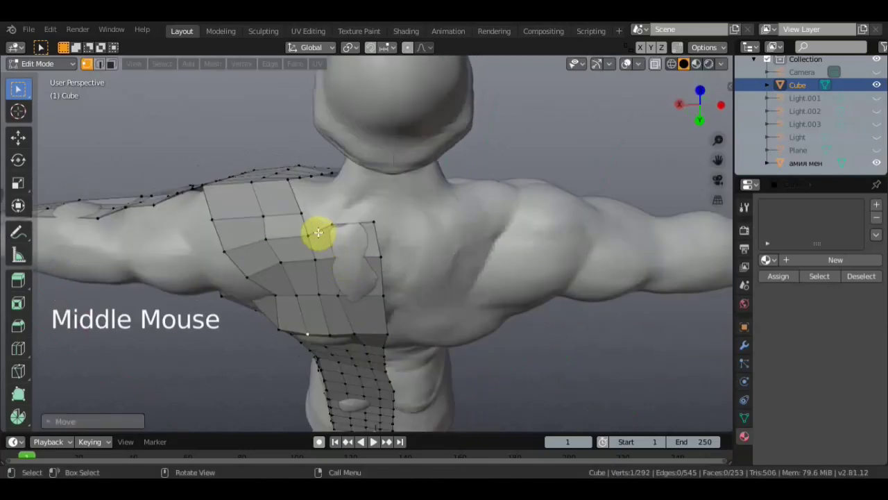
middle_click(316, 261)
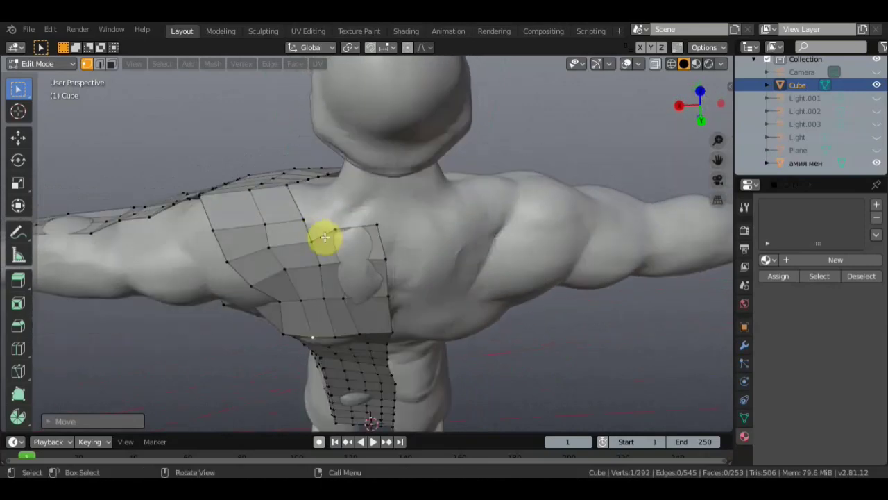
click(335, 224)
click(311, 237)
key(g)
click(304, 216)
key(g)
click(266, 219)
key(g)
click(210, 223)
key(g)
click(268, 243)
key(g)
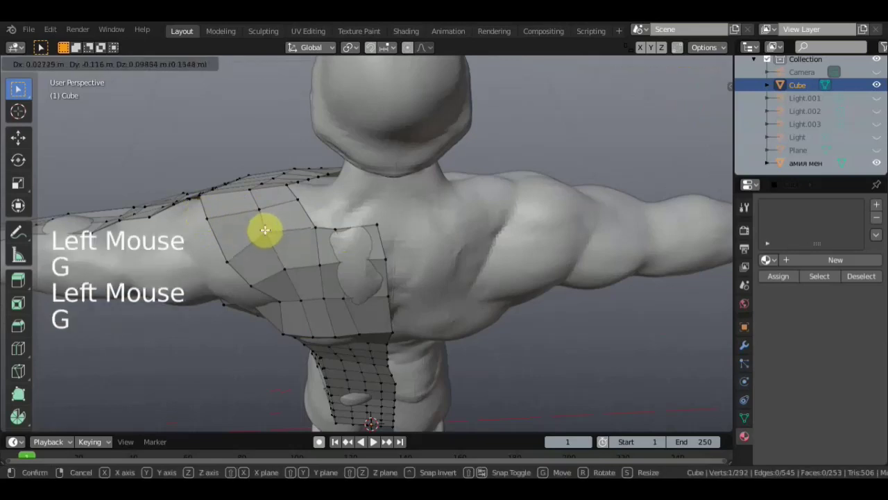
click(227, 259)
key(g)
Orbit and zoom around the model to check how the shoulder mesh fits.
middle_click(327, 197)
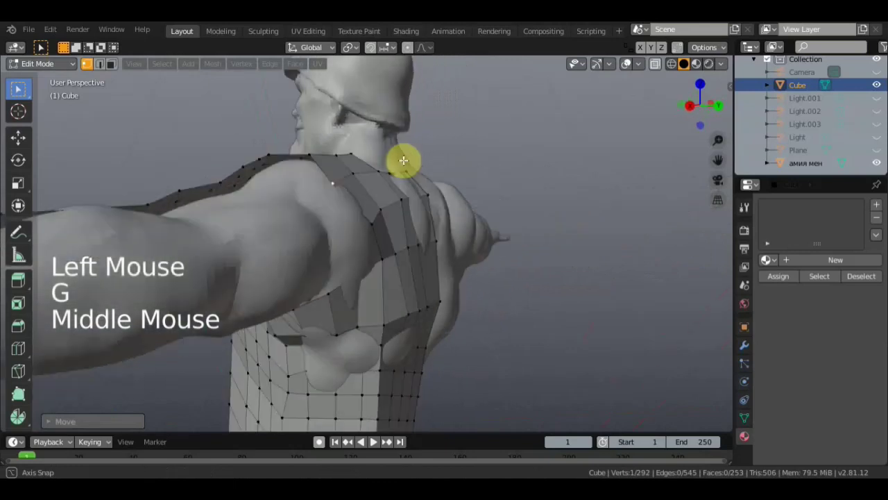
scroll(down, 3)
scroll(down, 3)
middle_click(304, 268)
scroll(down, 3)
middle_click(294, 224)
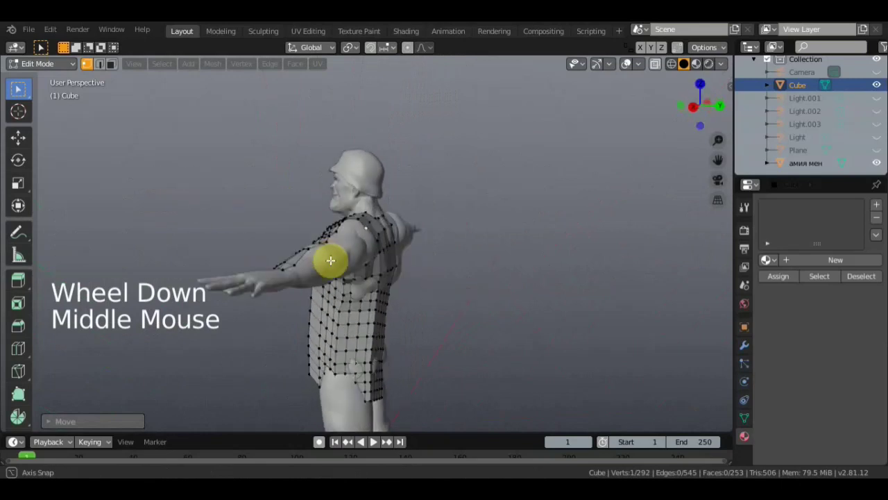
middle_click(444, 234)
scroll(up, 3)
middle_click(438, 228)
middle_click(386, 216)
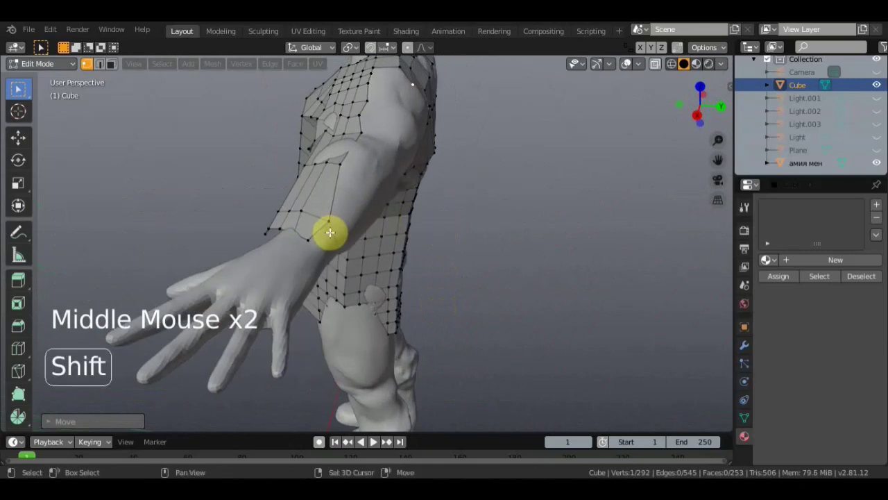
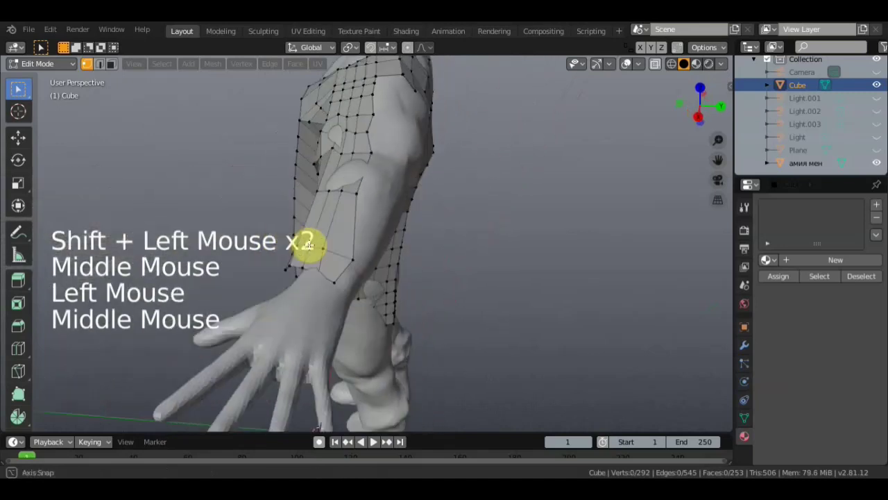
Select the shoulder's bottom edge row of vertices around the arm opening.
click(881, 160)
middle_click(513, 216)
middle_click(502, 203)
click(417, 144)
click(427, 172)
middle_click(415, 177)
click(424, 153)
middle_click(441, 153)
middle_click(474, 182)
click(407, 162)
click(403, 152)
middle_click(403, 153)
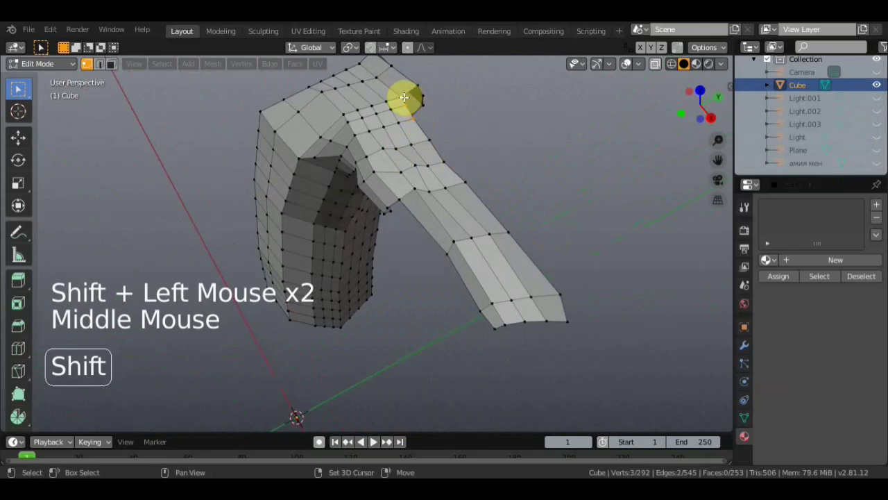
click(401, 94)
middle_click(530, 299)
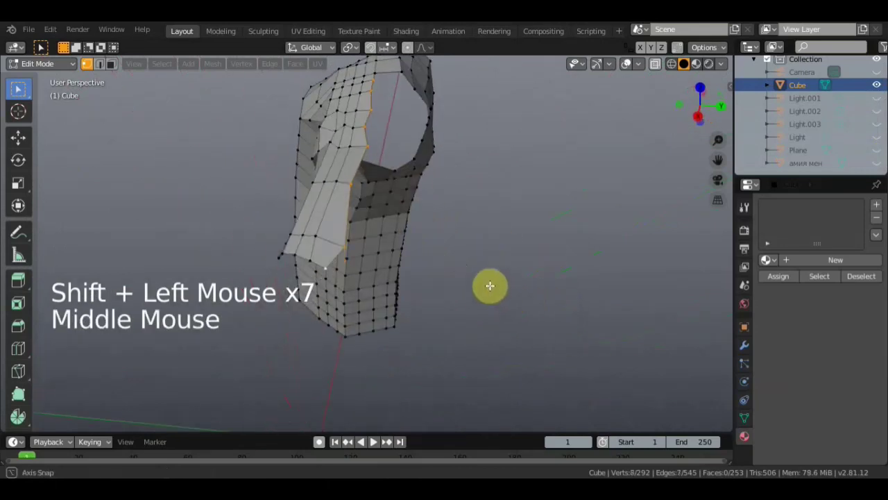
Extrude five successive rows of faces from that edge row down the arm toward the hand.
key(e)
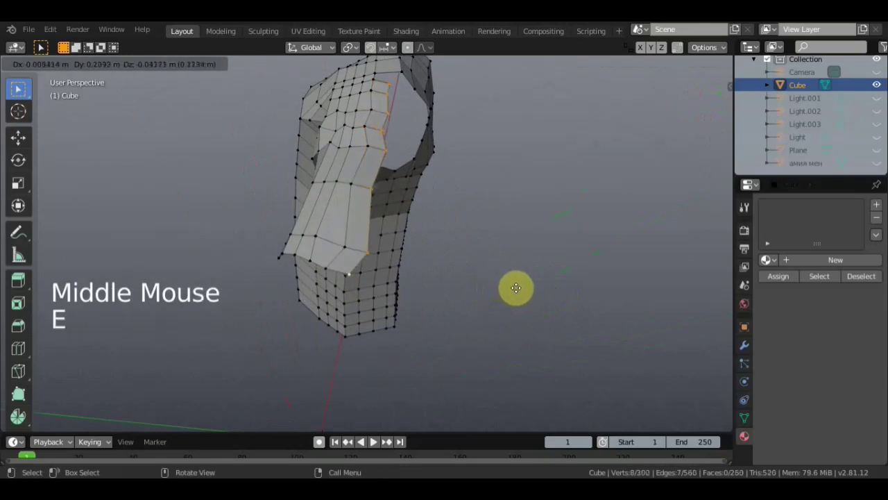
middle_click(532, 265)
key(e)
middle_click(558, 269)
key(e)
middle_click(549, 290)
click(880, 166)
middle_click(589, 241)
key(e)
middle_click(587, 256)
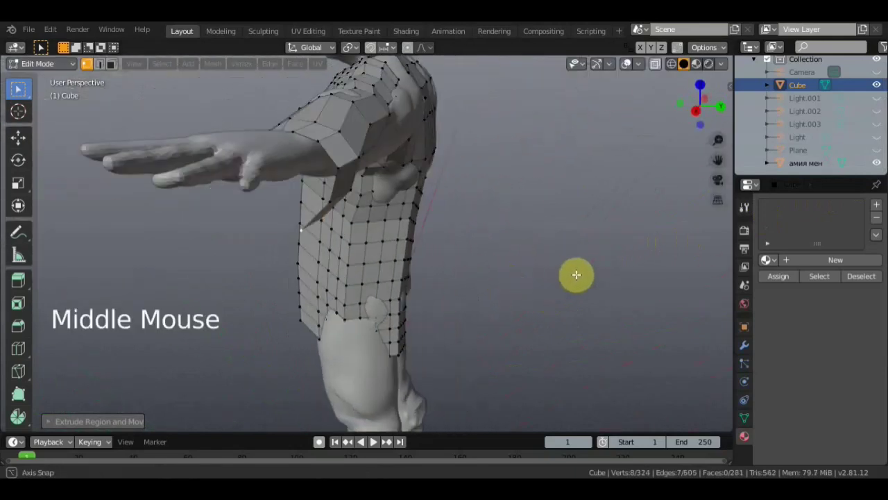
scroll(down, 3)
middle_click(565, 259)
key(e)
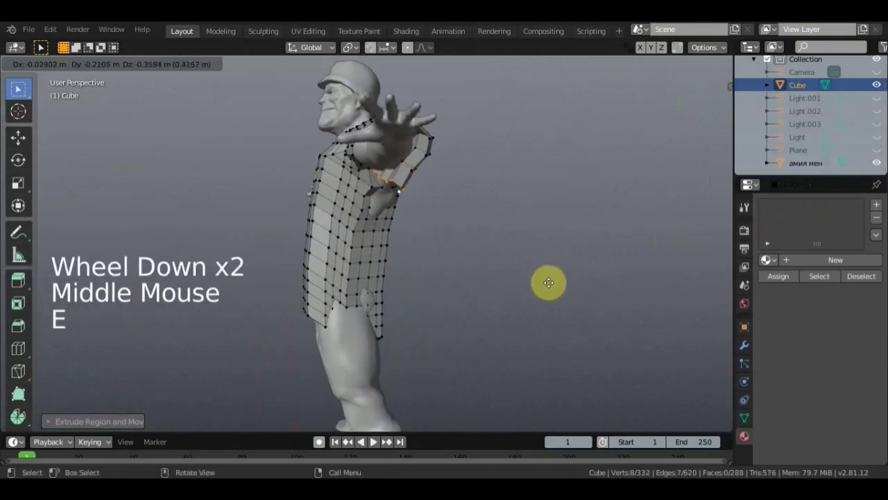
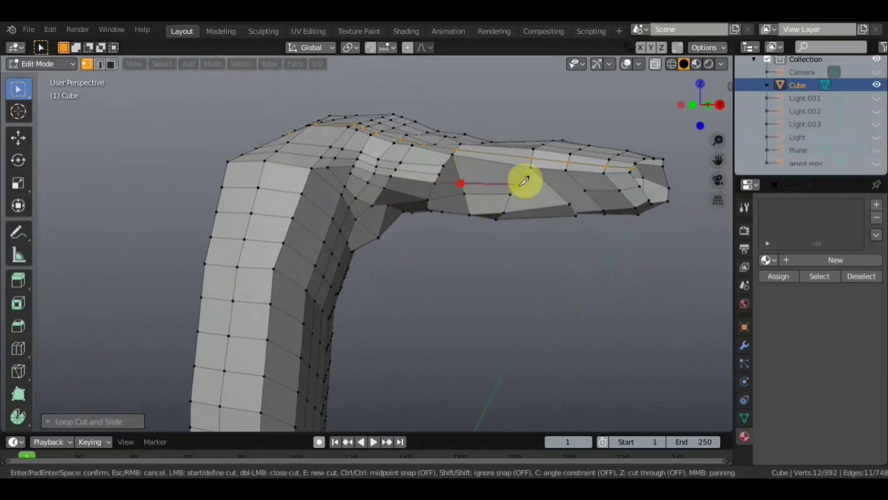
Start a knife cut (K) running lengthwise along the forearm mesh.
scroll(up, 3)
middle_click(558, 301)
key(k)
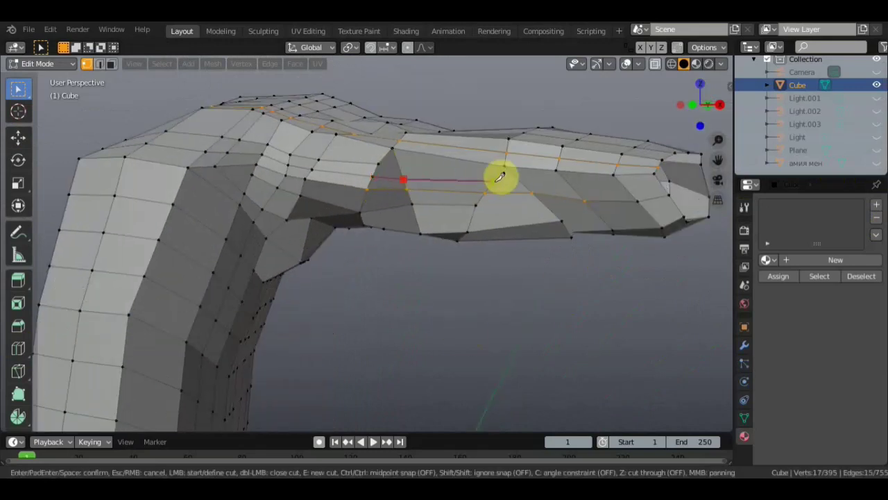
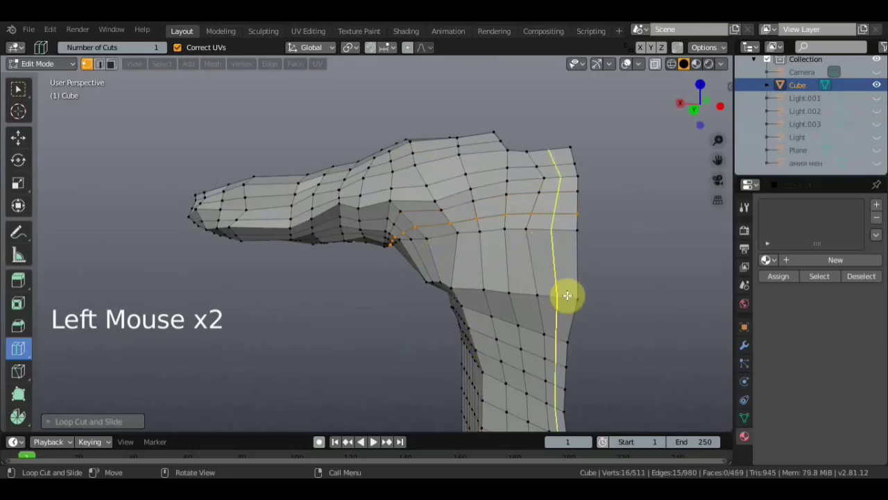
Place the new edge loop along the arm and review it from several angles.
click(568, 292)
scroll(down, 3)
middle_click(458, 256)
middle_click(576, 264)
scroll(up, 3)
middle_click(476, 239)
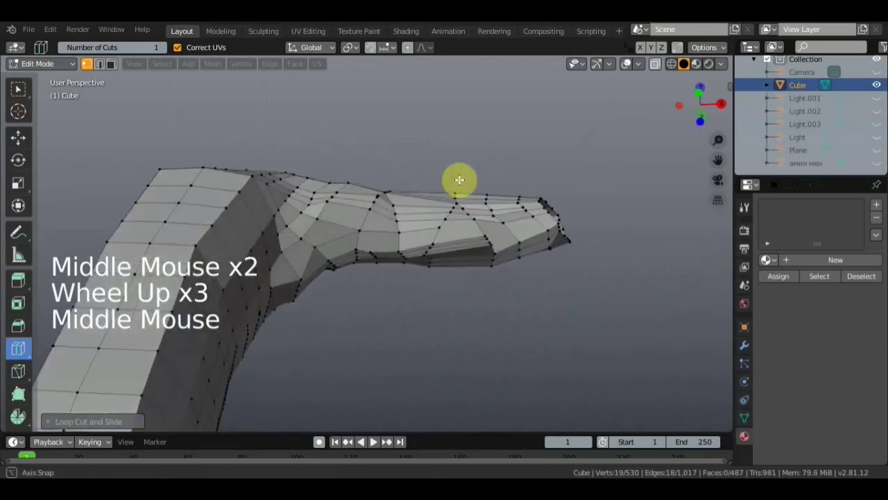
Move several forearm vertices onto the sculpted arm surface.
click(25, 91)
middle_click(498, 327)
click(501, 274)
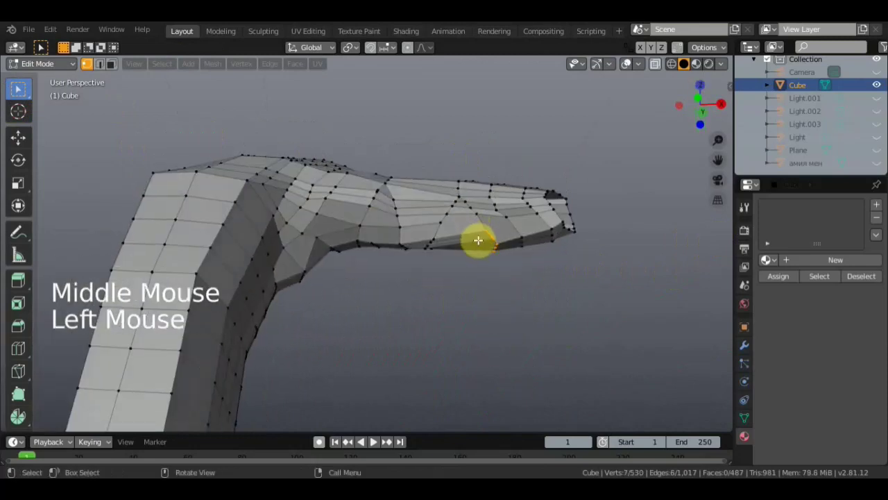
key(g)
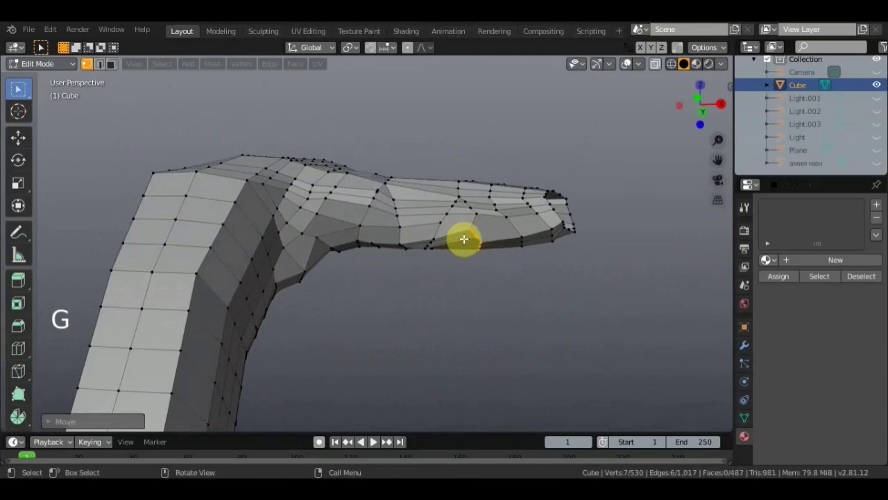
click(476, 210)
key(g)
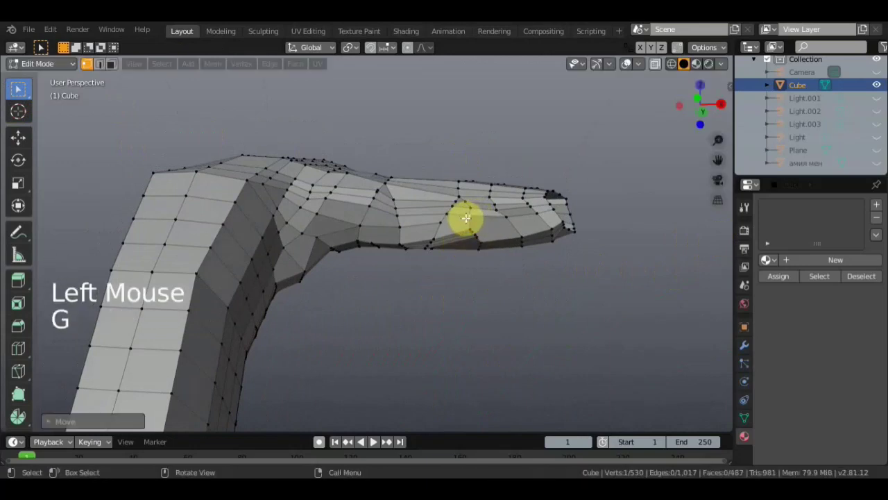
middle_click(471, 226)
scroll(up, 3)
middle_click(486, 179)
click(460, 270)
key(g)
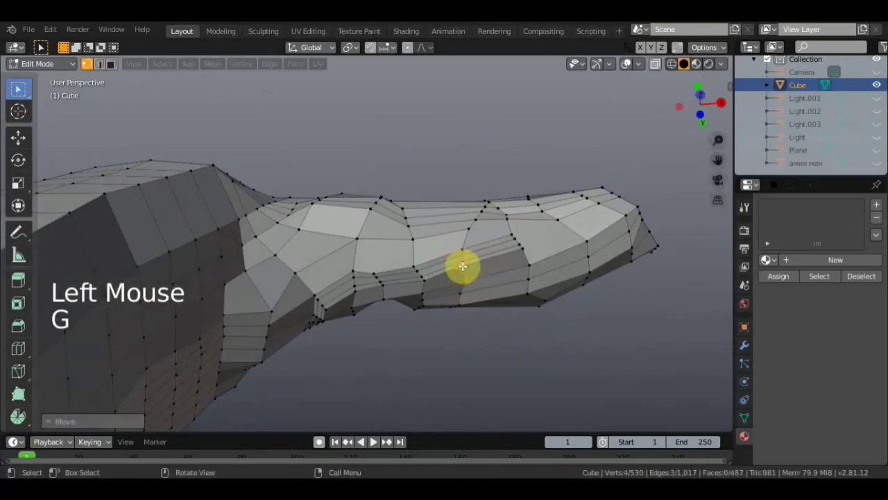
middle_click(470, 295)
middle_click(422, 248)
middle_click(354, 315)
Knife-cut new edges across the forearm and adjust two vertices on the arm's underside.
key(k)
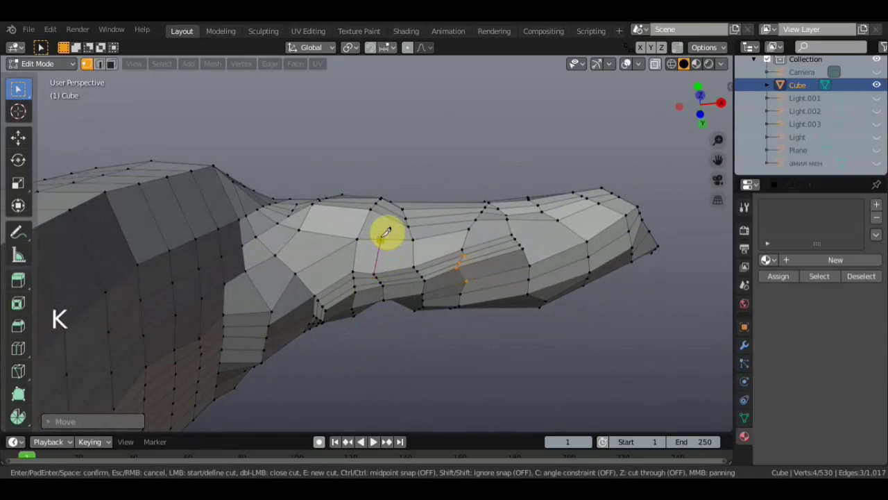
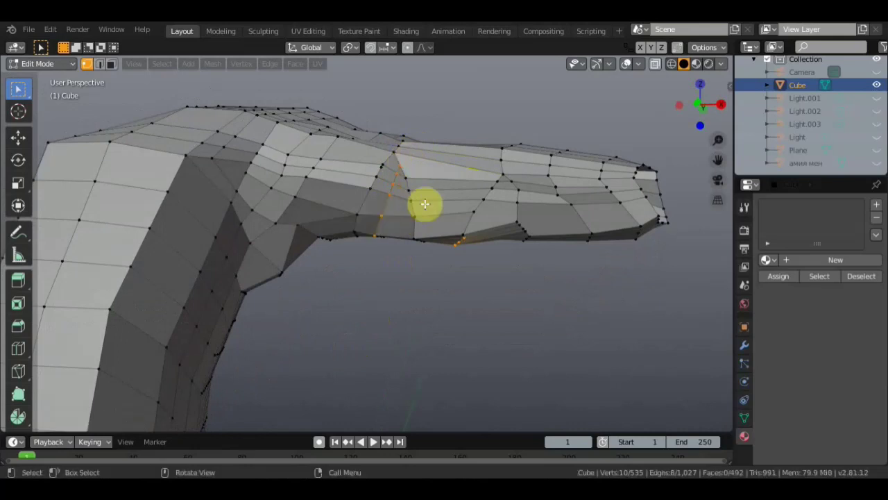
middle_click(393, 241)
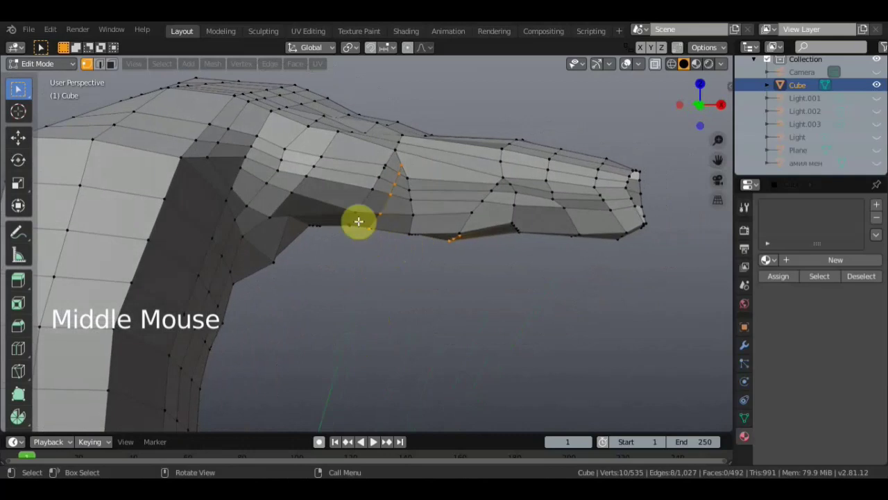
middle_click(328, 198)
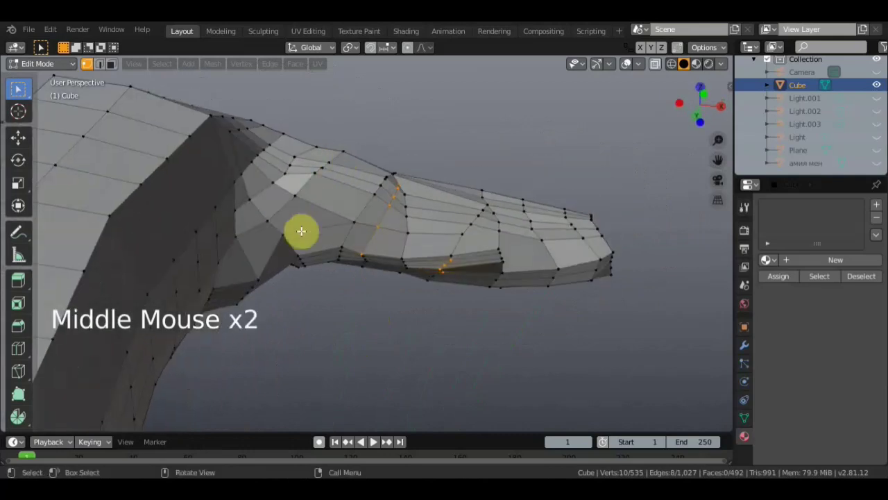
click(284, 236)
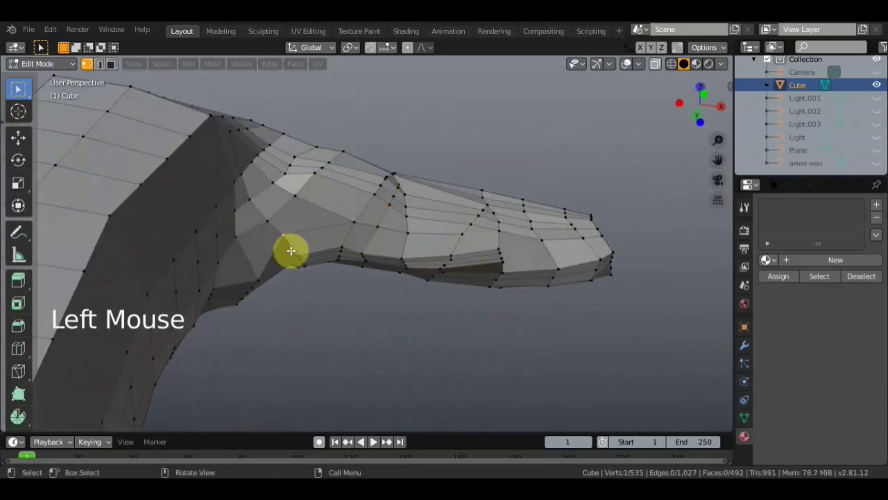
key(g)
click(260, 278)
key(g)
Reposition the remaining underside arm vertices onto the sculpted surface.
scroll(down, 3)
click(484, 253)
scroll(down, 3)
middle_click(407, 279)
scroll(down, 3)
middle_click(444, 264)
click(392, 241)
key(g)
click(405, 297)
key(g)
middle_click(337, 303)
click(266, 257)
key(g)
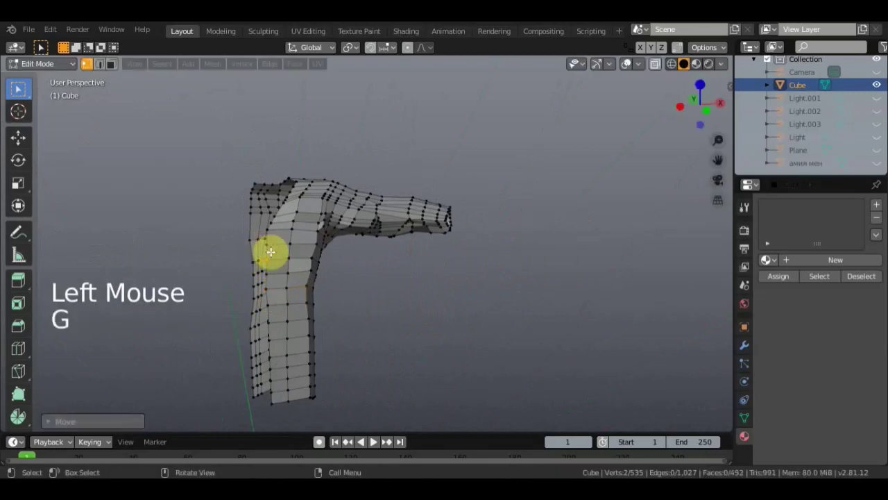
scroll(down, 3)
scroll(up, 3)
scroll(up, 3)
key(Tab)
middle_click(411, 313)
scroll(down, 3)
middle_click(396, 274)
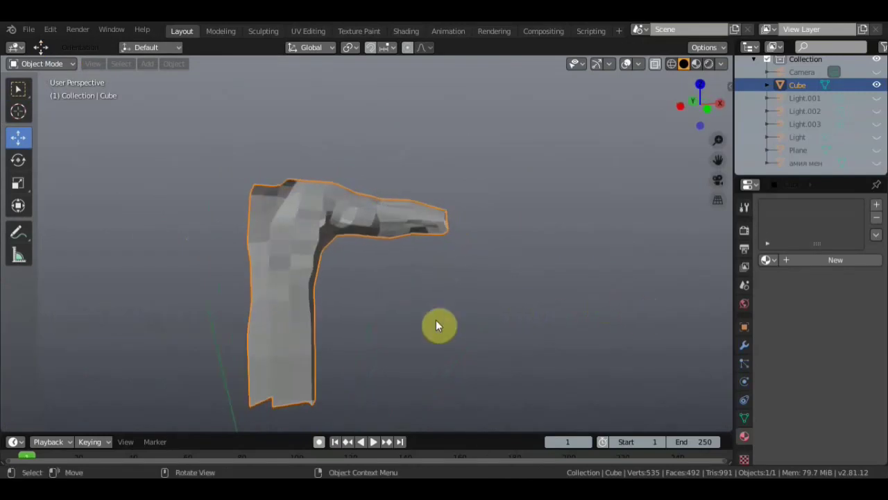
key(KP_1)
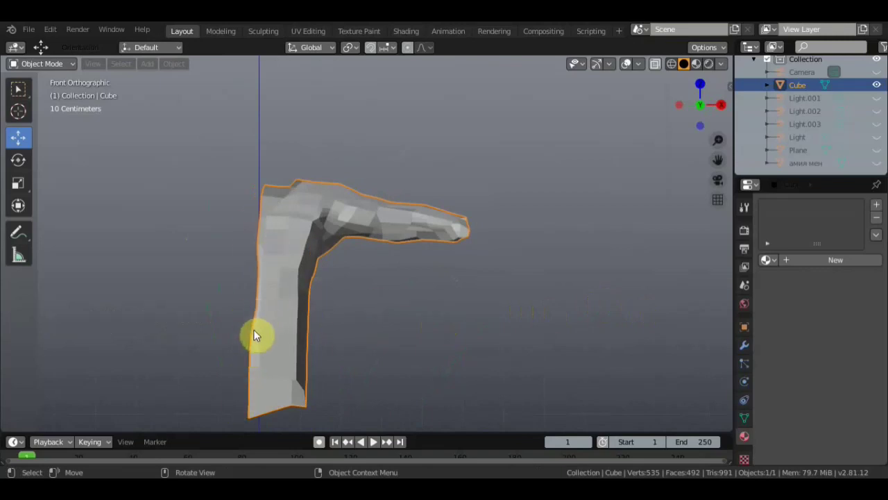
scroll(down, 3)
key(Tab)
click(276, 282)
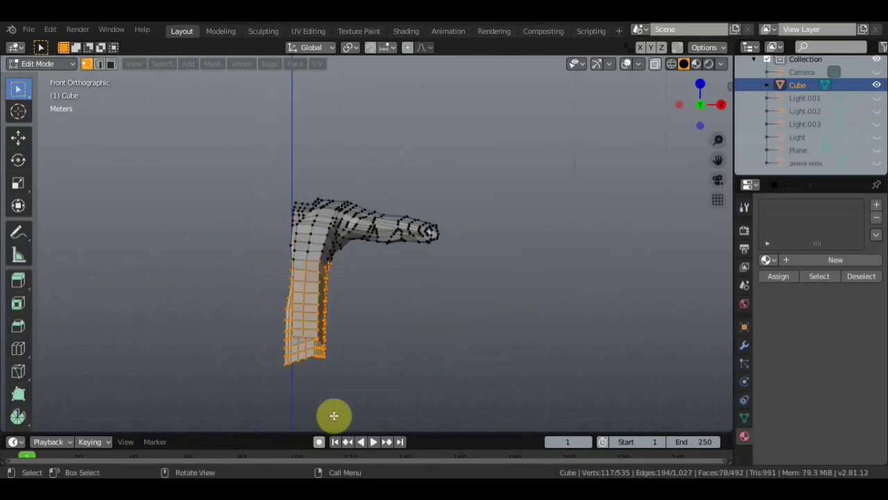
scroll(up, 3)
click(365, 388)
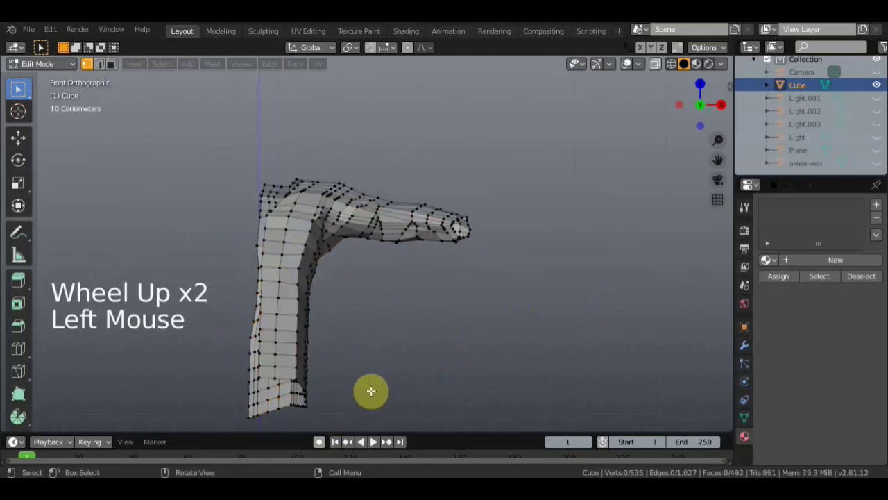
middle_click(420, 329)
click(311, 371)
click(303, 332)
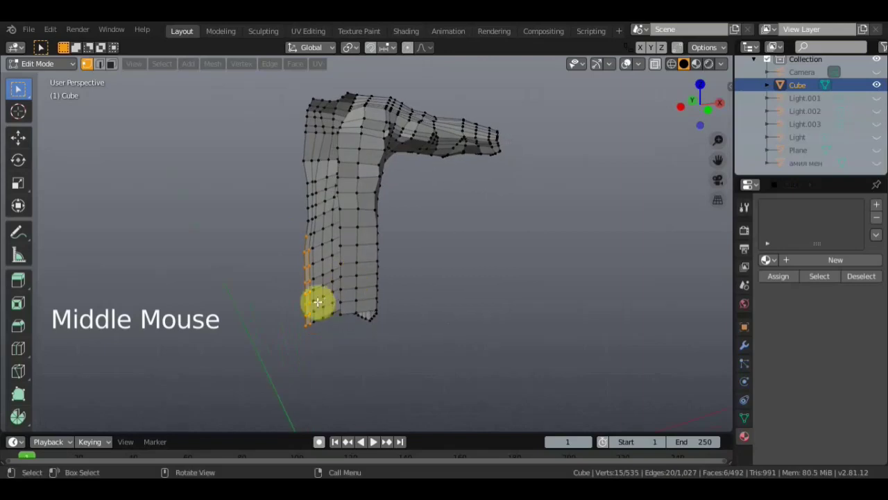
Select the strip of vertices running along the inner chest edge of the arm mesh.
middle_click(280, 281)
middle_click(362, 280)
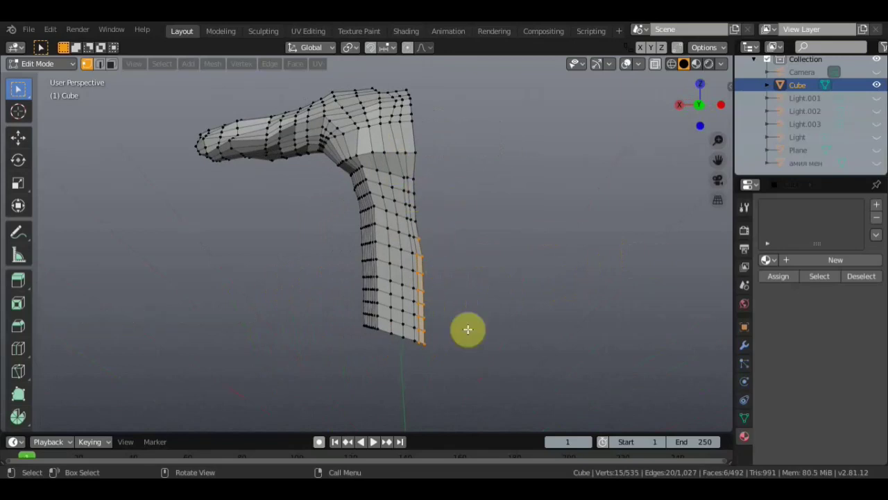
click(440, 302)
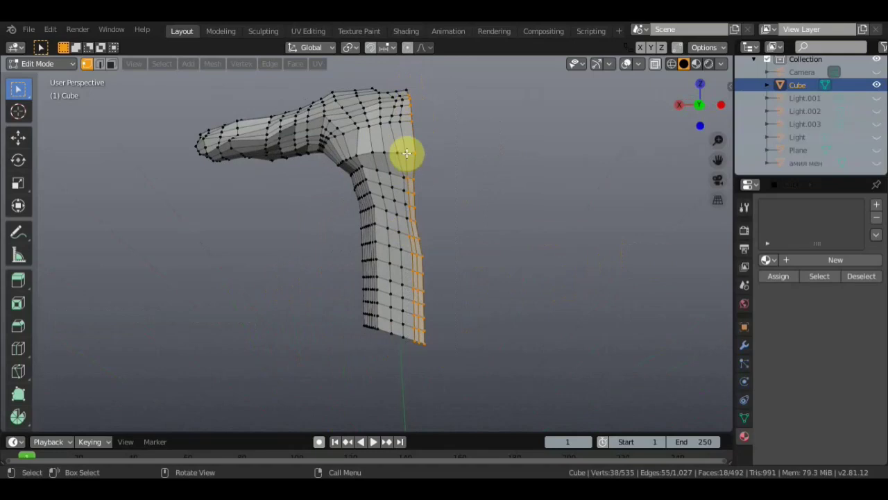
click(408, 149)
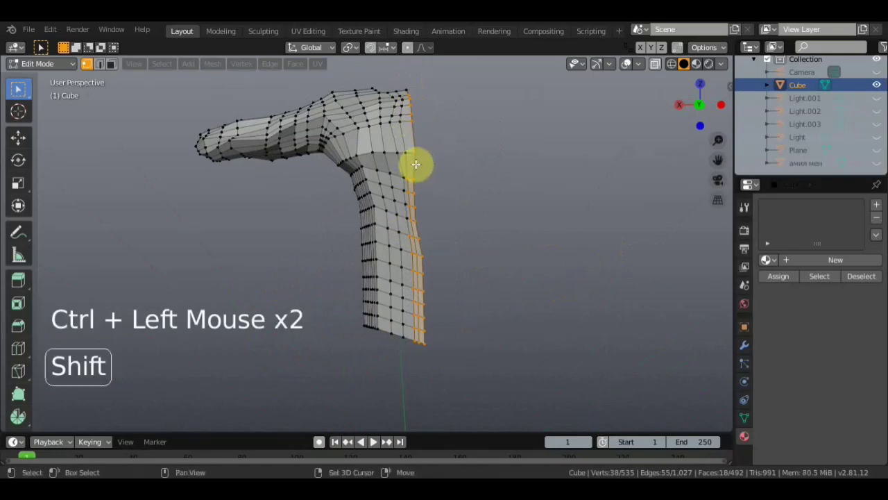
double_click(408, 149)
click(419, 152)
middle_click(444, 136)
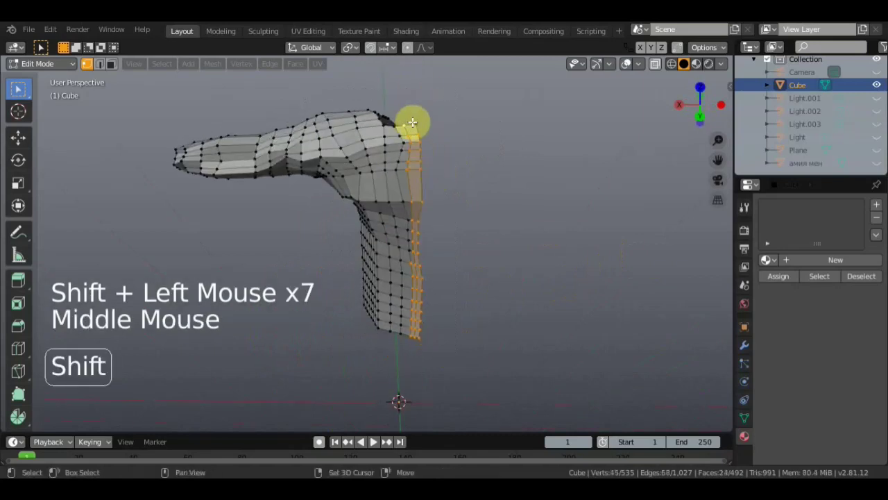
click(417, 122)
middle_click(444, 148)
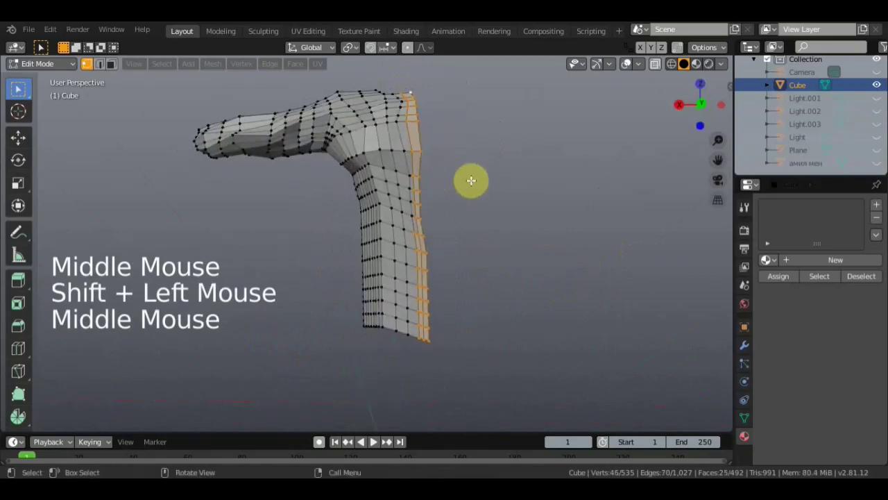
Delete the selected vertices, leaving the mesh at 489 vertices and 448 faces.
key(Delete)
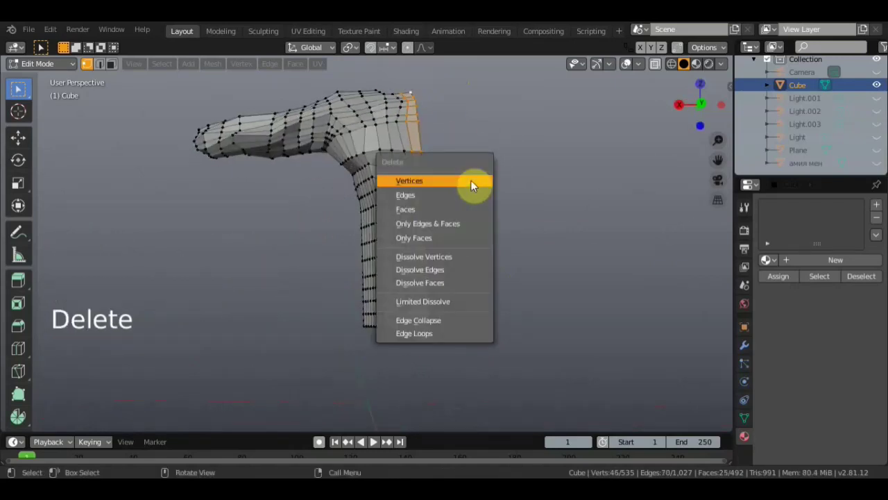
middle_click(481, 207)
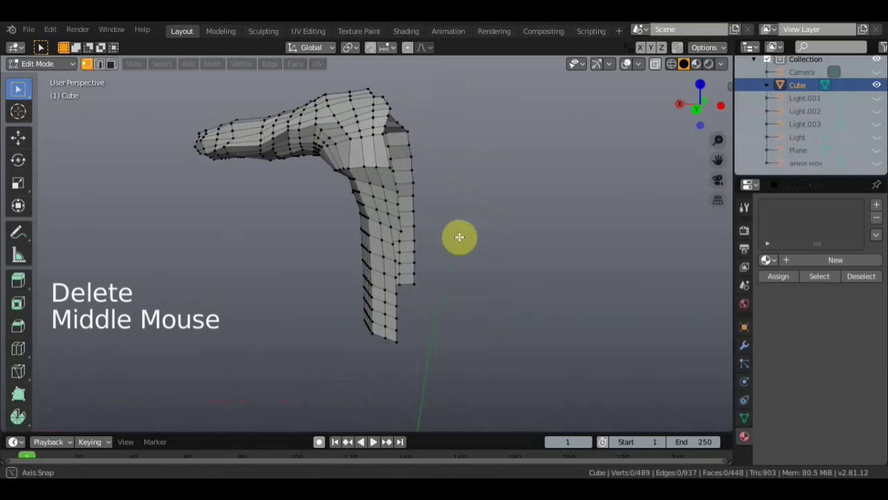
scroll(down, 3)
middle_click(489, 230)
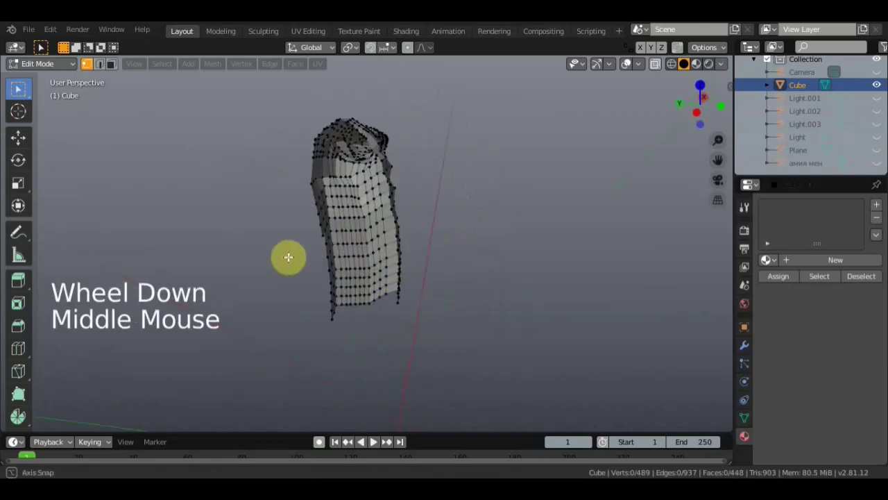
middle_click(359, 223)
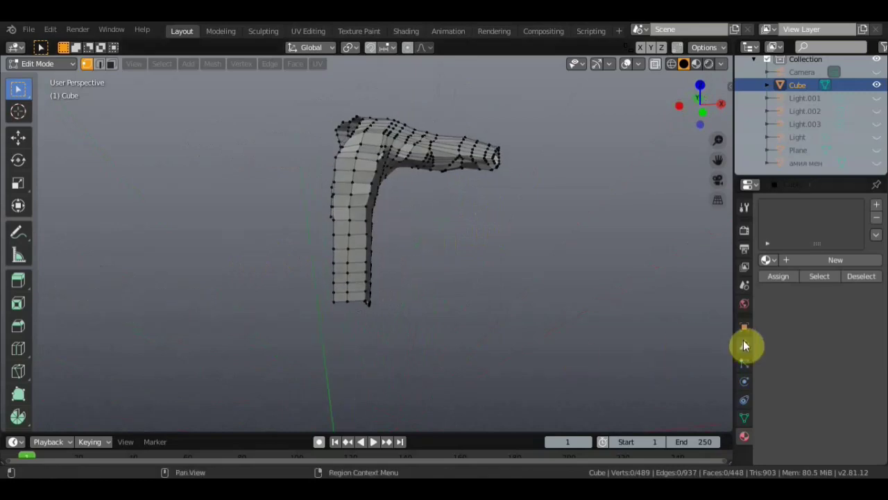
Add a Mirror modifier on the X axis so the shoulder-and-arm mesh appears on both sides.
click(749, 343)
click(804, 207)
middle_click(511, 336)
middle_click(530, 335)
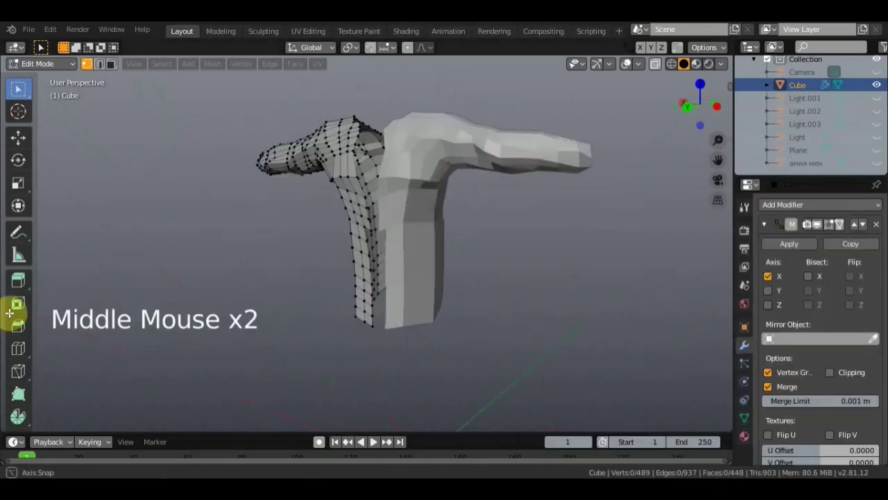
middle_click(321, 316)
scroll(up, 3)
middle_click(493, 279)
scroll(up, 3)
middle_click(479, 288)
Select vertices on the center edge and nudge them into place with Grab.
click(55, 65)
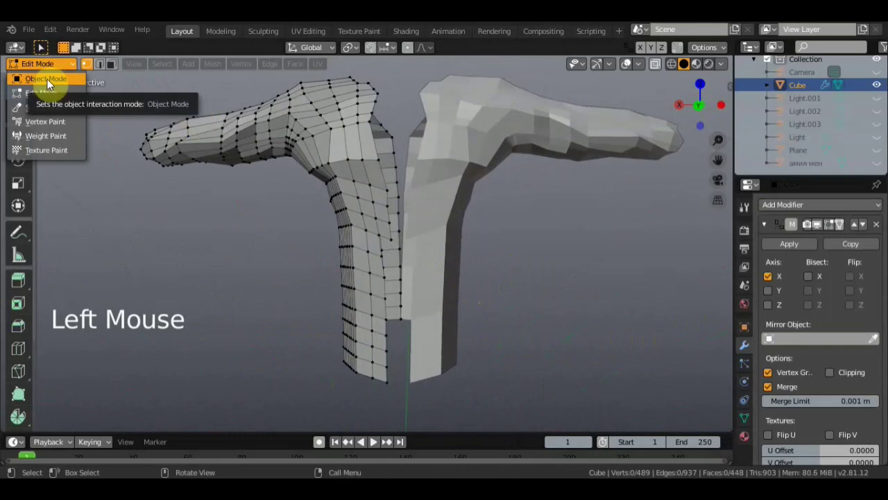
middle_click(321, 226)
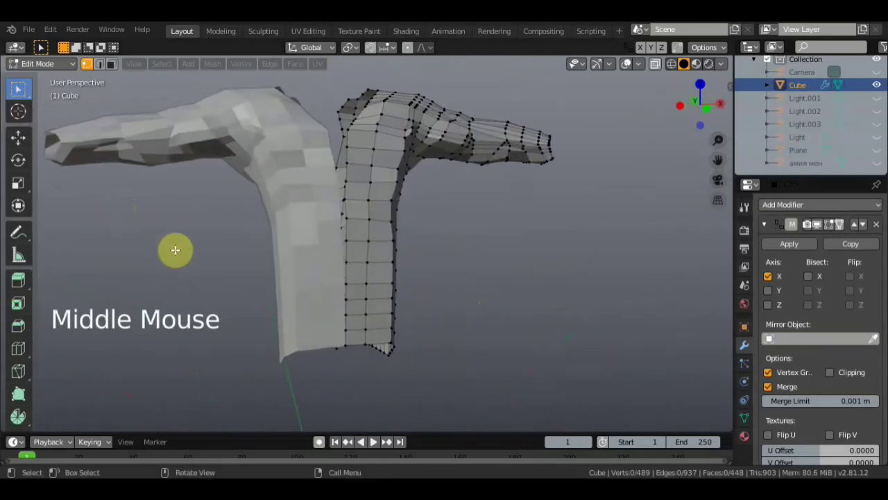
middle_click(345, 297)
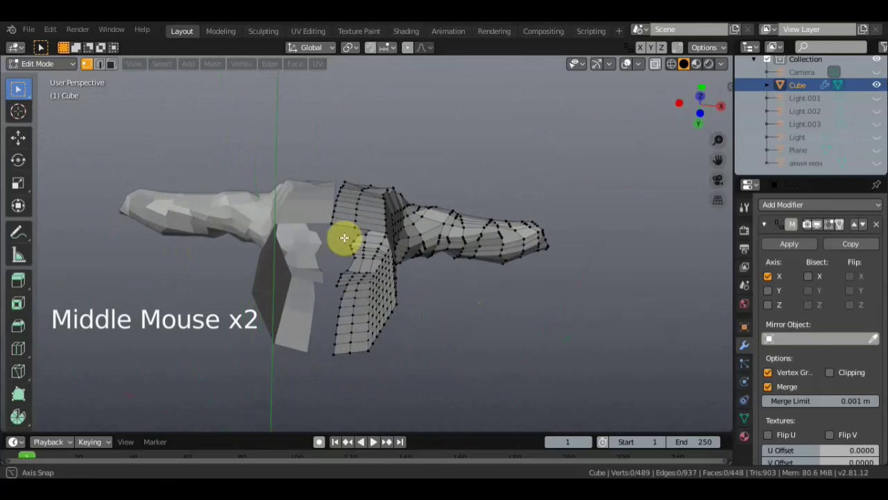
click(337, 217)
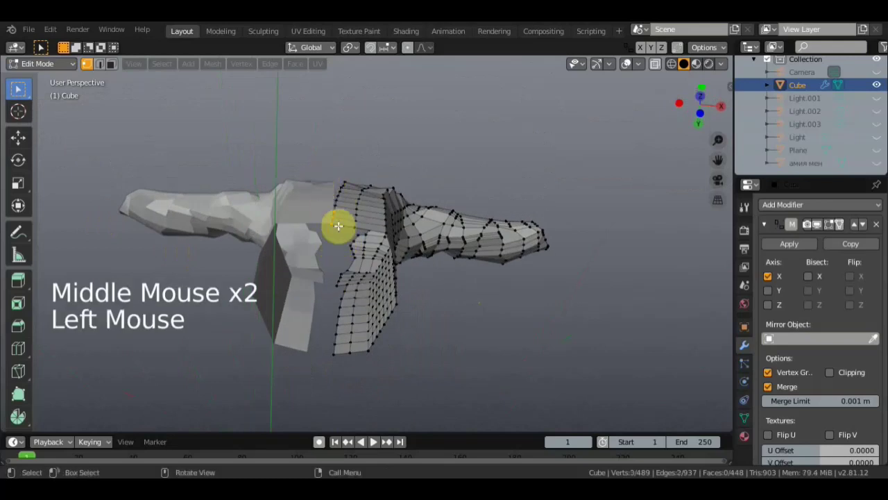
click(339, 213)
middle_click(326, 250)
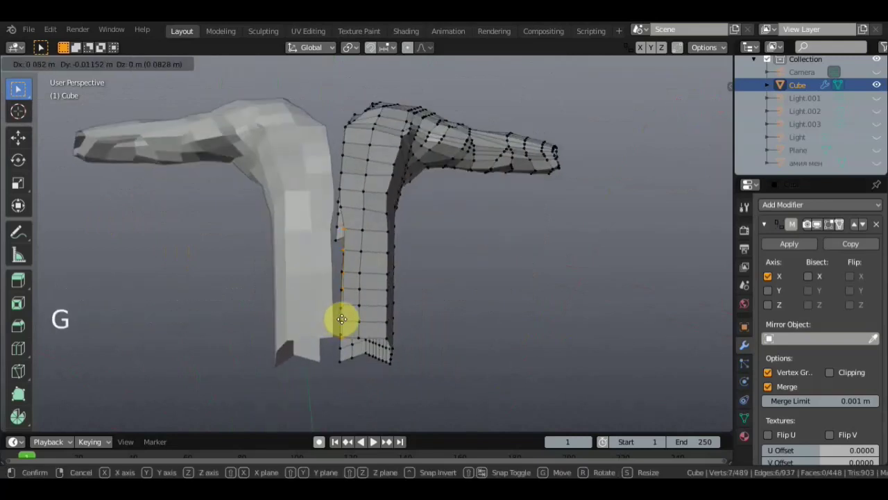
key(g)
middle_click(243, 275)
Apply the Mirror modifier in Object Mode for a real 978-vertex mesh, then return to Edit Mode.
click(70, 74)
click(72, 65)
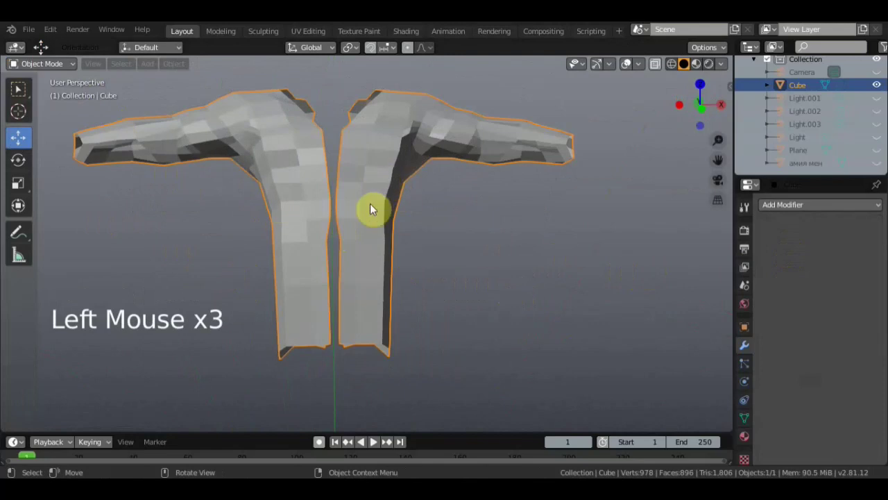
click(398, 239)
middle_click(398, 239)
key(Tab)
middle_click(454, 251)
middle_click(531, 233)
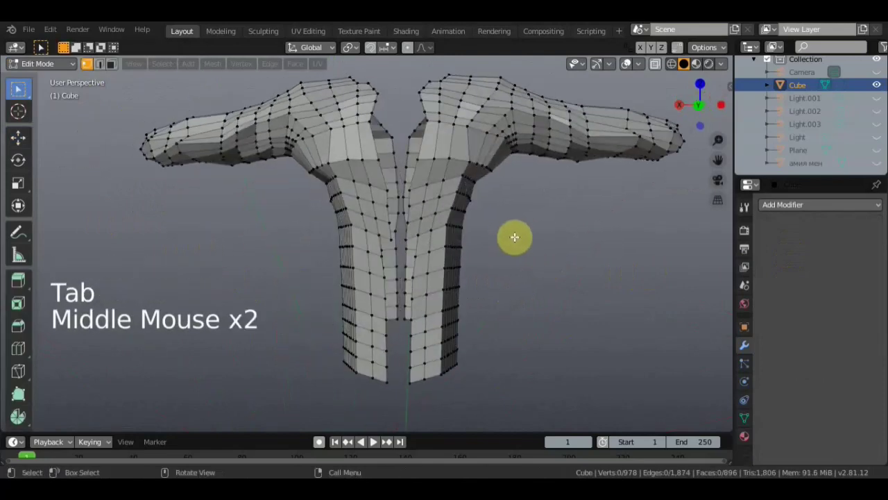
Fill the first two quad faces bridging the center seam between the mirrored halves.
scroll(up, 3)
middle_click(513, 222)
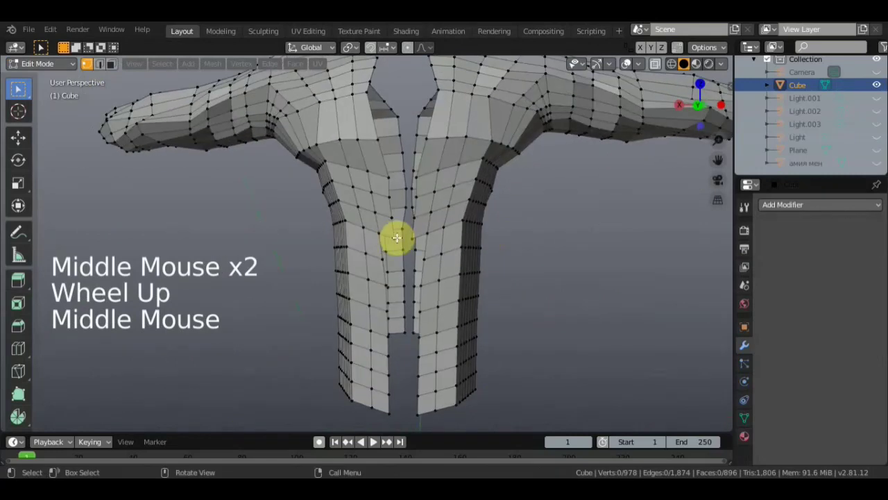
click(399, 235)
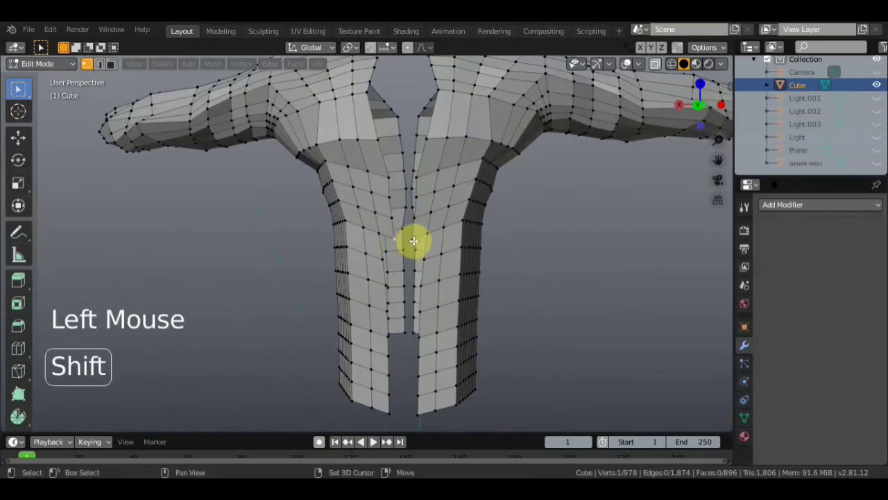
click(414, 235)
click(394, 216)
key(f)
click(420, 232)
middle_click(429, 233)
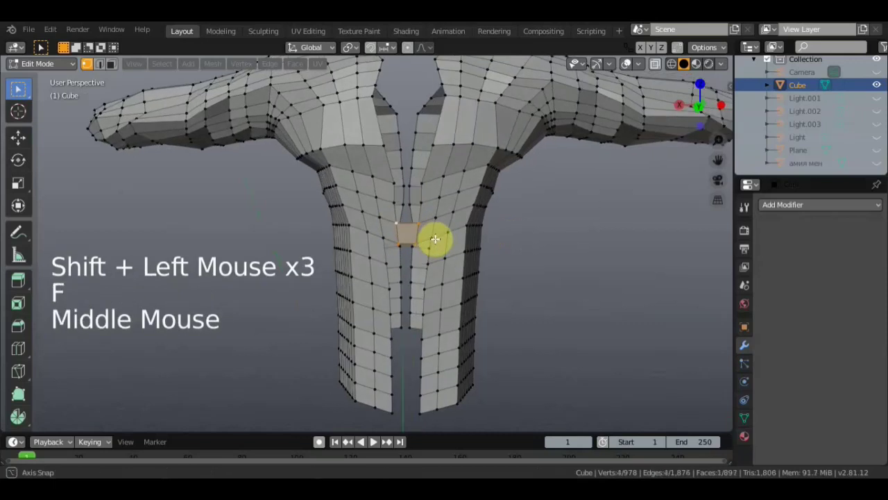
click(397, 200)
click(420, 200)
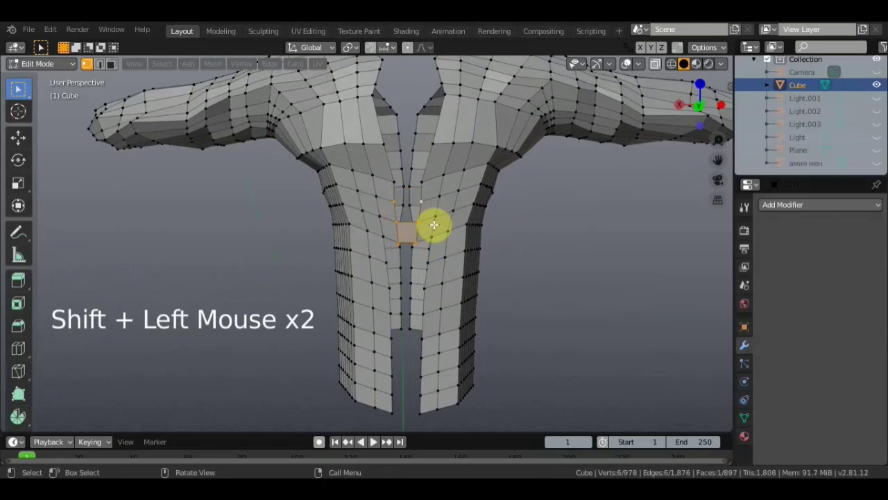
key(f)
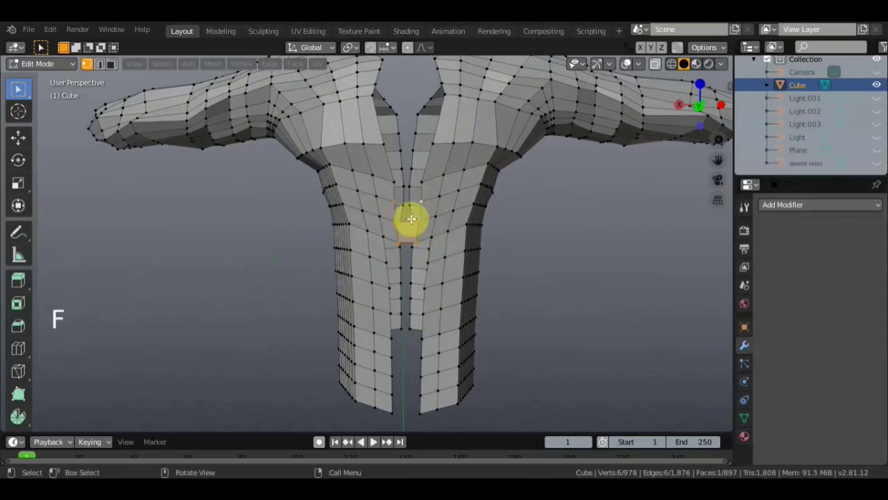
Fill two more faces further along the seam, reaching 900 faces.
click(482, 253)
click(396, 216)
double_click(418, 218)
key(f)
click(411, 221)
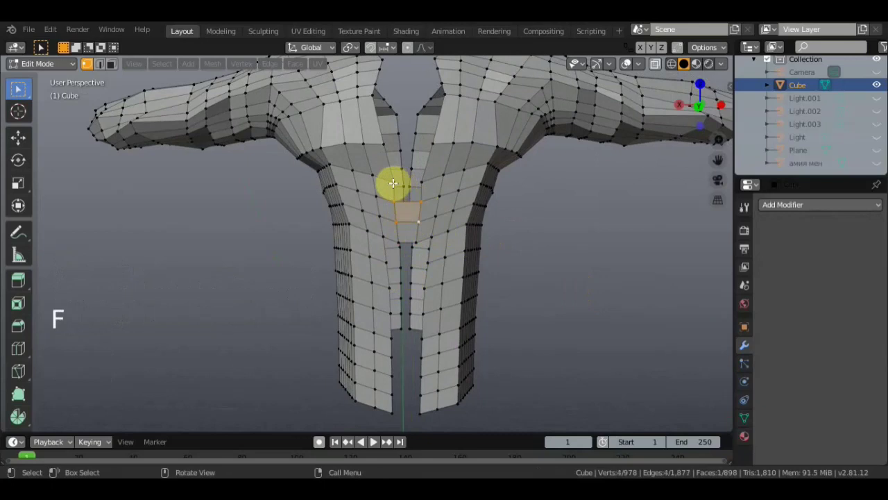
click(396, 183)
click(421, 179)
right_click(427, 183)
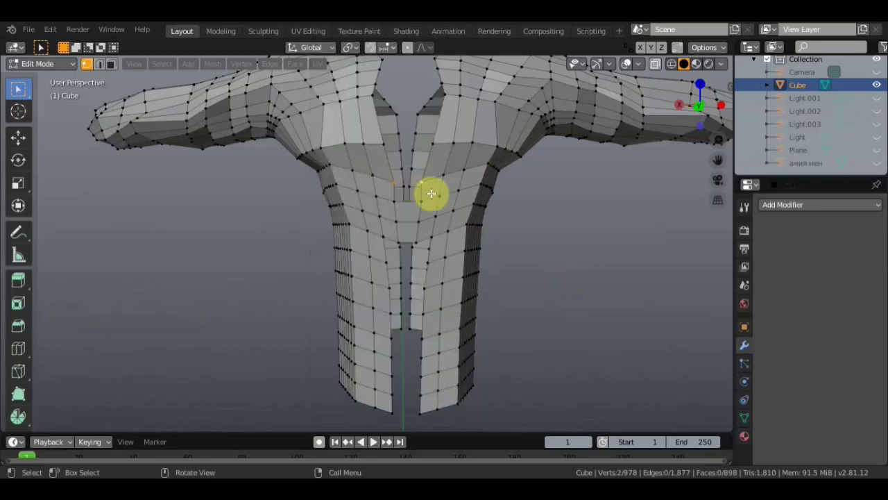
click(419, 203)
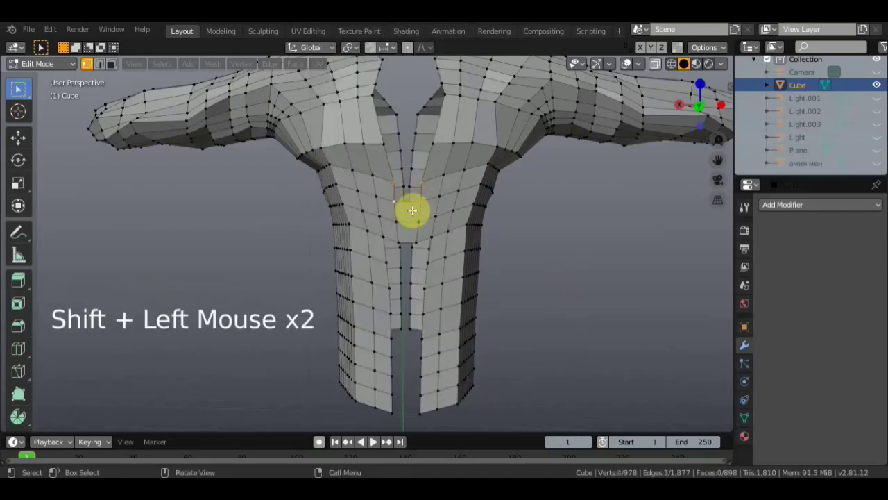
key(f)
Select the facing seam vertices higher up for the next bridging face.
click(413, 211)
middle_click(450, 212)
click(378, 135)
click(423, 139)
double_click(416, 174)
click(393, 173)
Fill three more quad faces across the lower part of the center seam.
key(f)
middle_click(541, 243)
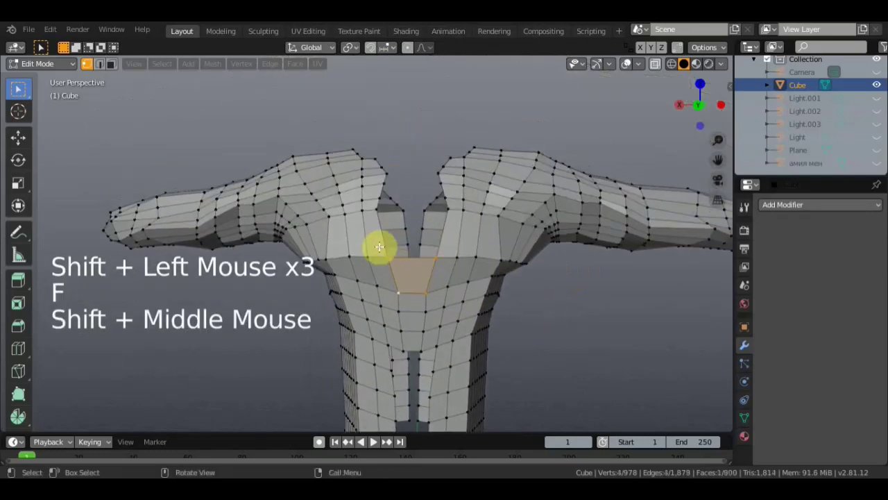
click(376, 208)
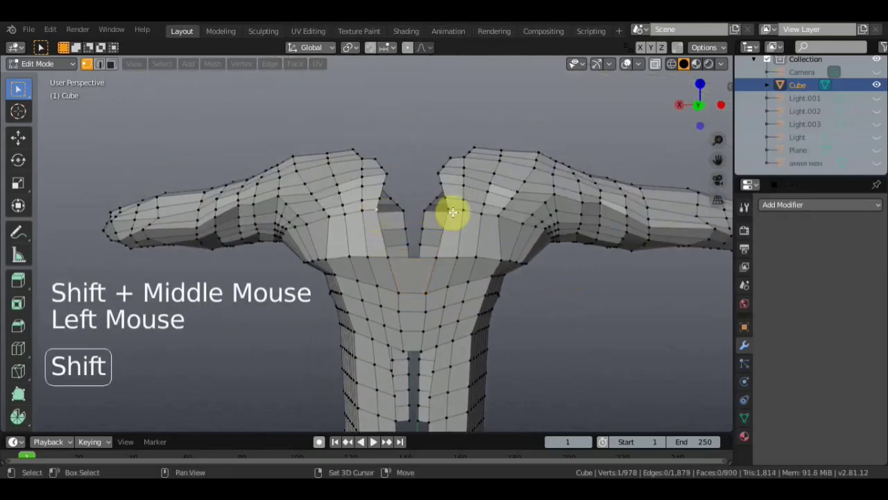
click(447, 205)
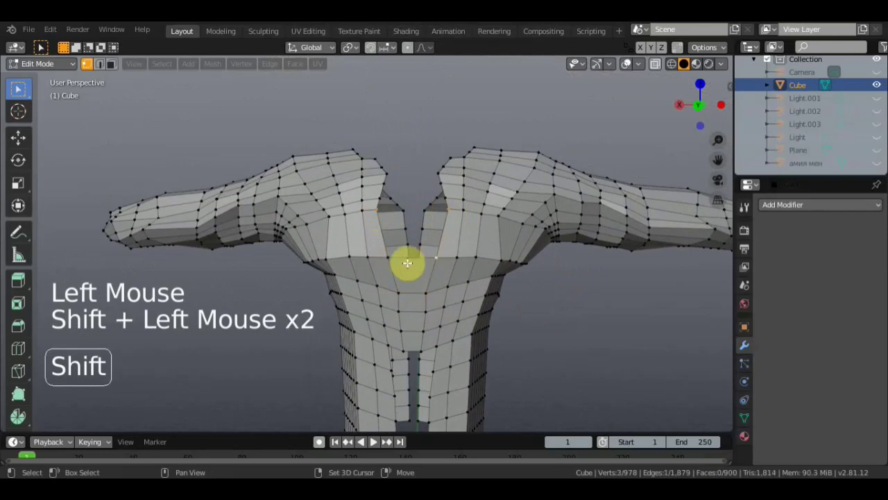
click(386, 254)
key(f)
click(389, 252)
middle_click(433, 245)
click(382, 217)
click(447, 224)
click(378, 230)
key(f)
Bridge two further seam gaps on the chest with new faces.
click(408, 246)
click(386, 204)
click(388, 221)
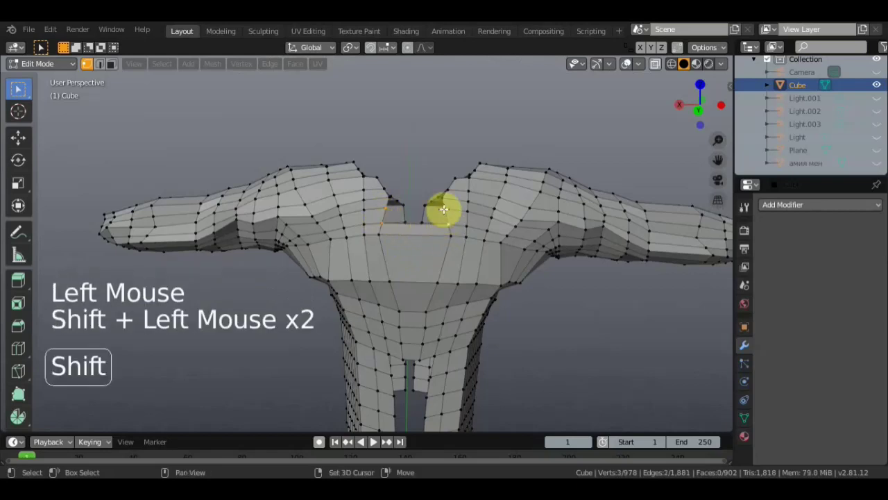
double_click(451, 225)
key(f)
middle_click(450, 228)
middle_click(449, 254)
scroll(up, 3)
click(392, 219)
click(389, 232)
double_click(461, 223)
key(f)
Close another empty quad along the chest seam.
middle_click(405, 224)
click(389, 239)
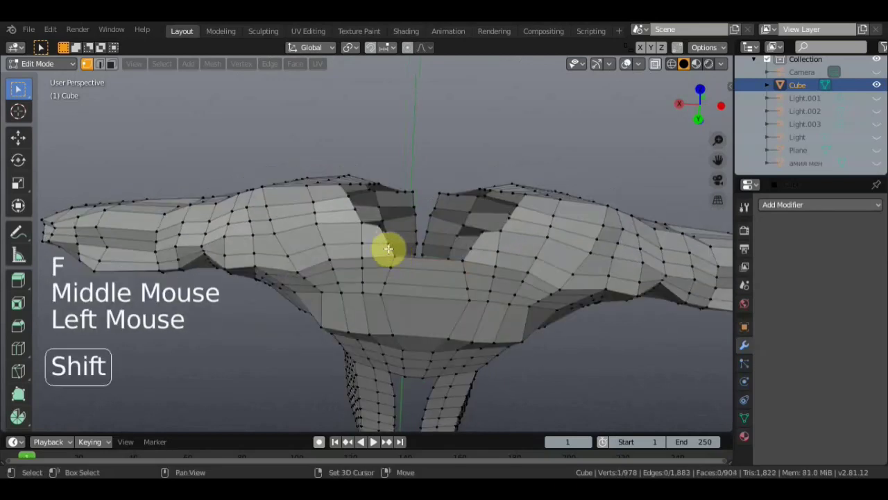
middle_click(384, 238)
click(370, 232)
click(381, 252)
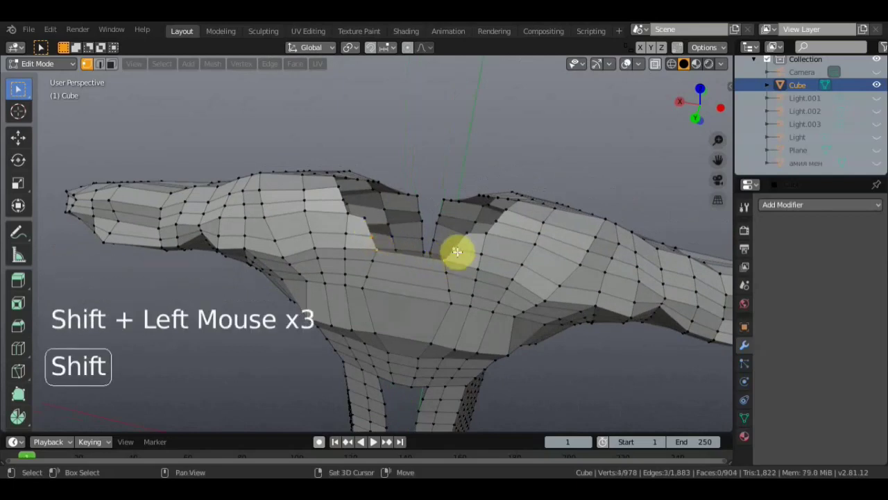
key(f)
Fill the quad where the chest meets the arm, bringing the mesh to 906 faces.
double_click(453, 262)
middle_click(470, 279)
click(380, 235)
click(393, 254)
click(494, 255)
middle_click(495, 261)
click(459, 234)
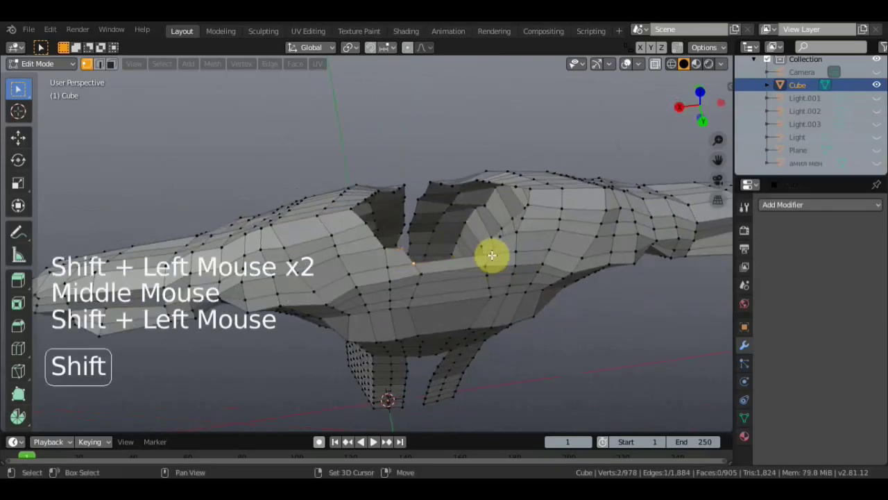
click(502, 233)
click(461, 278)
middle_click(461, 279)
key(f)
Orbit around the joined mesh to inspect it and select two upper-chest vertices.
middle_click(459, 254)
middle_click(285, 193)
middle_click(325, 172)
middle_click(594, 238)
middle_click(492, 254)
middle_click(488, 321)
middle_click(495, 286)
click(359, 197)
click(352, 171)
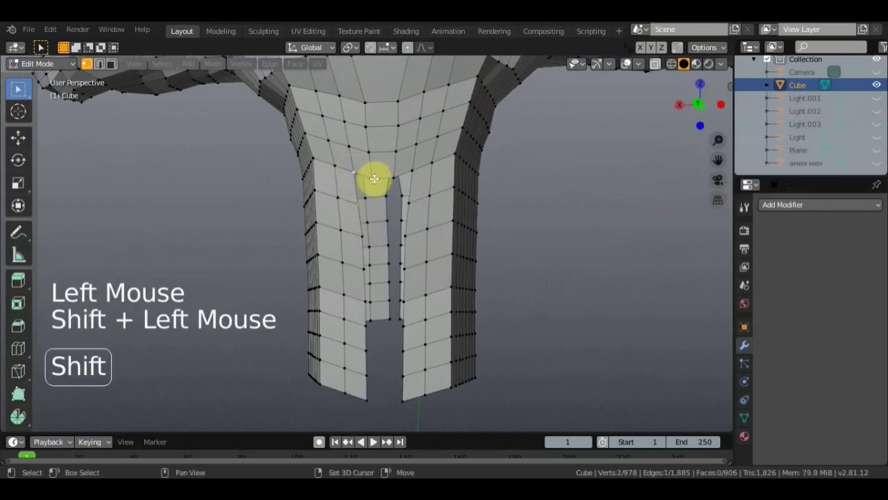
Fill an empty quad on the upper chest from its bordering vertices.
click(393, 175)
middle_click(430, 218)
click(408, 186)
double_click(421, 213)
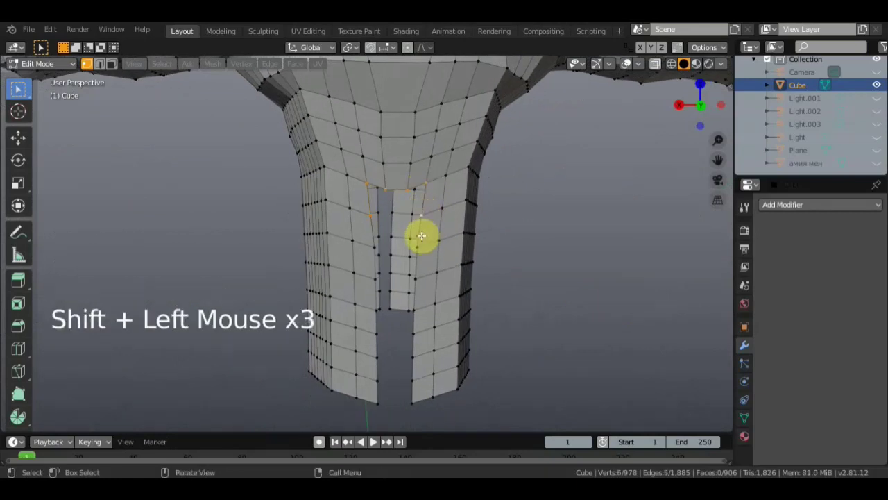
key(f)
Close two more empty quads lower down on the chest.
middle_click(406, 269)
click(409, 401)
click(400, 383)
double_click(394, 392)
key(f)
click(373, 378)
click(372, 349)
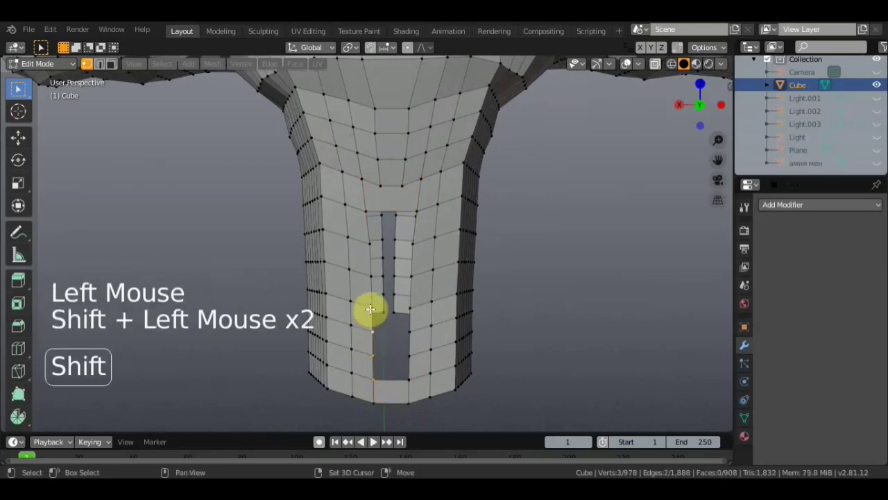
double_click(389, 320)
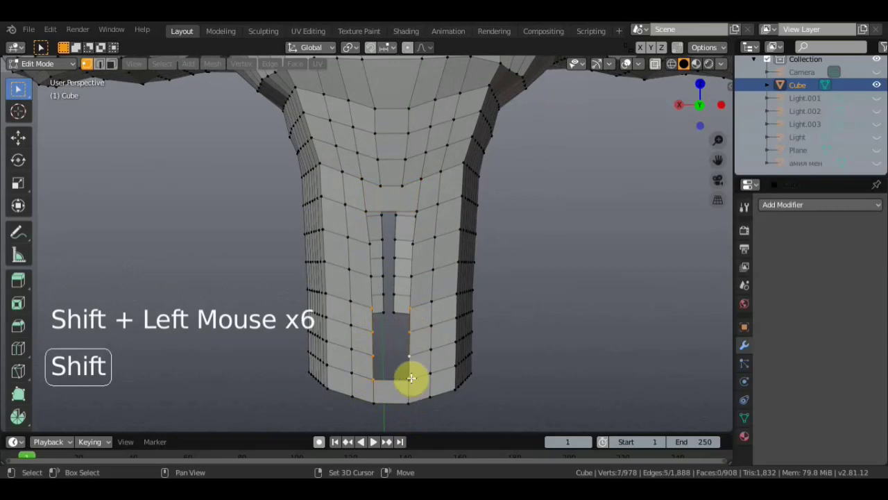
key(f)
Start a knife cut across the faces below the chest, adding four vertices for 982 total.
double_click(411, 392)
middle_click(408, 365)
click(370, 274)
click(375, 306)
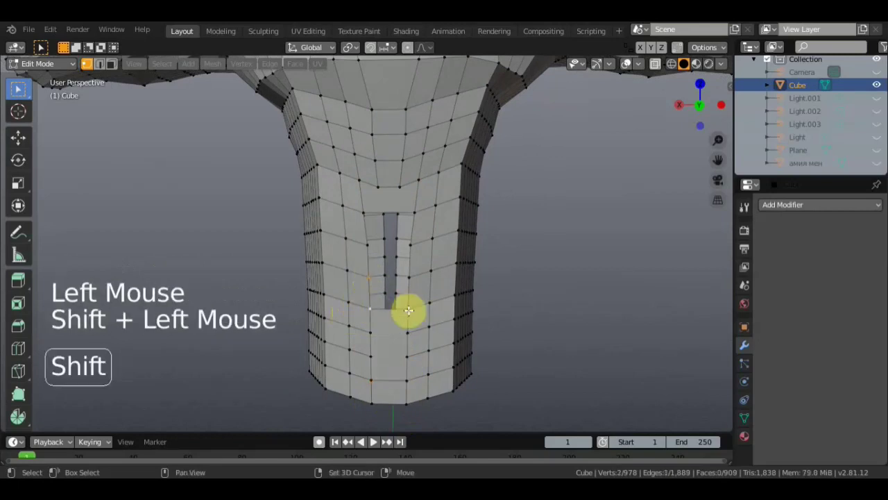
double_click(410, 238)
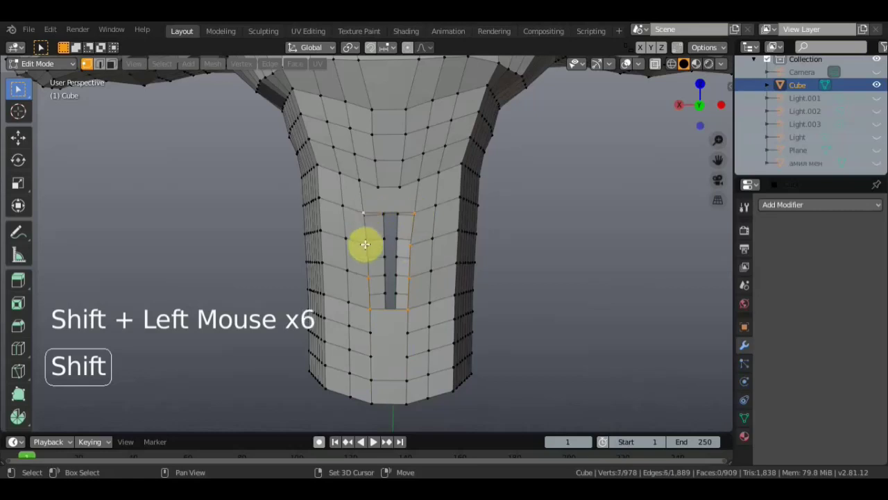
key(f)
double_click(386, 286)
middle_click(412, 293)
click(557, 306)
middle_click(534, 305)
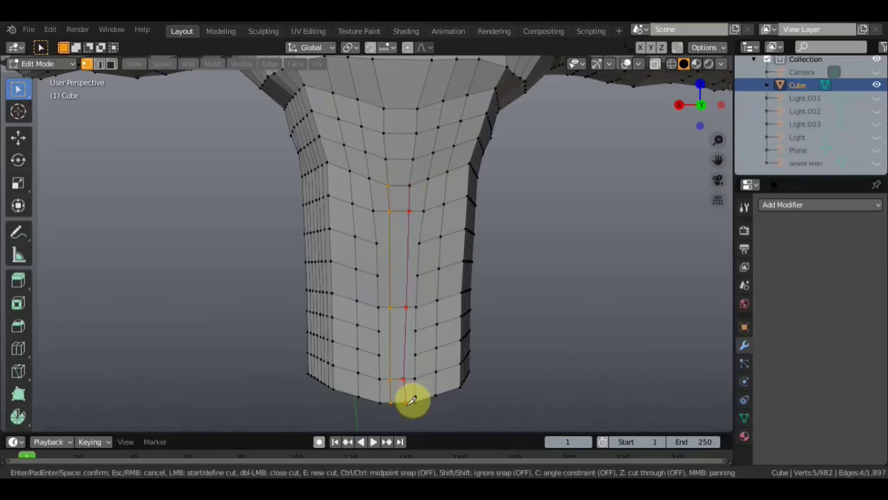
Knife-cut across the lower torso faces, bringing the mesh to 994 vertices and 930 faces.
scroll(down, 3)
middle_click(438, 340)
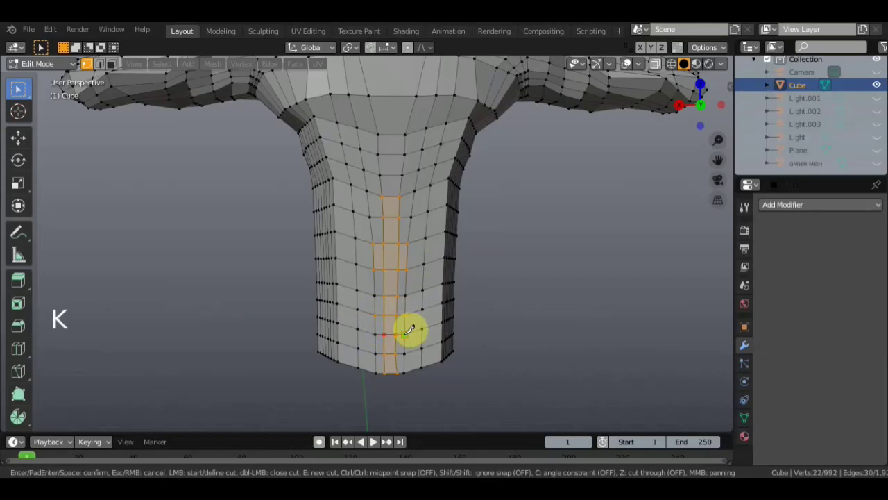
scroll(down, 3)
click(481, 297)
scroll(down, 3)
middle_click(465, 265)
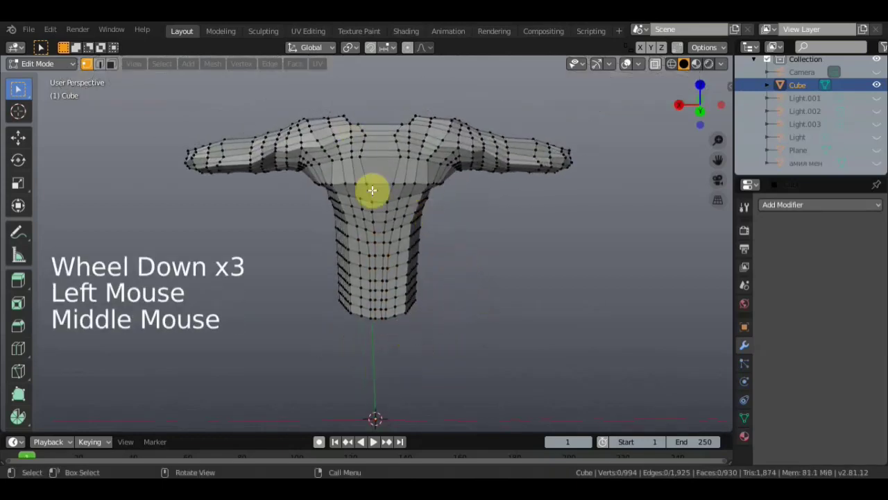
Grab and reposition several vertices near the chest centre one after another.
middle_click(353, 175)
scroll(up, 3)
click(358, 140)
middle_click(348, 195)
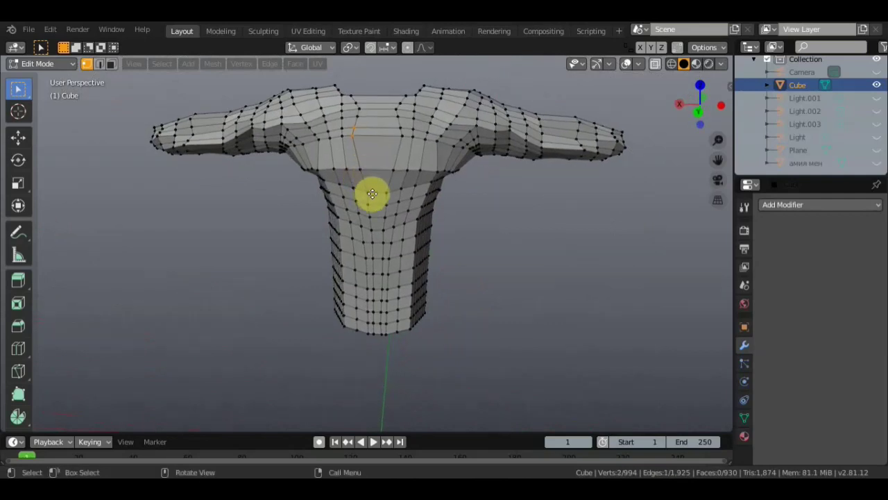
key(g)
click(360, 169)
key(g)
click(403, 134)
key(g)
click(393, 167)
key(g)
click(401, 125)
key(g)
click(356, 114)
key(g)
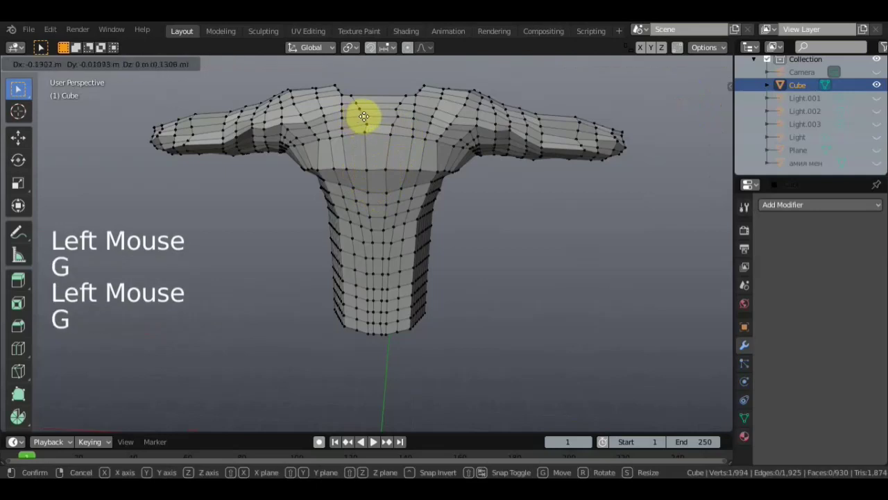
click(394, 113)
key(g)
scroll(down, 3)
middle_click(390, 216)
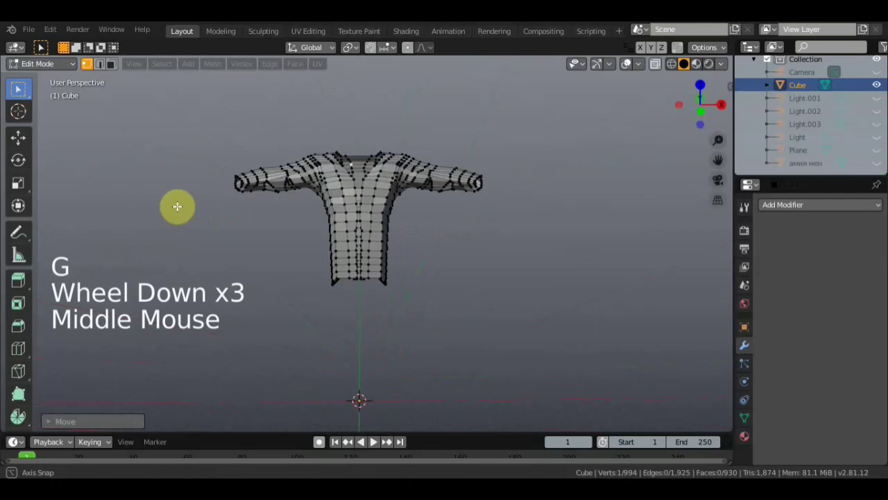
Select a doubled vertex pair on the centre seam and merge it, leaving 993 vertices.
scroll(up, 3)
middle_click(353, 220)
click(342, 208)
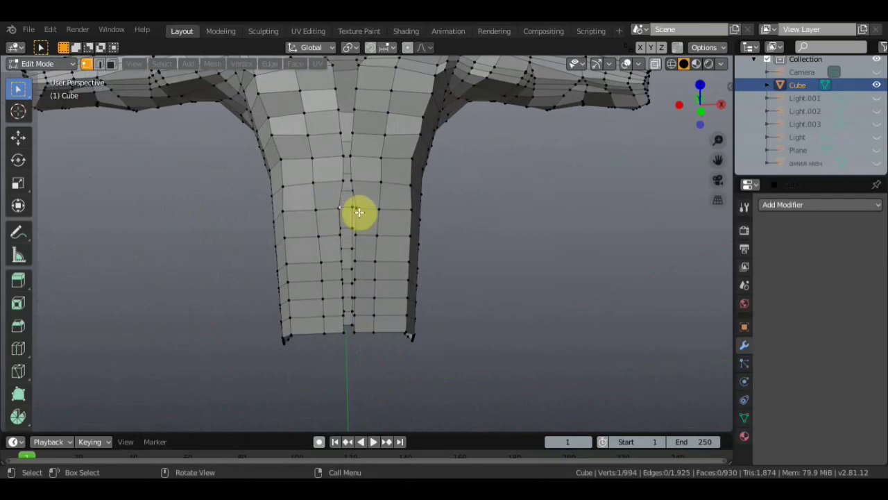
click(356, 205)
right_click(362, 210)
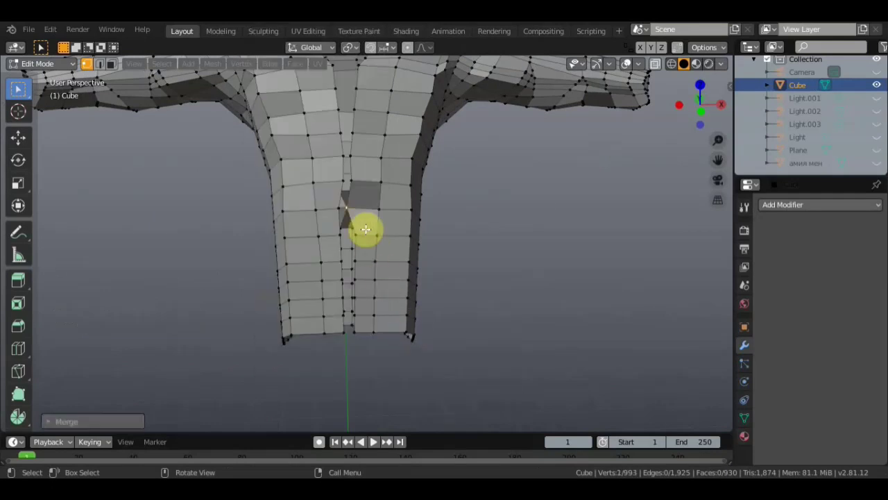
middle_click(382, 263)
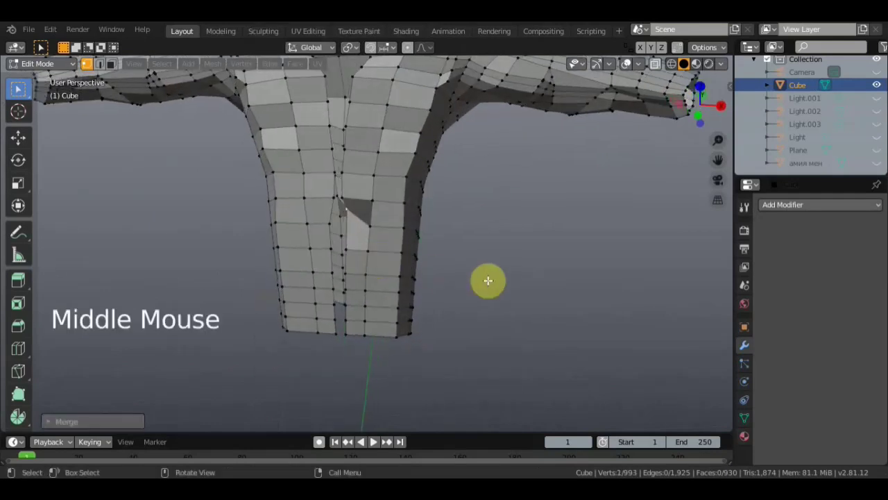
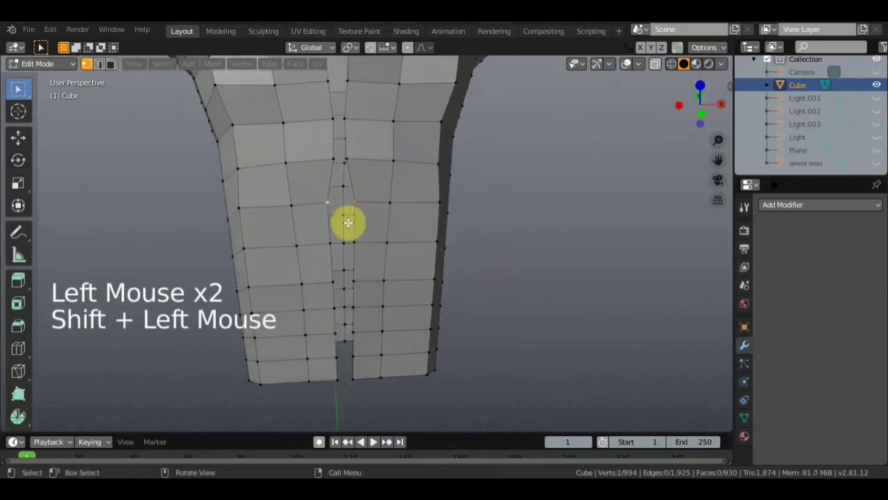
Merge three doubled vertex pairs at centre along the upper part of the seam.
click(348, 220)
right_click(354, 224)
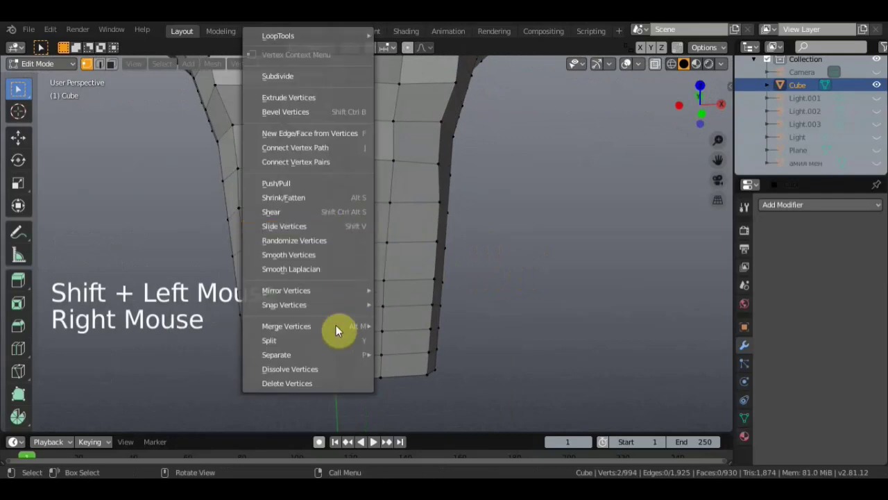
middle_click(408, 337)
scroll(up, 3)
click(341, 241)
click(311, 241)
right_click(346, 247)
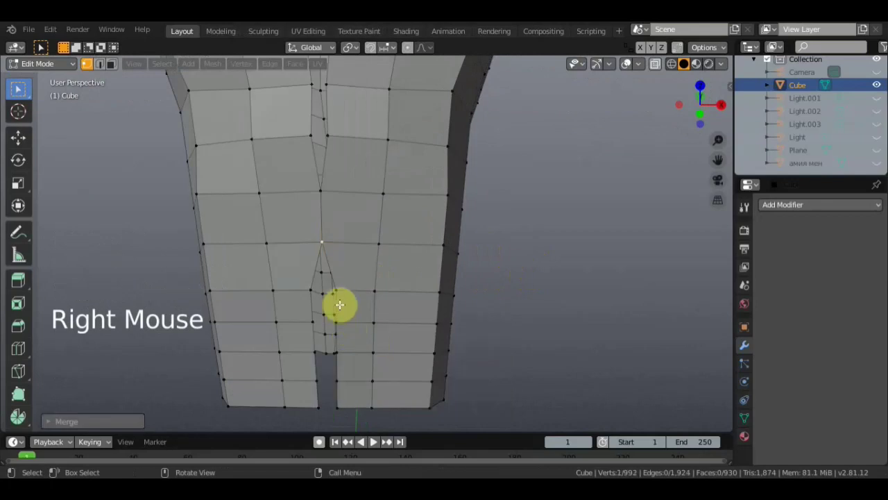
click(337, 288)
click(319, 293)
right_click(340, 292)
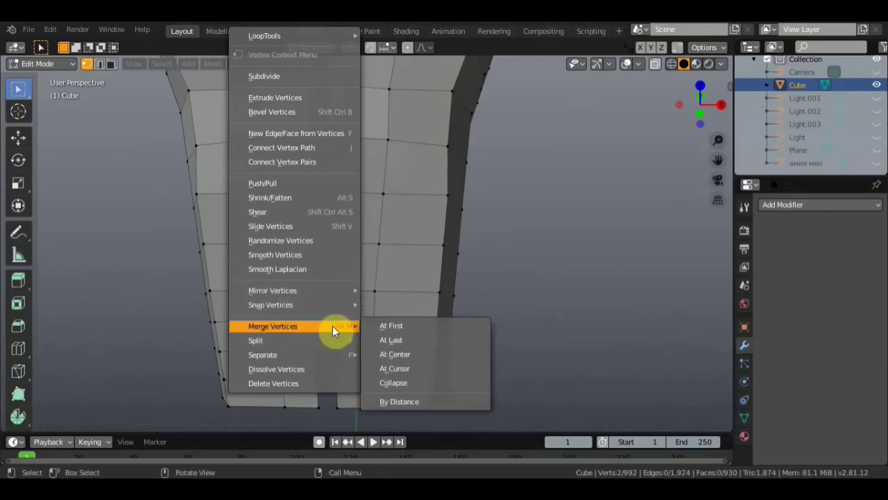
click(336, 319)
click(313, 320)
right_click(339, 326)
Merge the next two seam vertex pairs at centre further down the torso.
middle_click(515, 344)
scroll(up, 3)
click(436, 258)
click(401, 271)
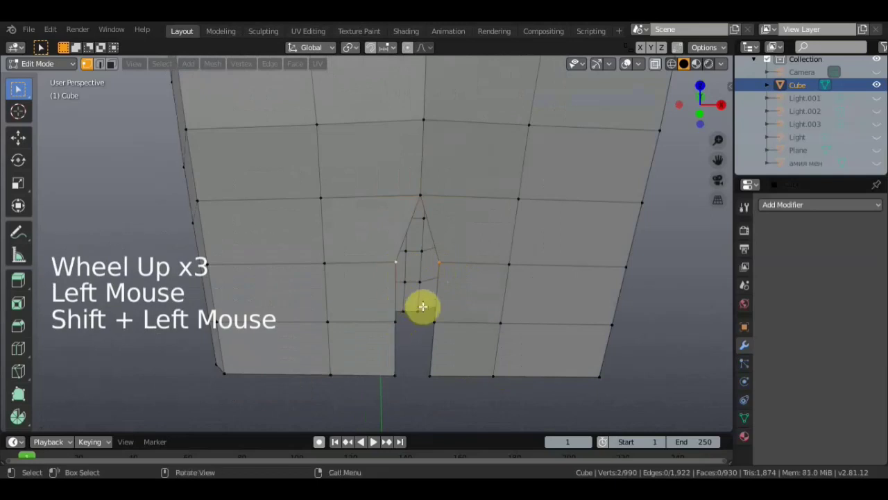
right_click(444, 266)
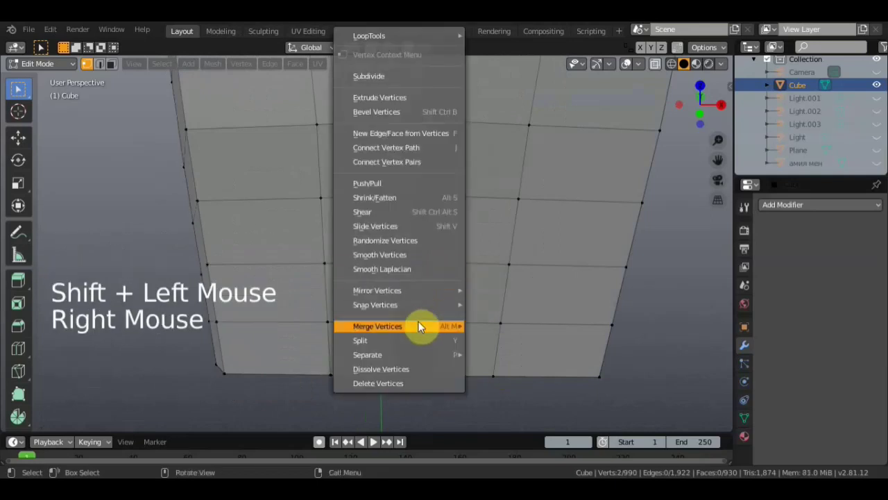
click(436, 321)
click(396, 320)
right_click(402, 326)
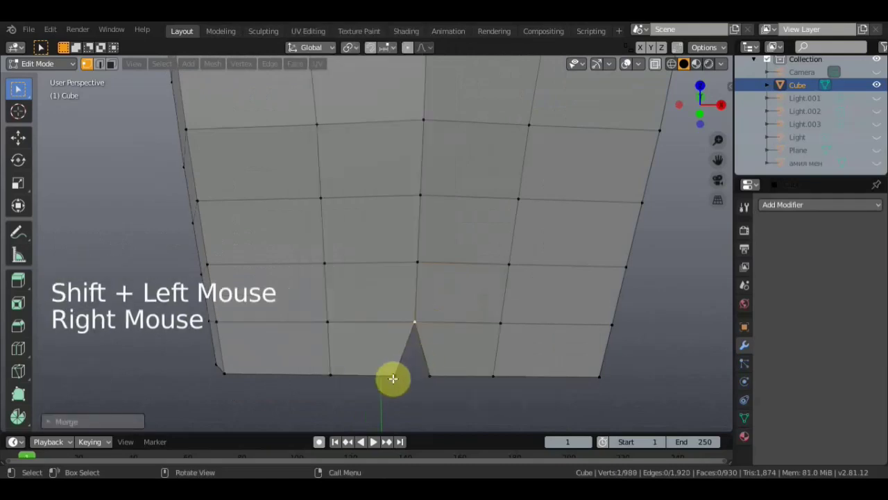
click(405, 374)
click(430, 373)
right_click(435, 377)
Merge the remaining lower-torso seam pair at centre, dropping the mesh to 985 vertices.
middle_click(501, 327)
scroll(down, 3)
middle_click(478, 304)
double_click(408, 310)
right_click(417, 313)
click(410, 271)
right_click(487, 353)
middle_click(419, 302)
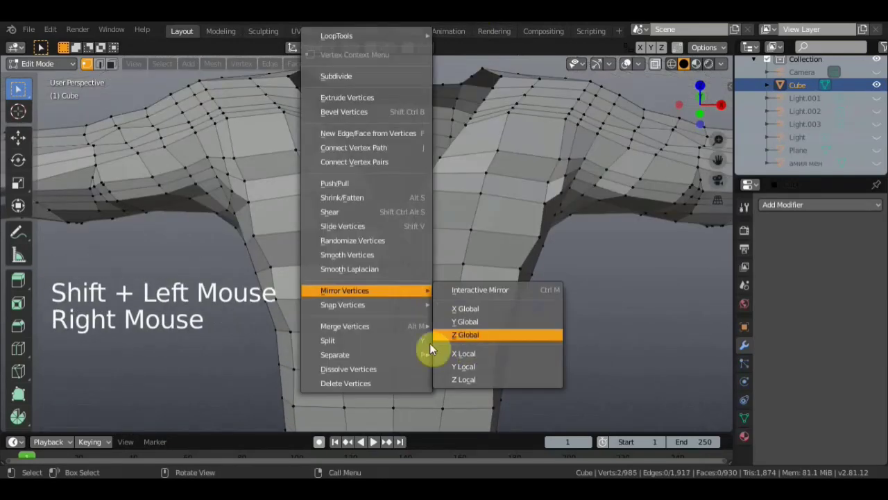